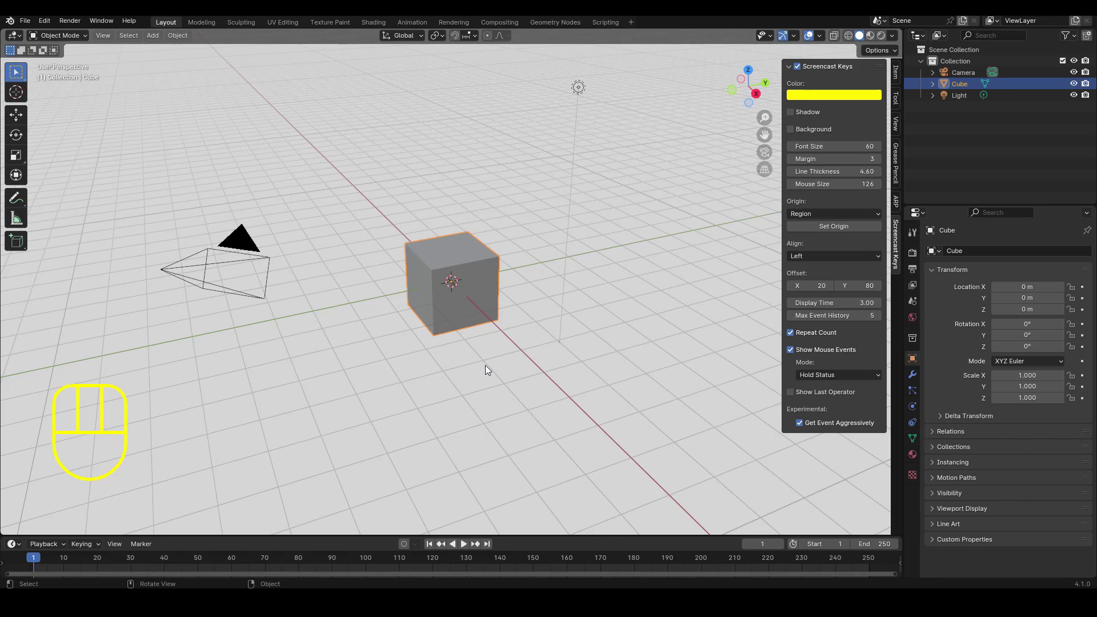
Orbit the viewport around the default cube to inspect the scene from several angles.
drag(537, 364, 532, 368)
drag(442, 364, 349, 365)
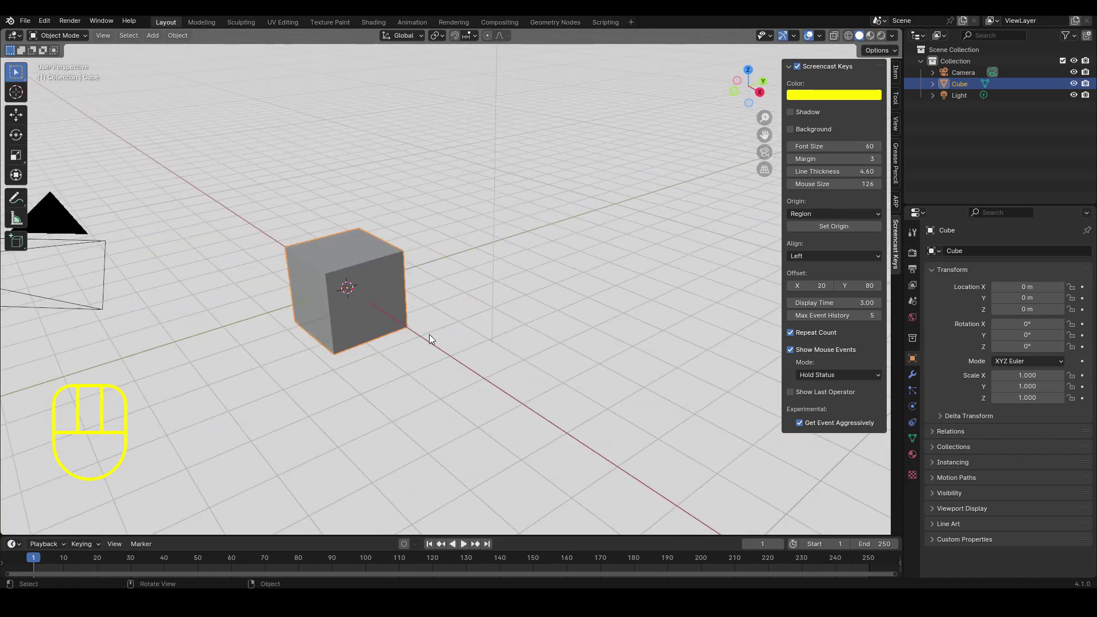
drag(442, 347, 521, 361)
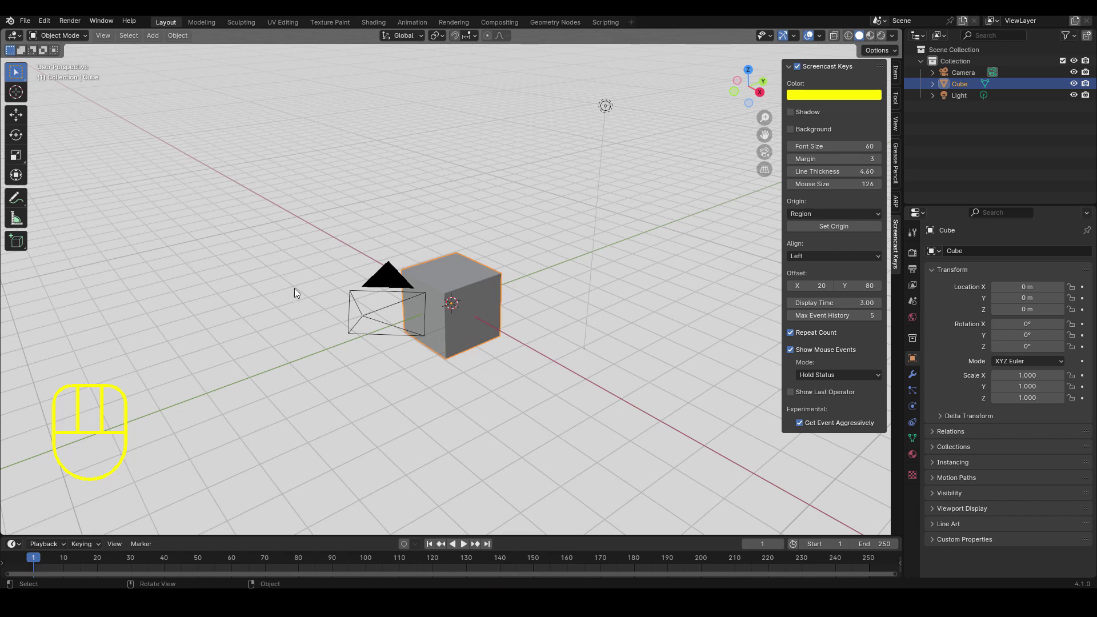
click(21, 36)
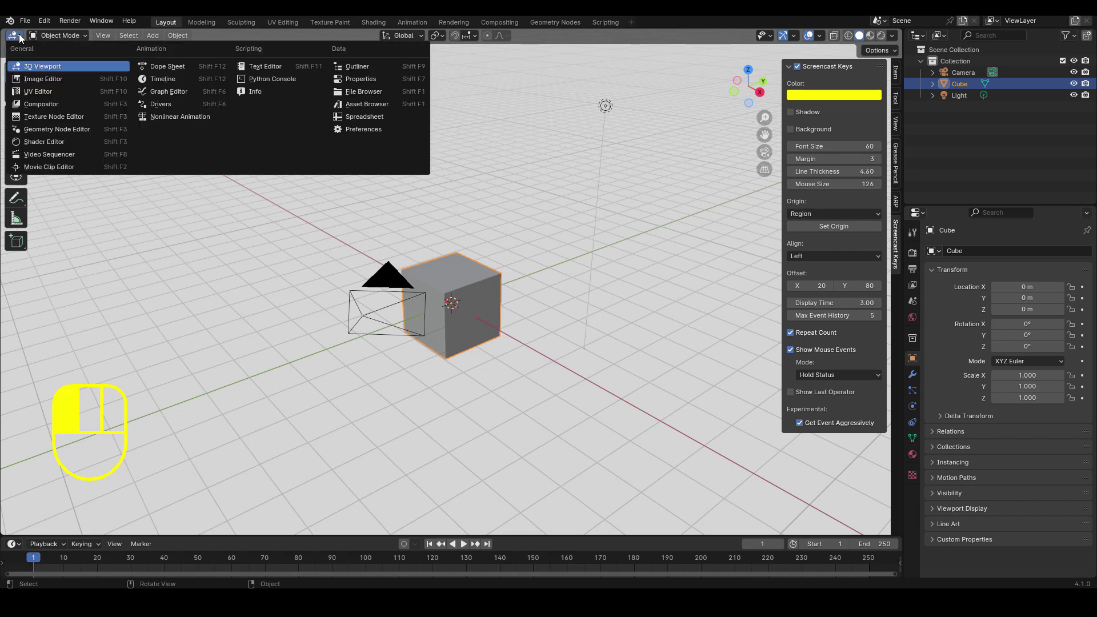
drag(927, 39, 574, 68)
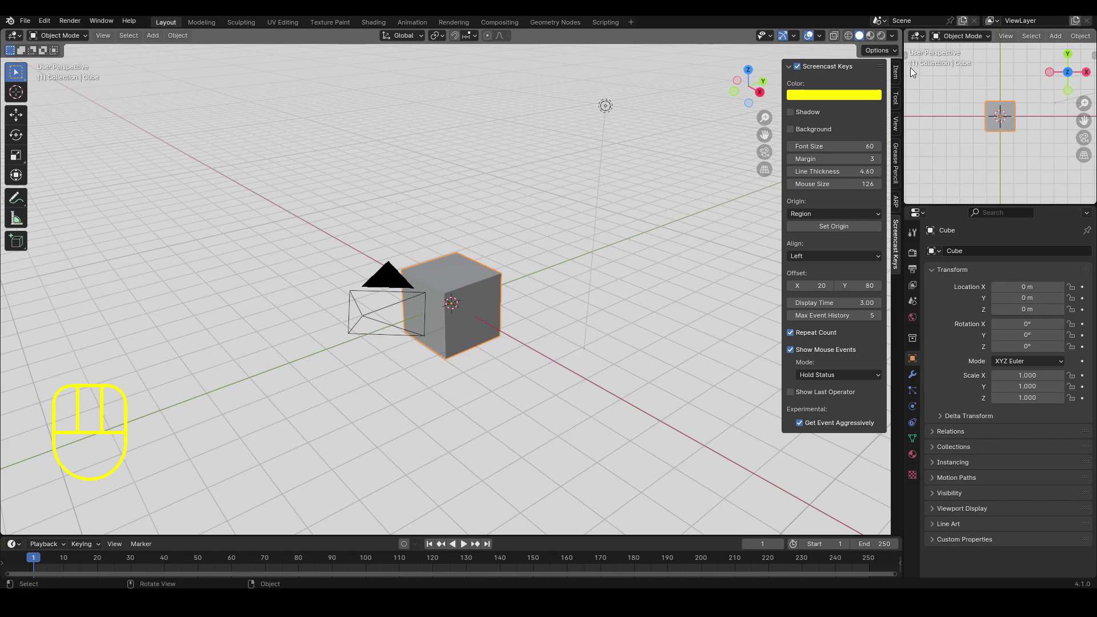
drag(922, 34, 852, 66)
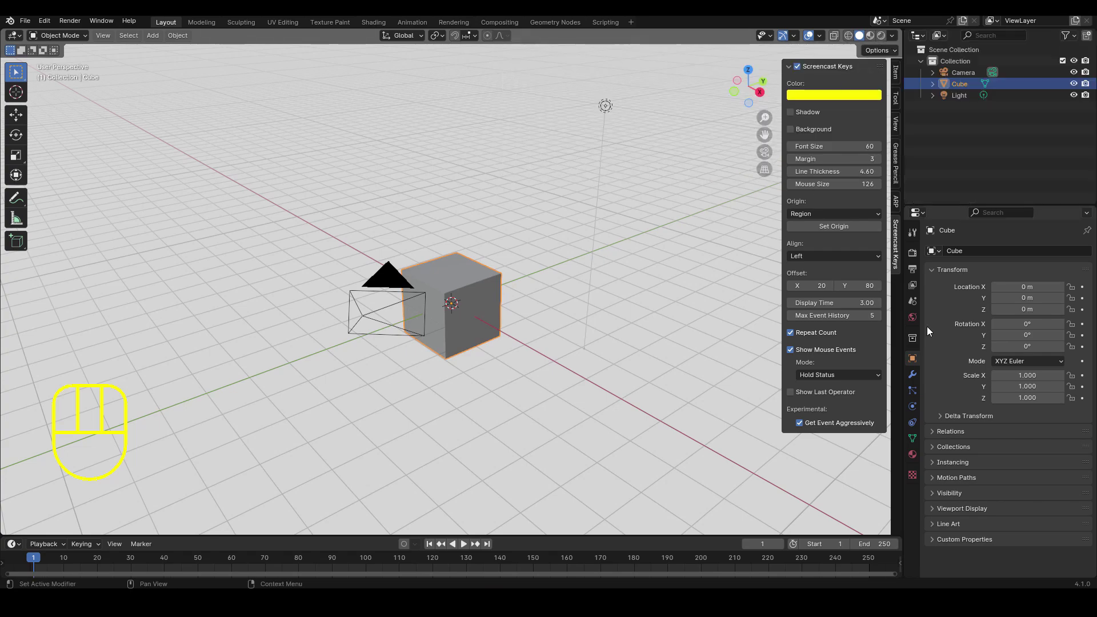
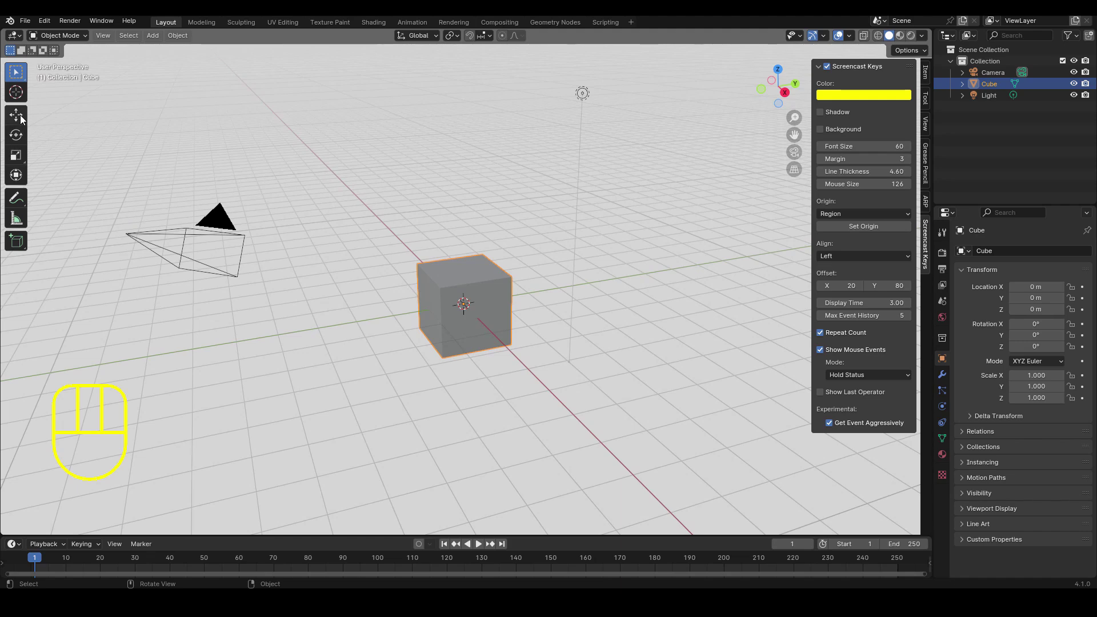
Switch between the Move and Rotate toolbar tools and free-rotate the cube with the gizmo, undoing it.
click(21, 158)
click(22, 118)
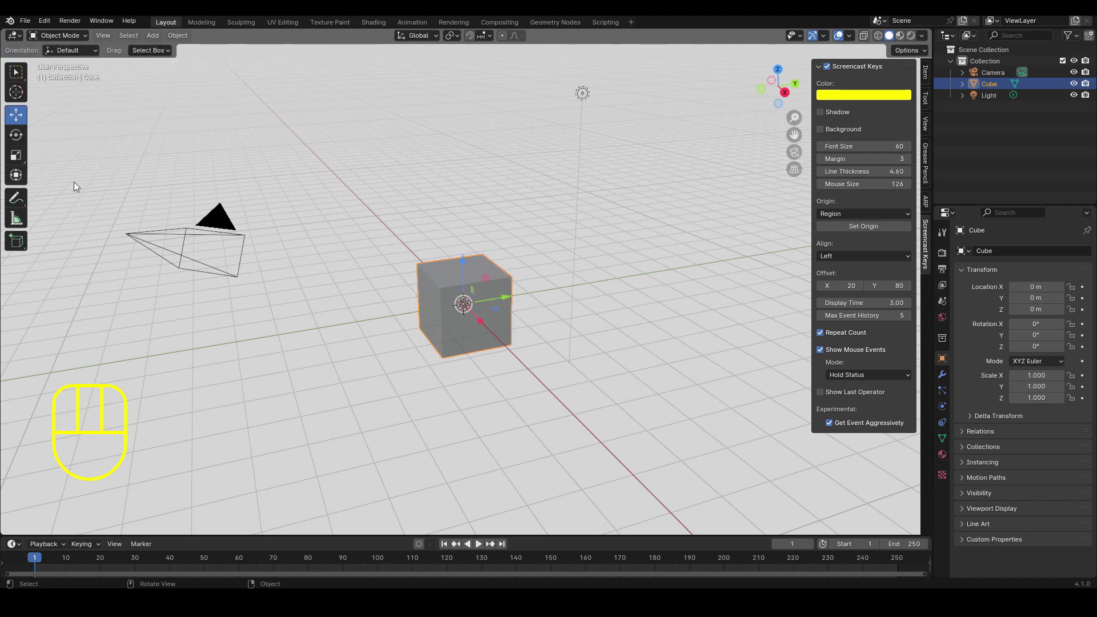
click(16, 175)
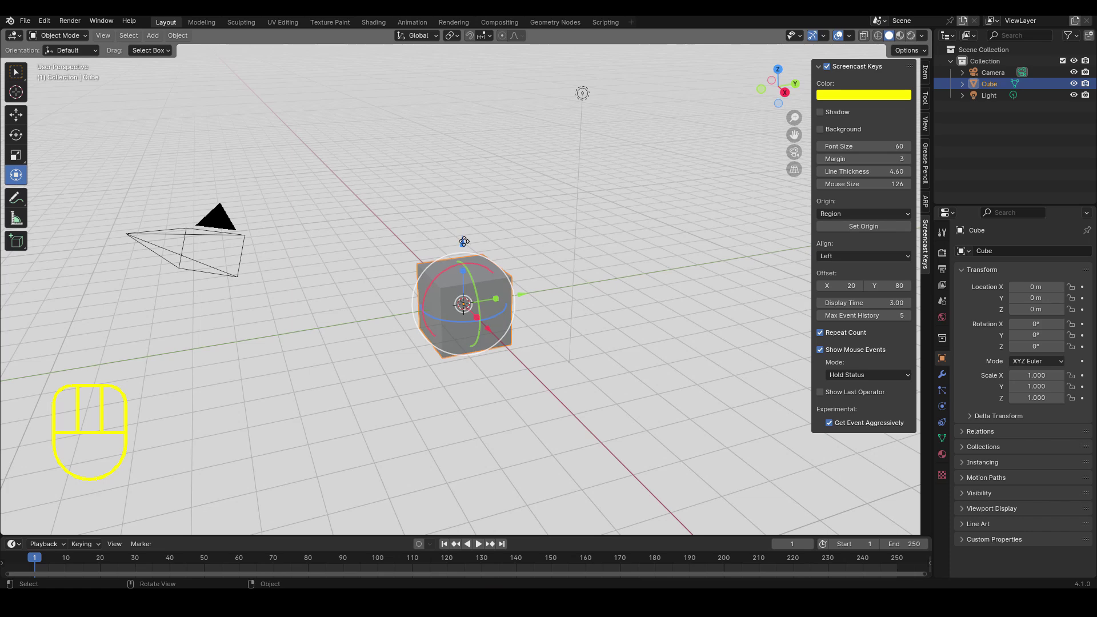
key(ctrl+z)
drag(22, 119, 528, 306)
Try unconstrained G move and R rotate on the cube, undoing each so it stays at the origin.
key(g)
click(552, 292)
key(ctrl+z)
key(r)
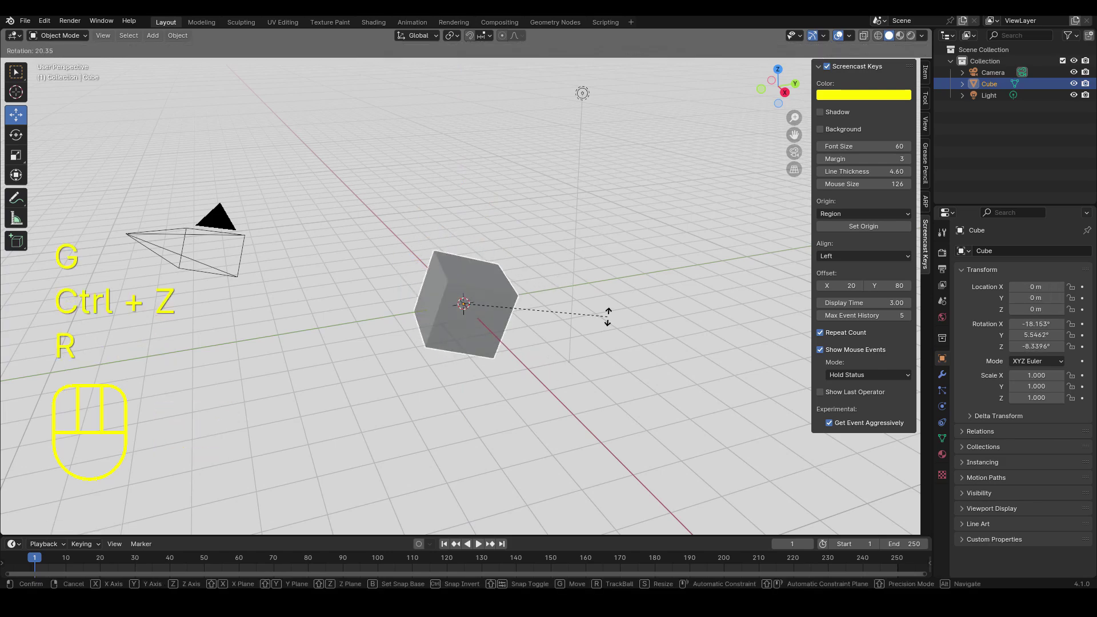
key(s)
drag(695, 324, 676, 327)
key(ctrl+z)
key(ctrl+z)
drag(595, 272, 580, 263)
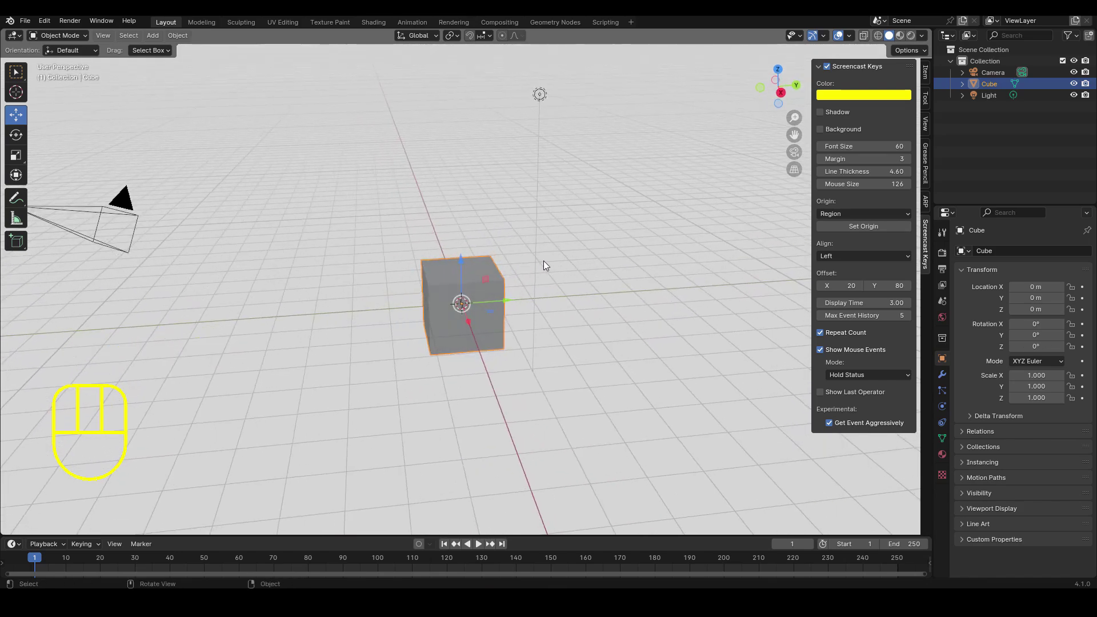
Move the cube constrained to X, then rotate it constrained to Y, undoing both trials.
key(g)
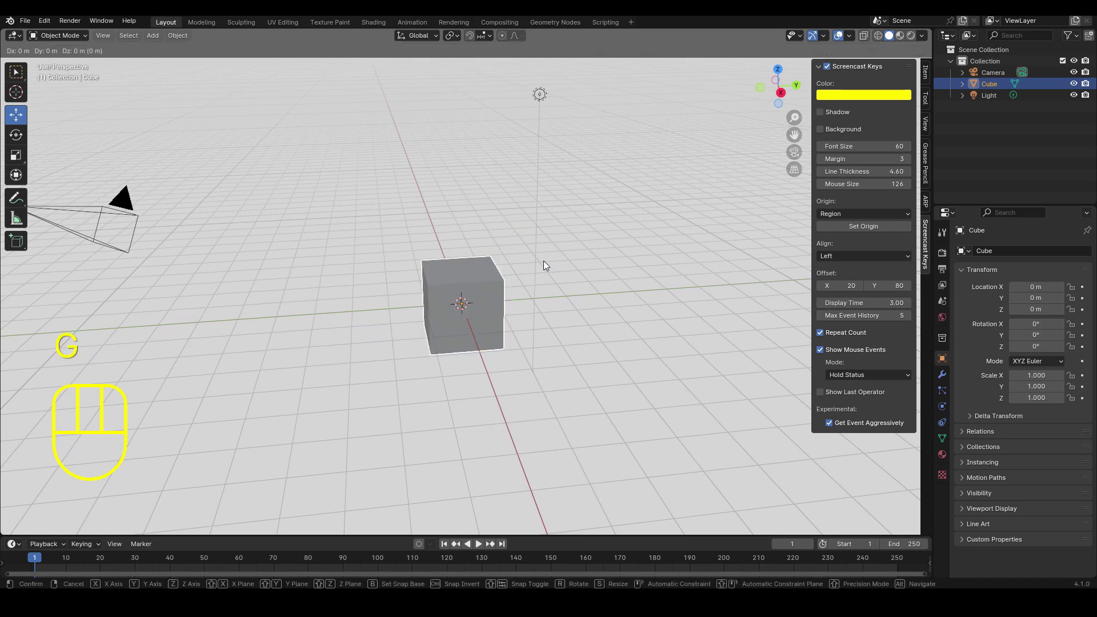
key(x)
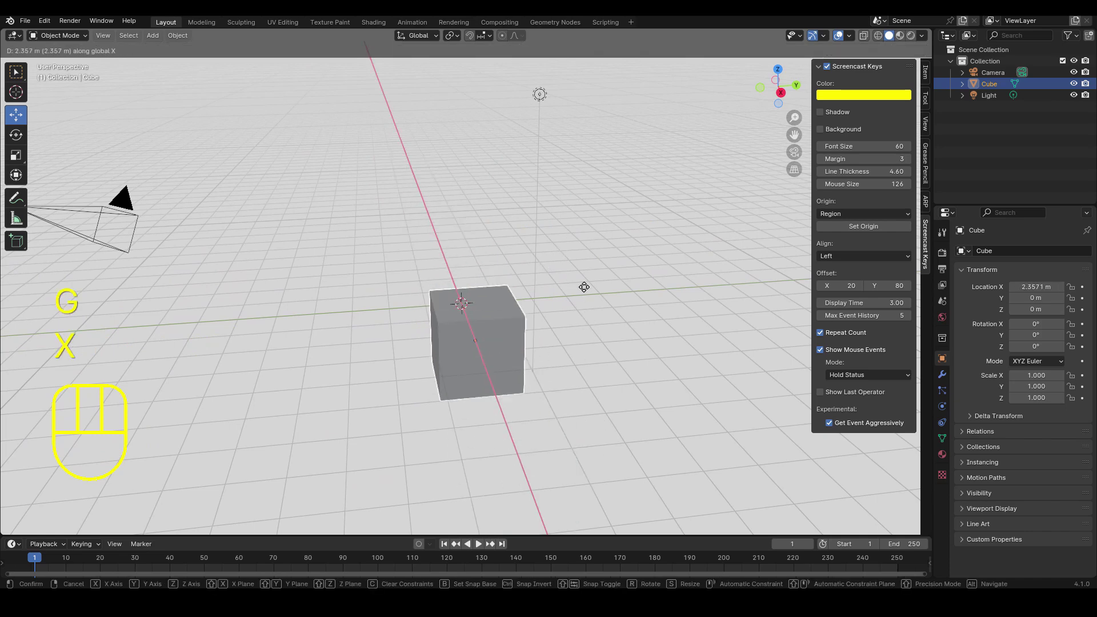
key(y)
key(ctrl+z)
key(r)
key(y)
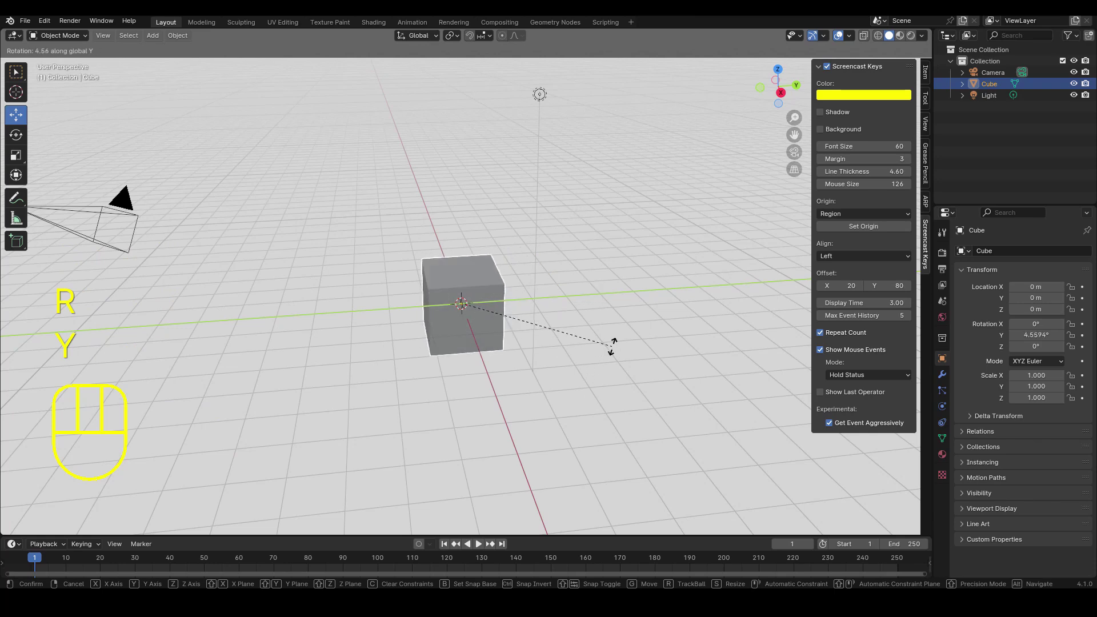
key(x)
key(ctrl+z)
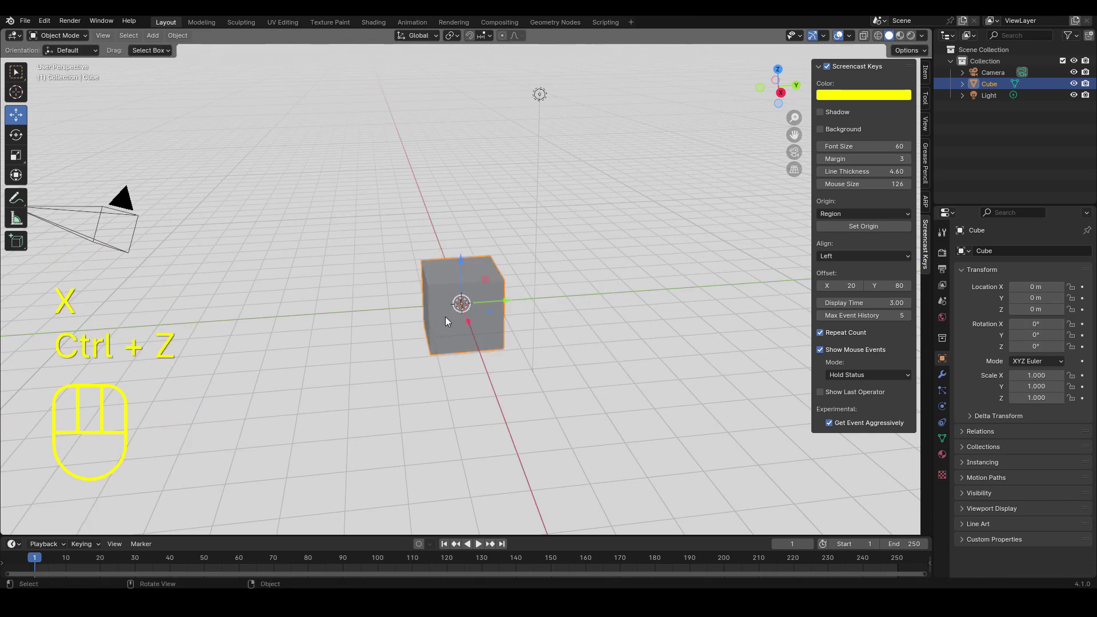
Duplicate the cube and place the copy beside the original.
drag(431, 318, 373, 308)
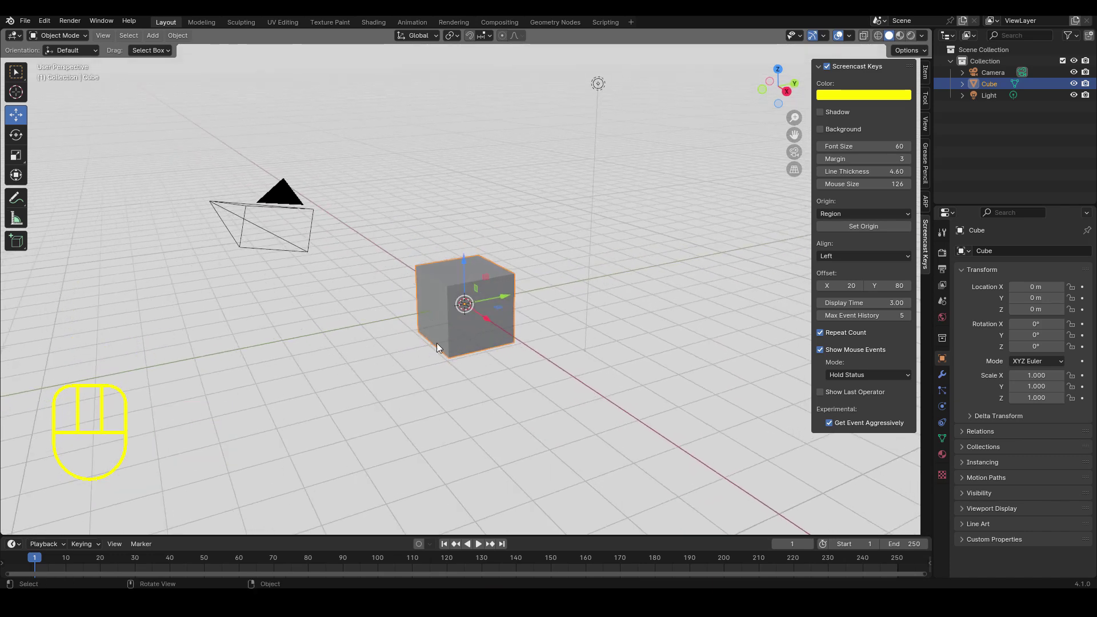
right_click(461, 340)
drag(545, 340, 523, 342)
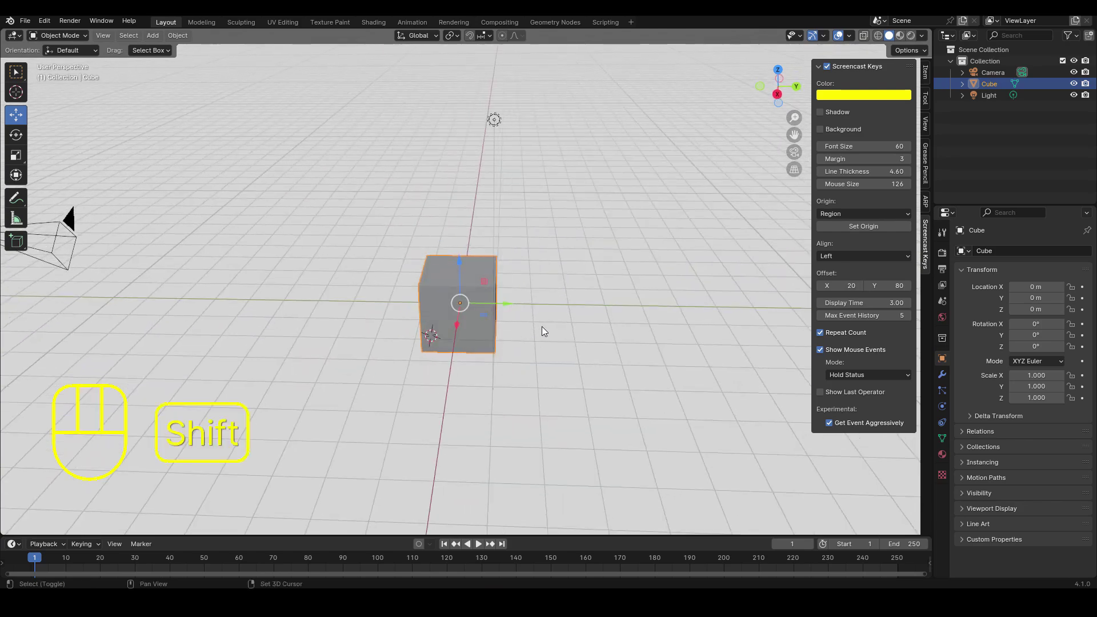
drag(548, 331, 681, 354)
right_click(725, 316)
drag(664, 285, 645, 380)
drag(635, 369, 582, 352)
key(shift+a)
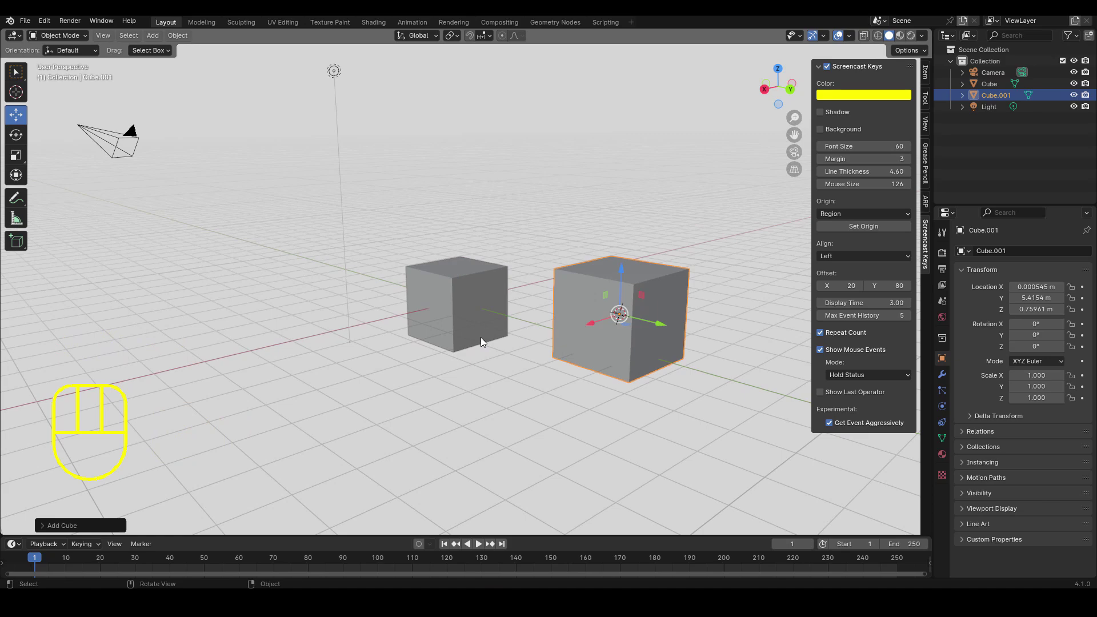
Add a Grease Pencil object and a UV sphere to the scene via Shift+A.
middle_click(490, 360)
right_click(304, 330)
key(shift+a)
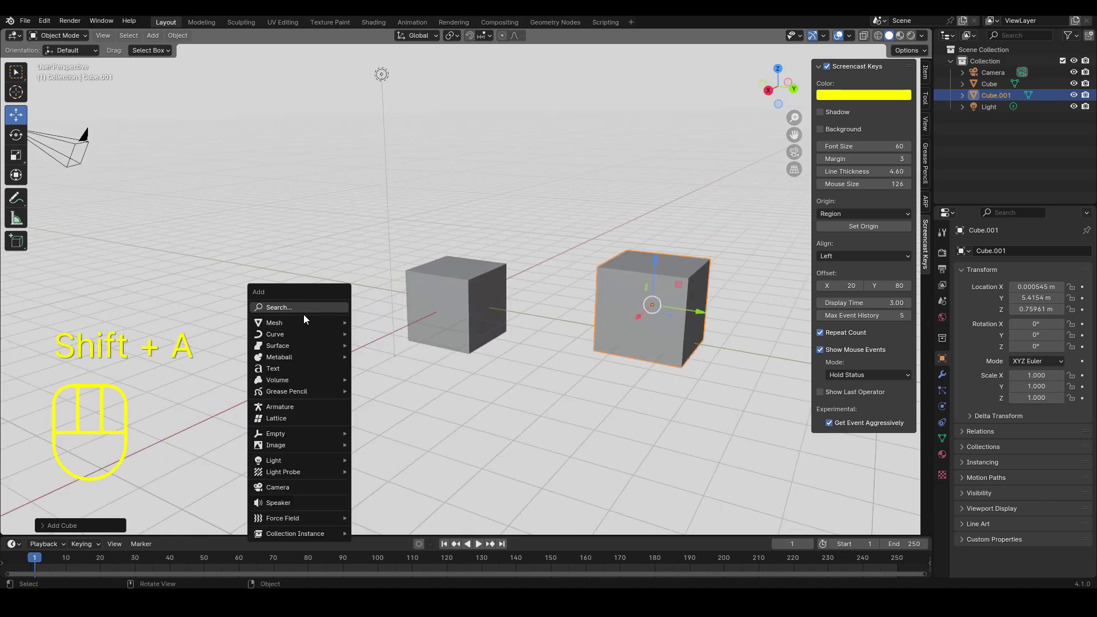
drag(516, 358, 501, 356)
drag(506, 355, 502, 330)
right_click(563, 326)
key(shift+a)
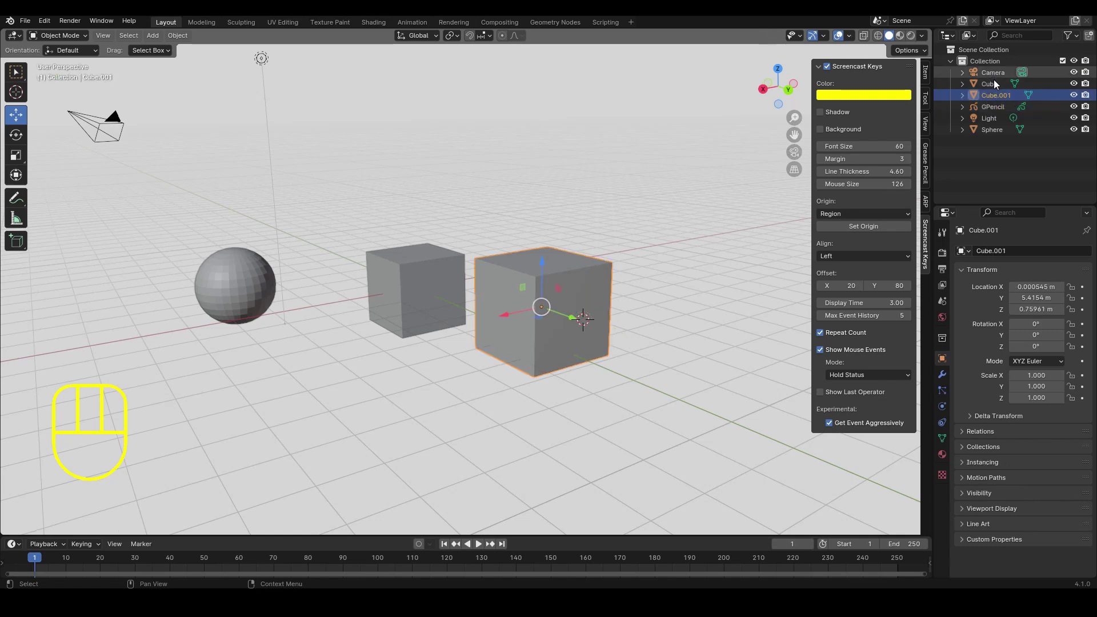
Delete the cubes, sphere and light from the Outliner, then select the GPencil object.
click(997, 84)
click(998, 129)
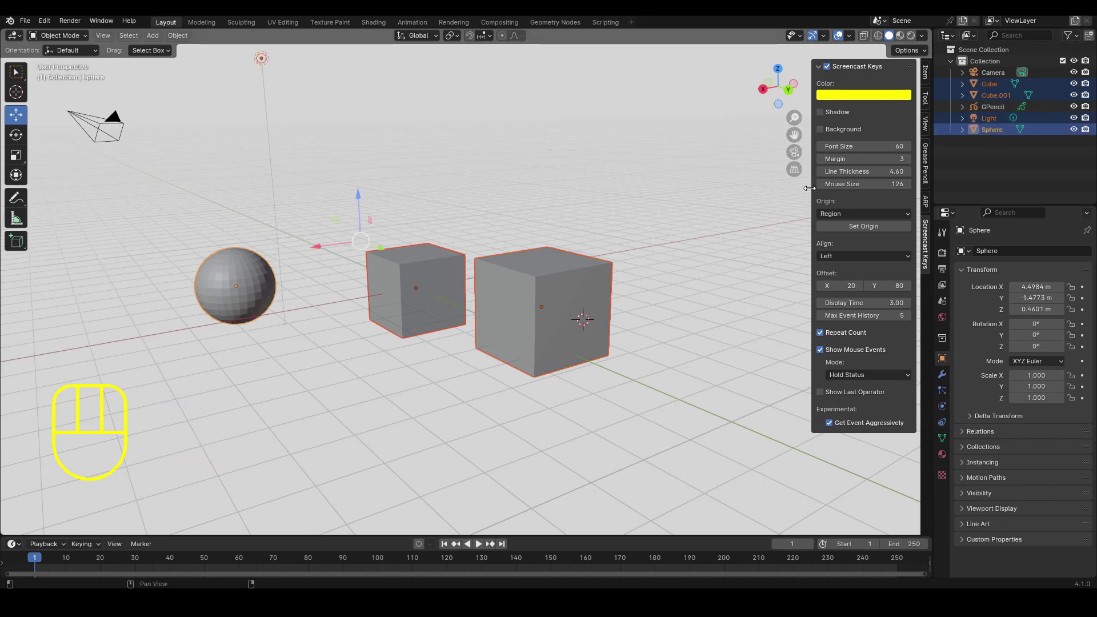
key(x)
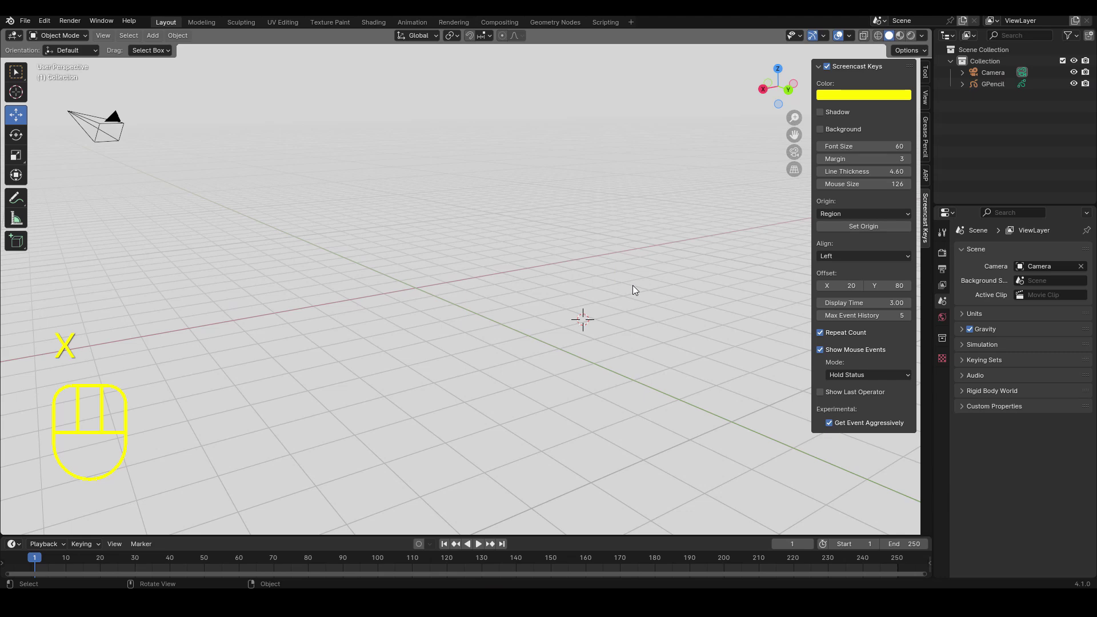
drag(633, 296, 596, 285)
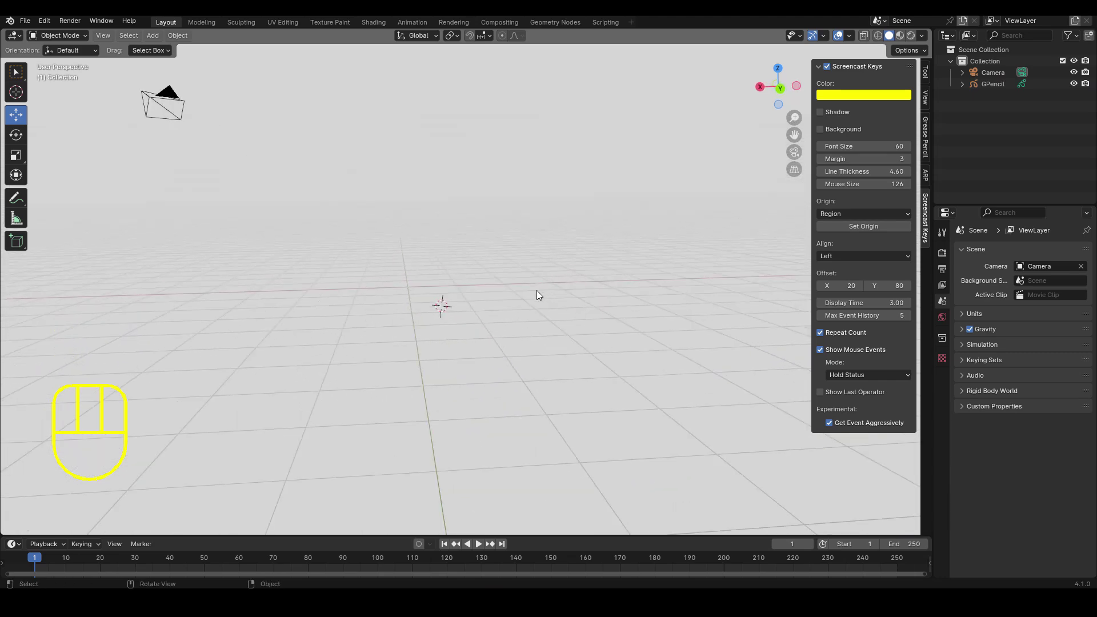
drag(589, 238, 570, 234)
drag(533, 209, 574, 219)
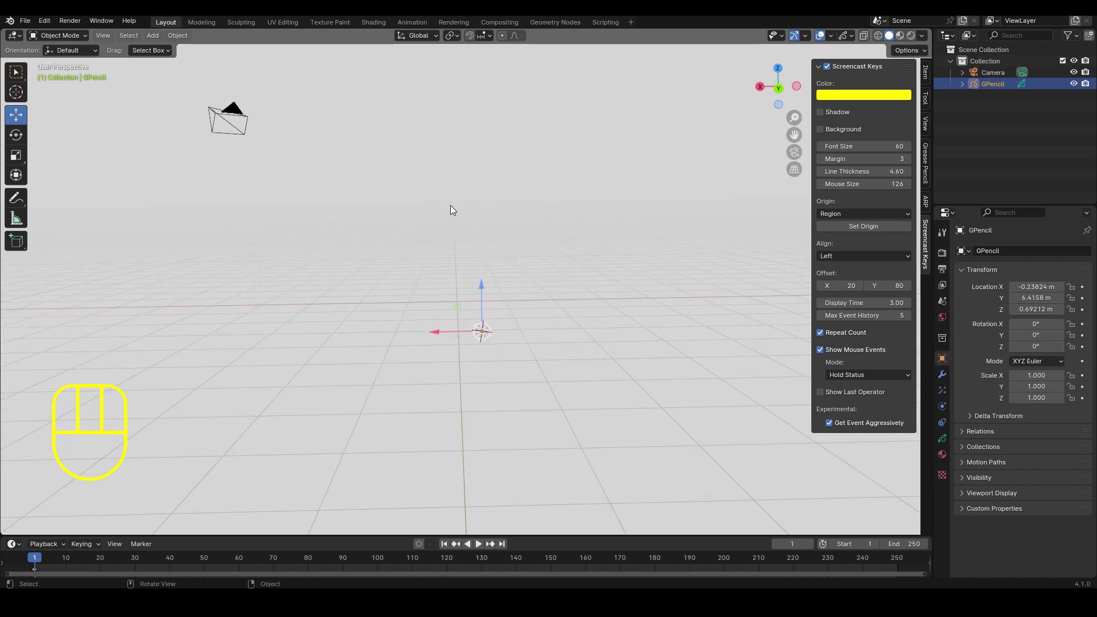
Switch the GPencil object from Object Mode into Draw Mode.
drag(80, 42, 77, 86)
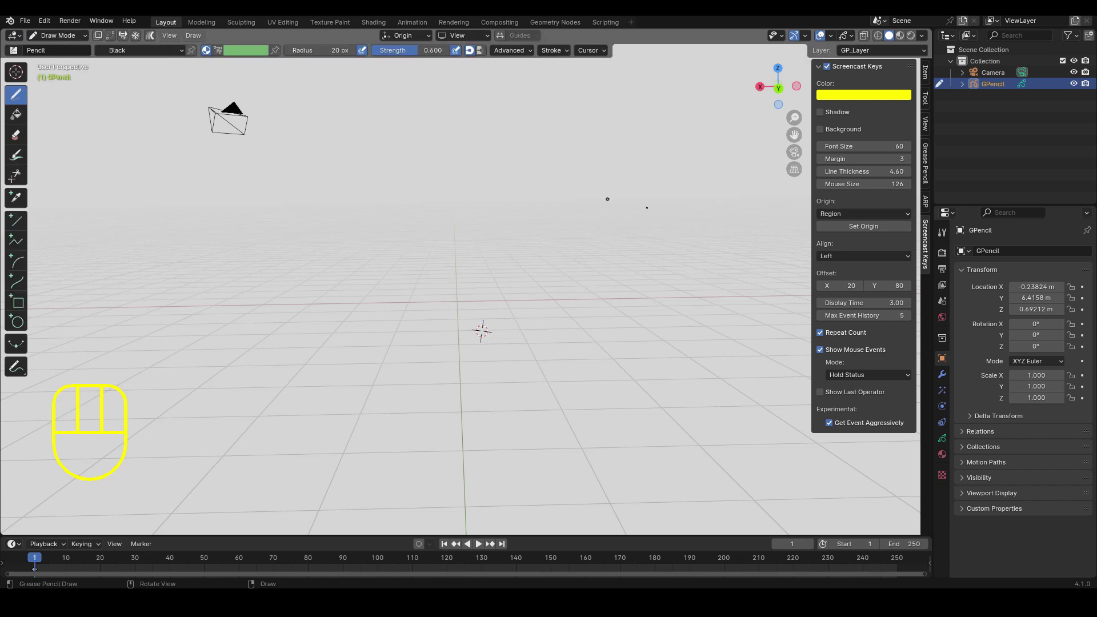
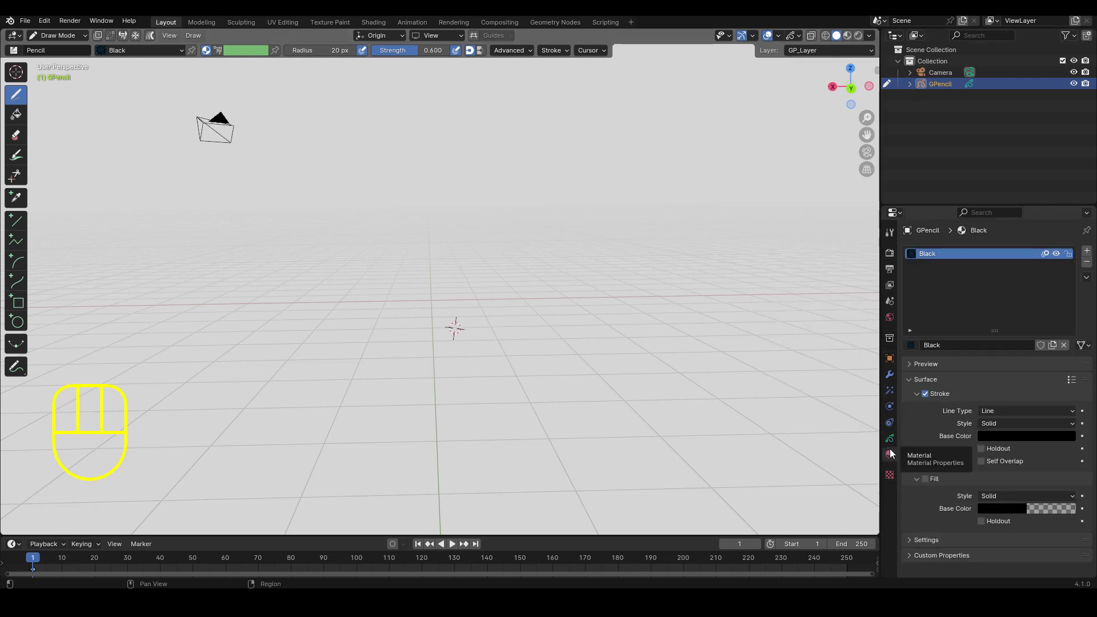
Look through the Grease Pencil layer data and its Black material in the Properties editor.
click(895, 443)
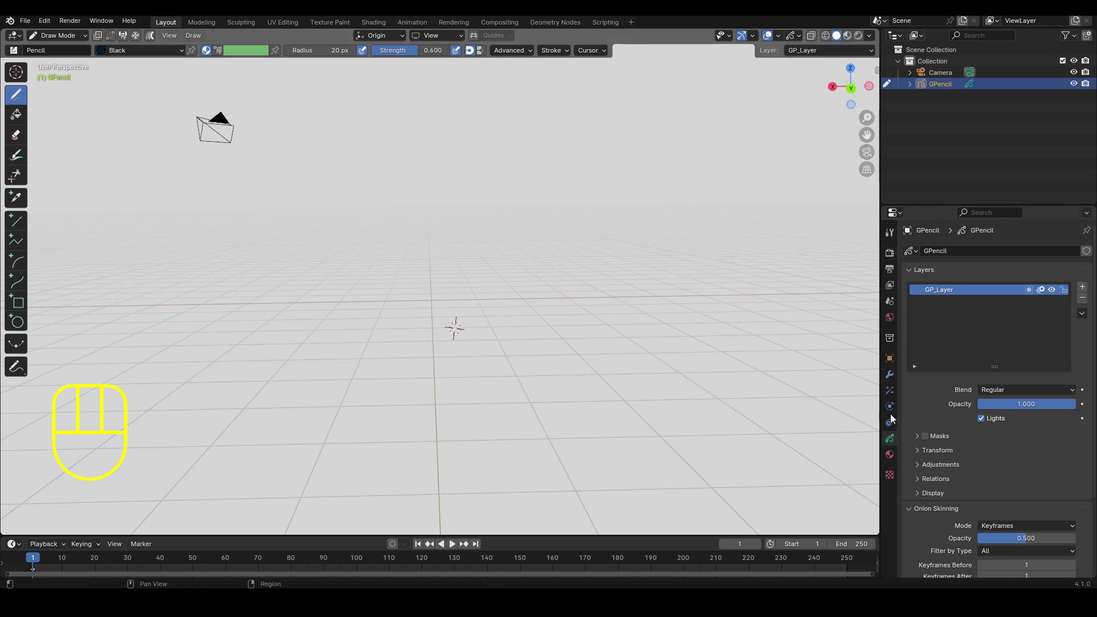
click(897, 271)
click(894, 257)
click(892, 442)
click(892, 446)
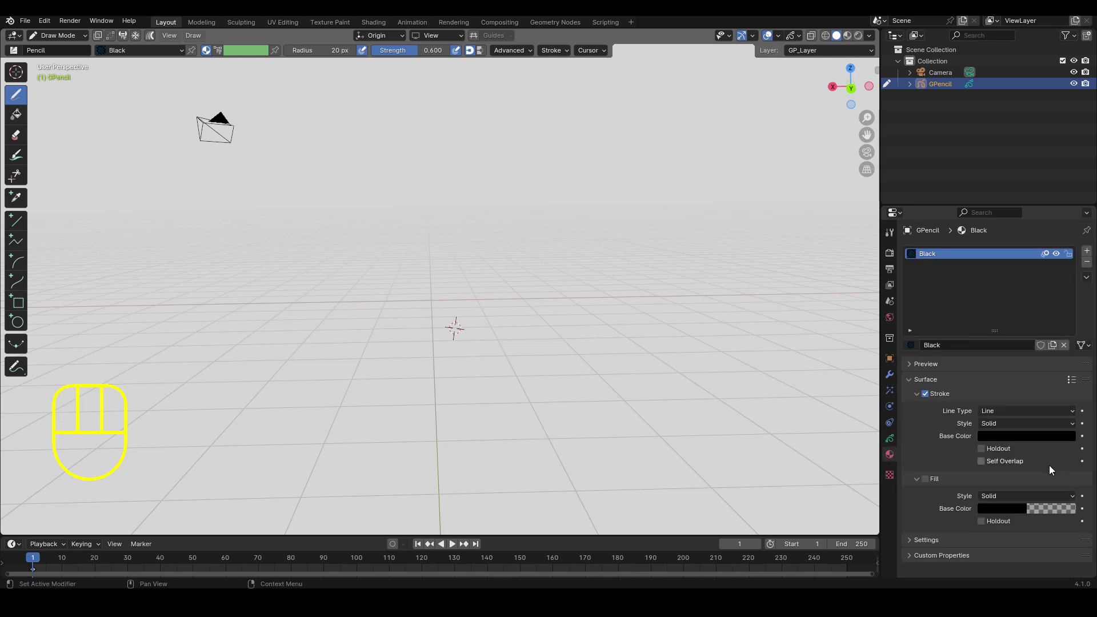
click(894, 442)
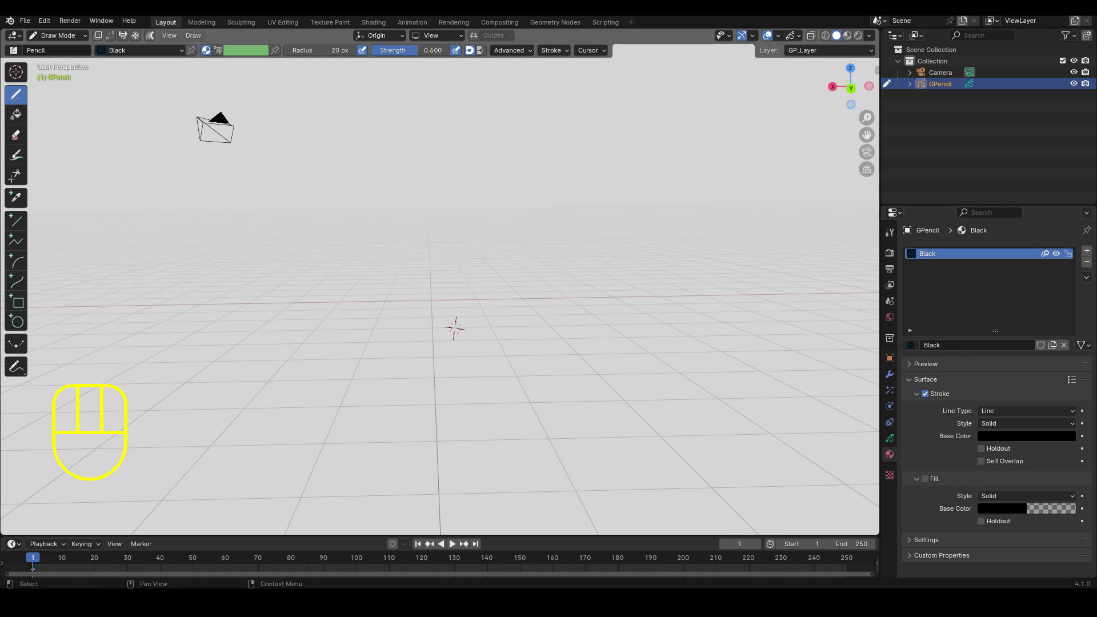
Set the stroke drawing plane to Front (X-Z) and resize the brush radius with F.
drag(443, 38, 546, 139)
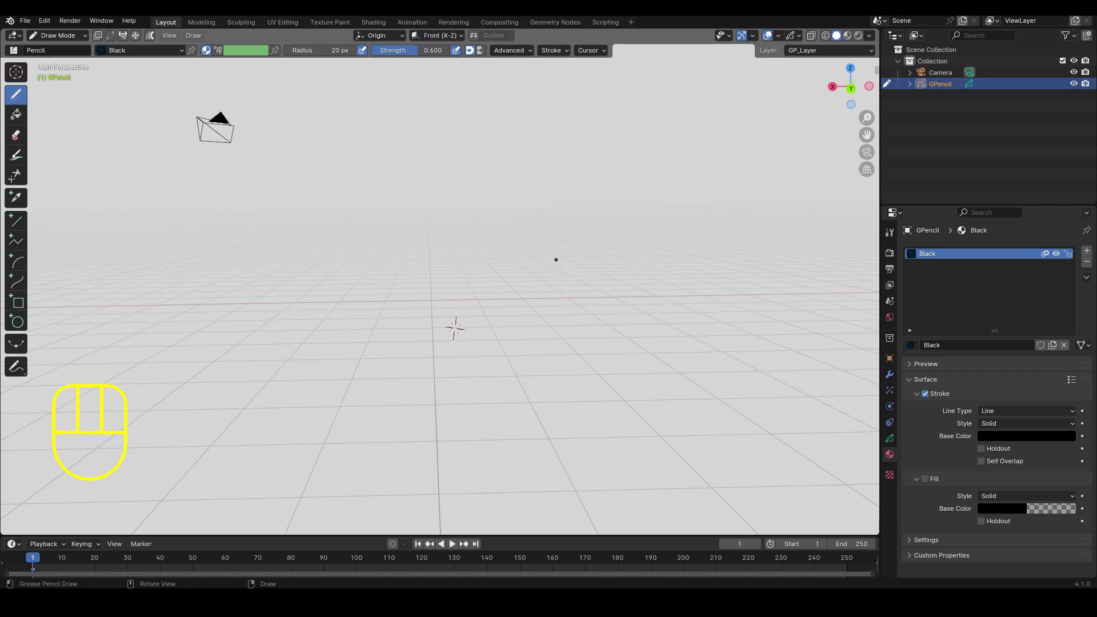
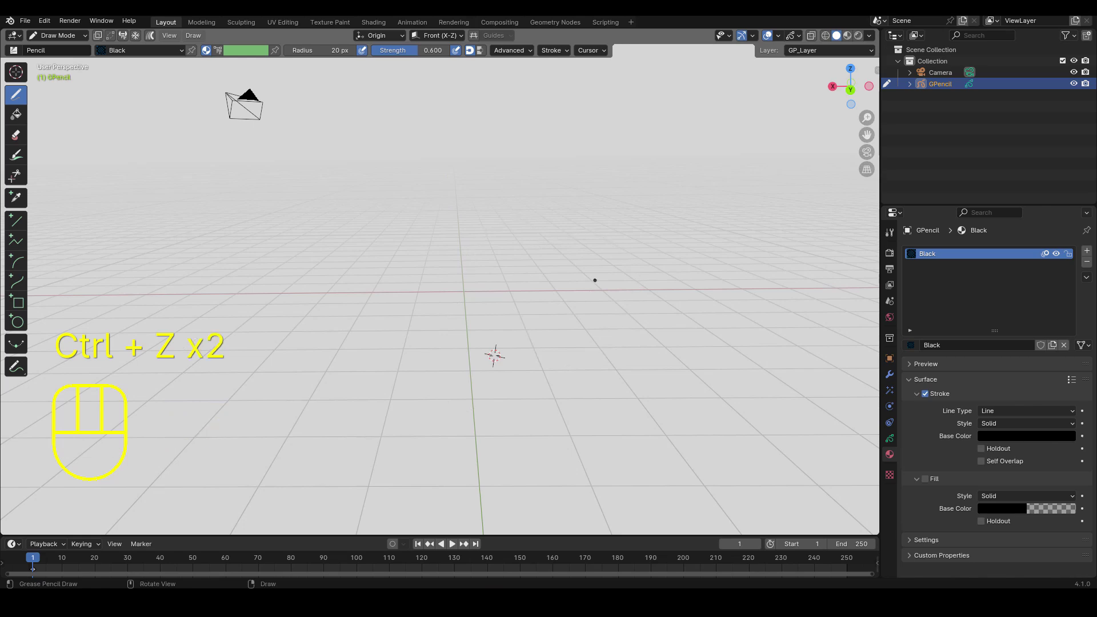
key(f)
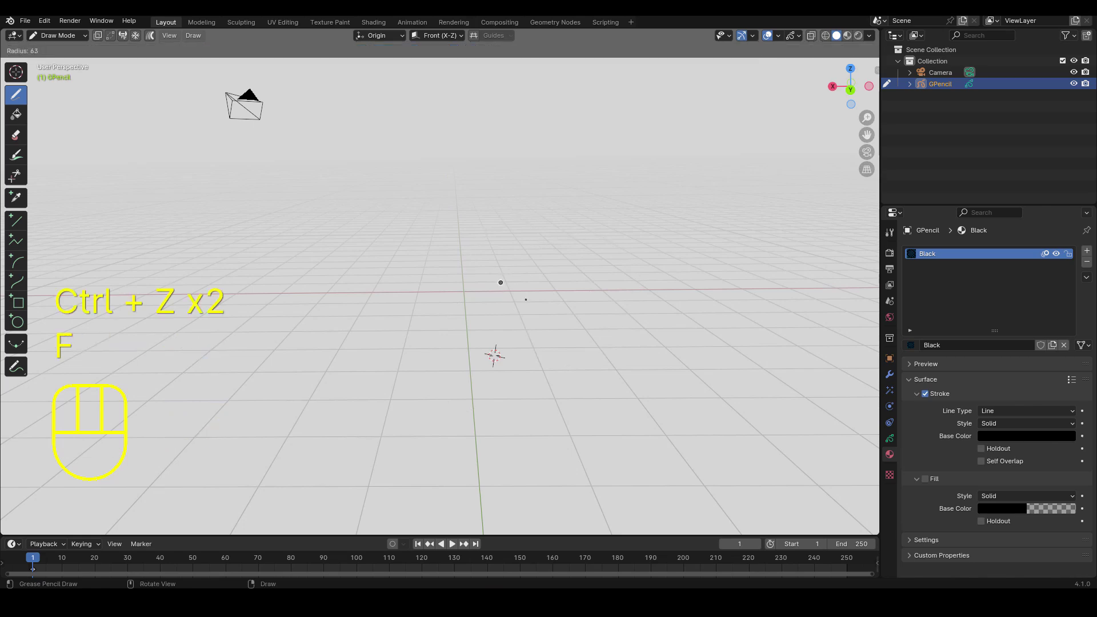
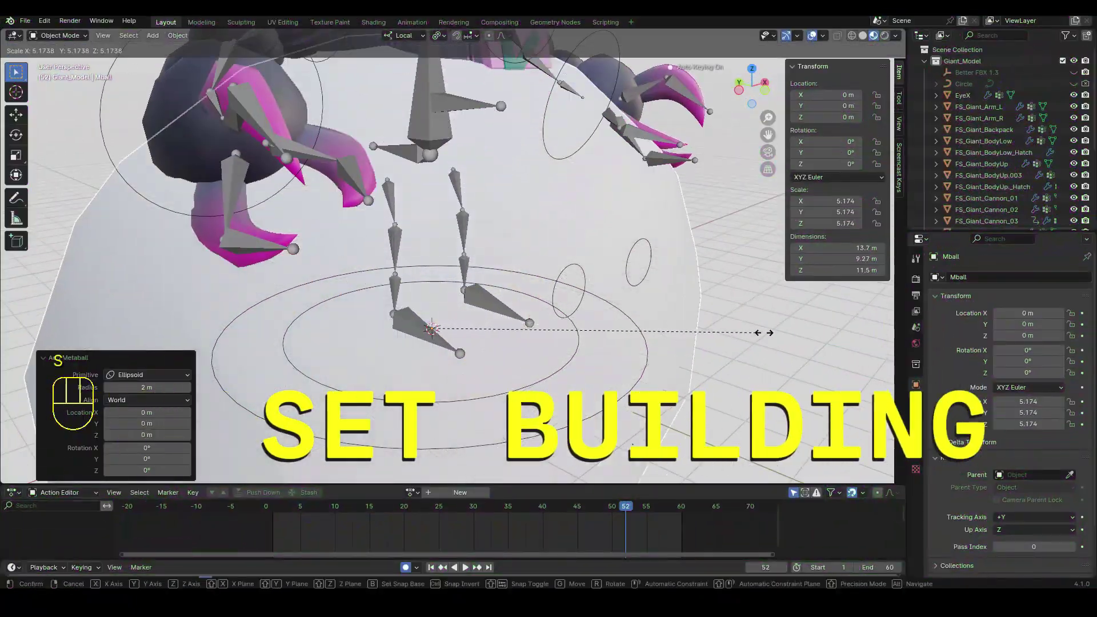
Scale the metaballs into a wider ground blob beneath the robot.
drag(527, 319, 586, 332)
key(s)
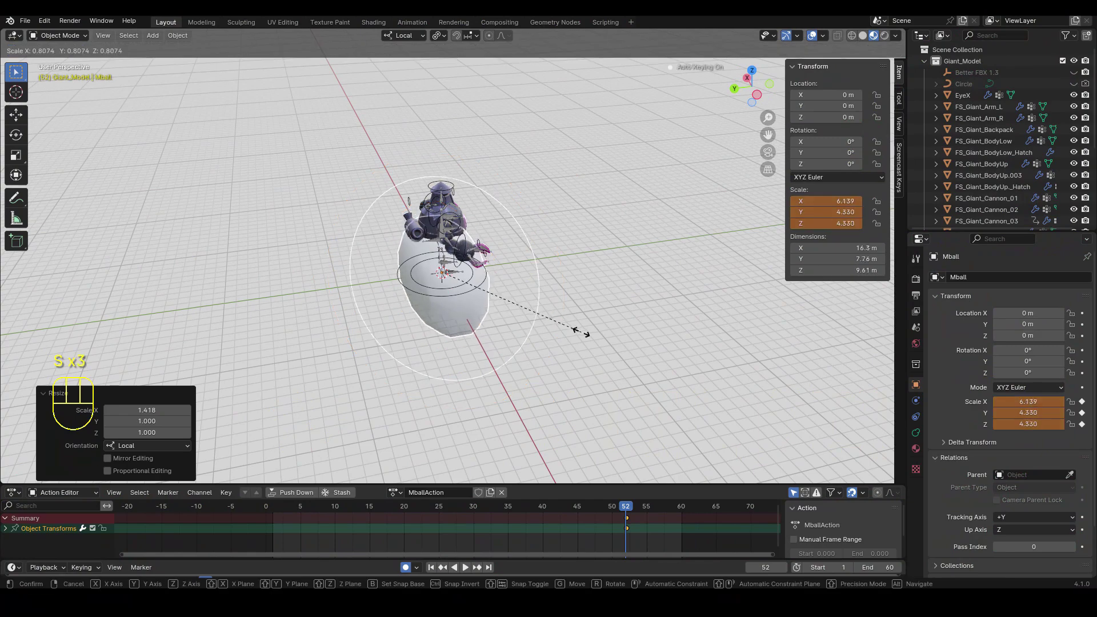
key(s)
key(ctrl+shift+d)
key(ctrl+z)
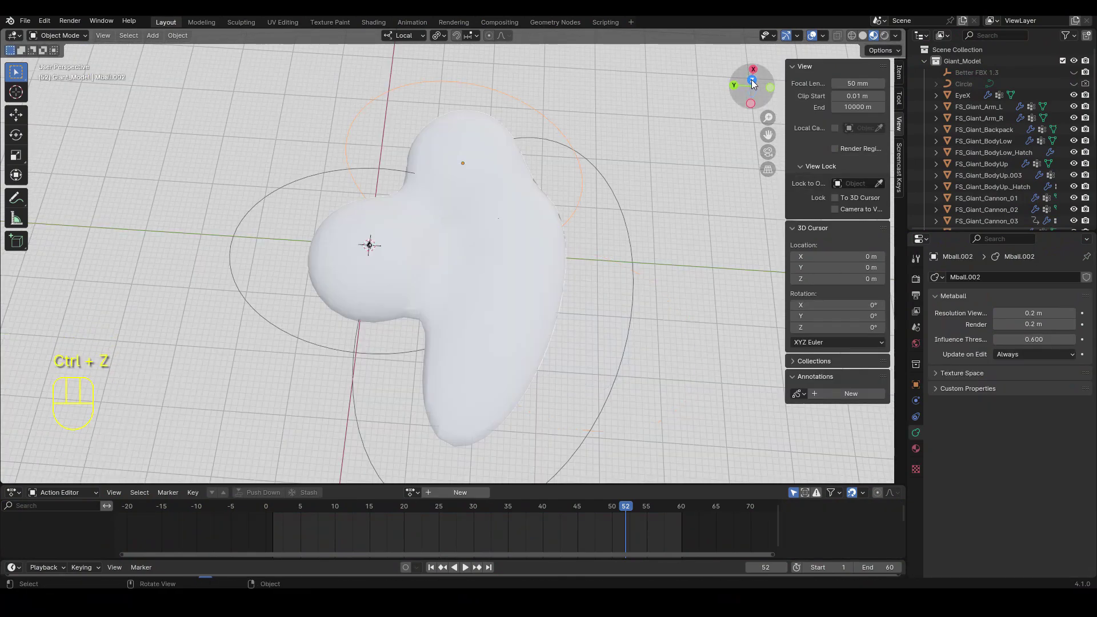
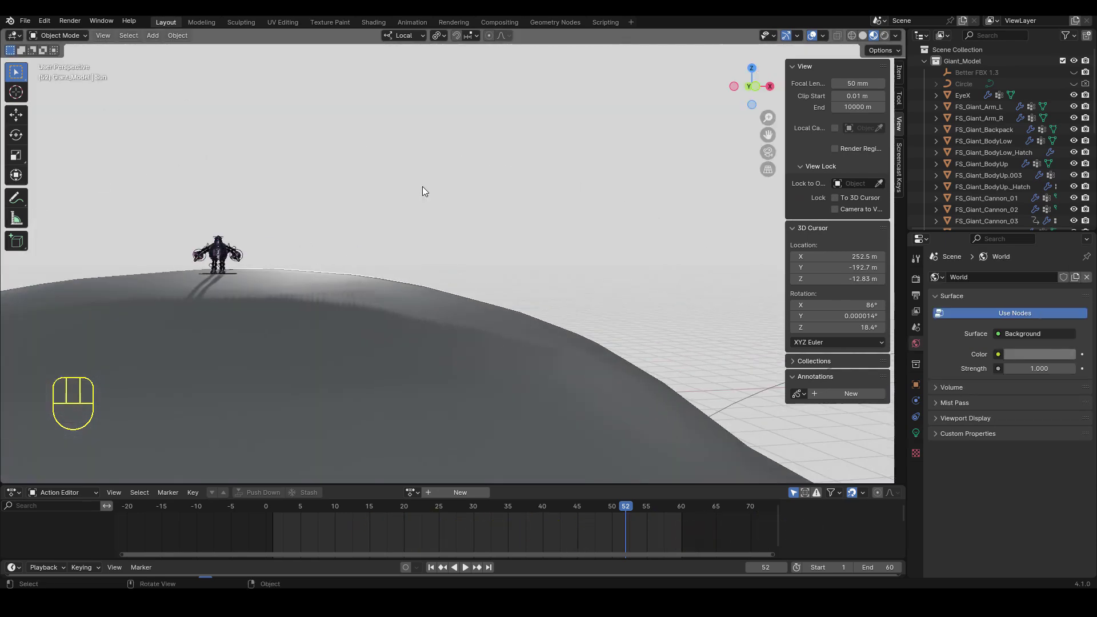
Orbit around the robot standing on the rocky textured ground to inspect it.
drag(412, 202, 562, 207)
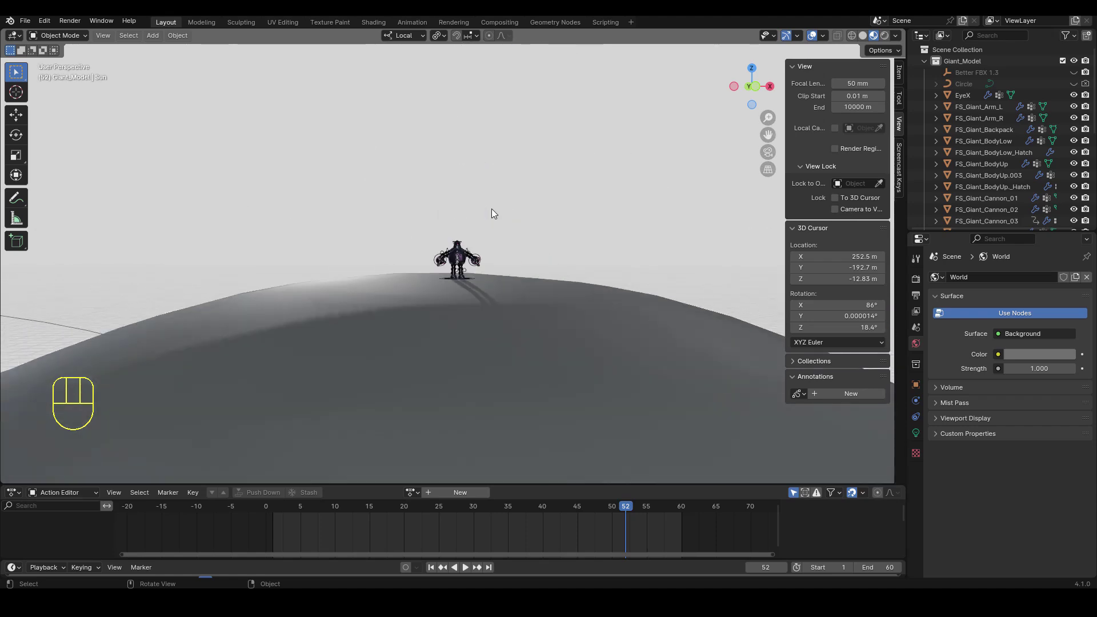
drag(573, 210, 597, 221)
drag(597, 228, 602, 241)
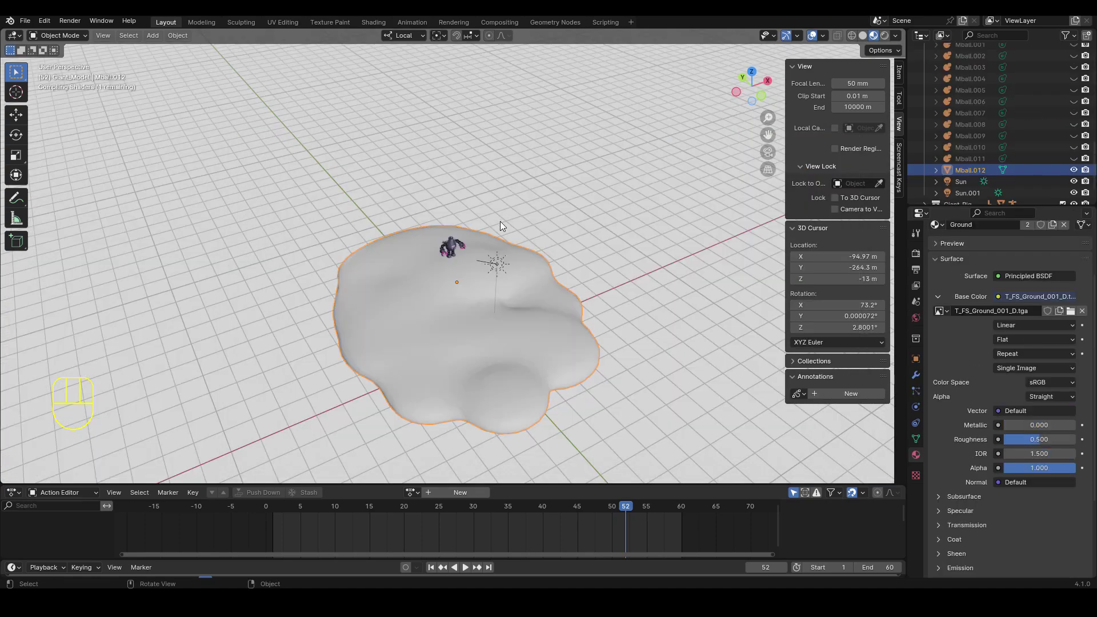
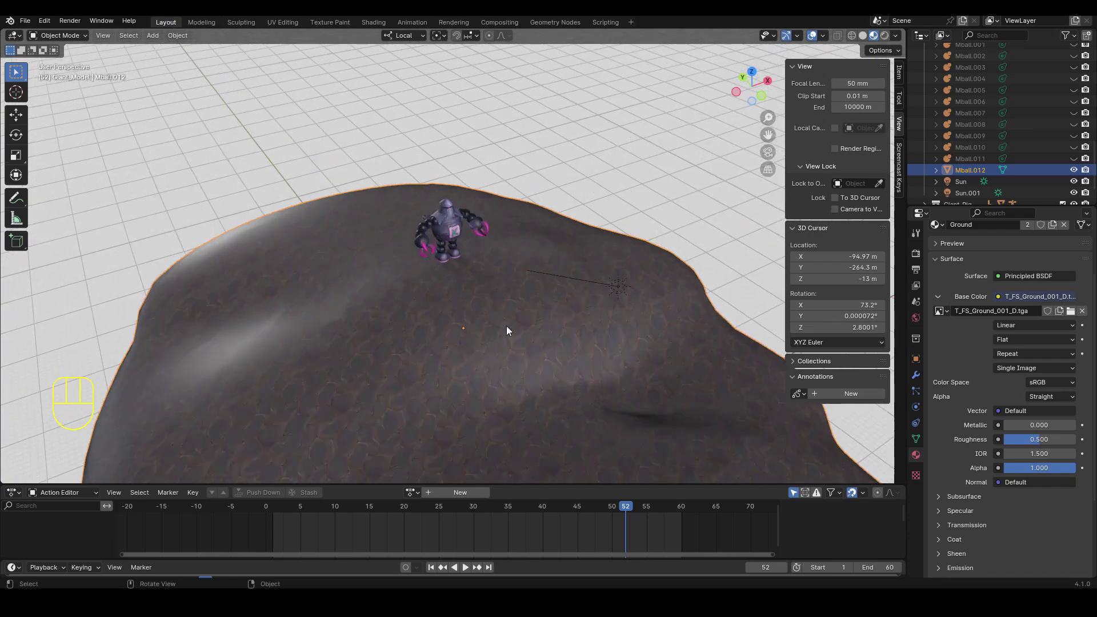
drag(528, 338, 457, 179)
drag(473, 206, 469, 193)
drag(459, 159, 517, 260)
drag(517, 260, 530, 240)
drag(527, 245, 549, 276)
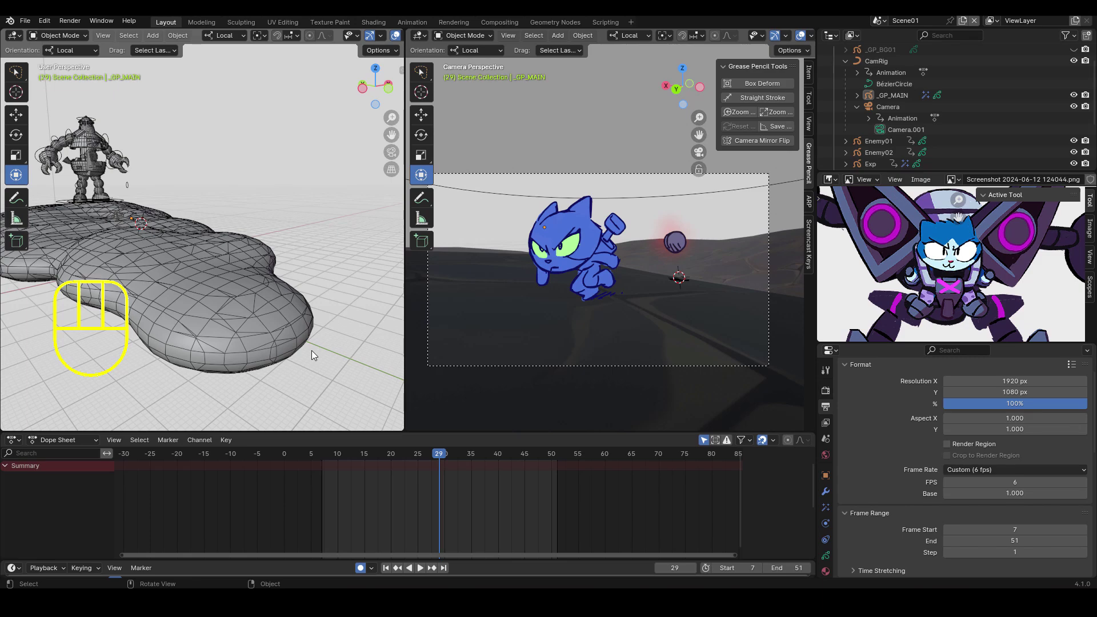
Scrub the timeline to frame 18 and orbit the left view around the robot and cat.
drag(288, 323, 294, 318)
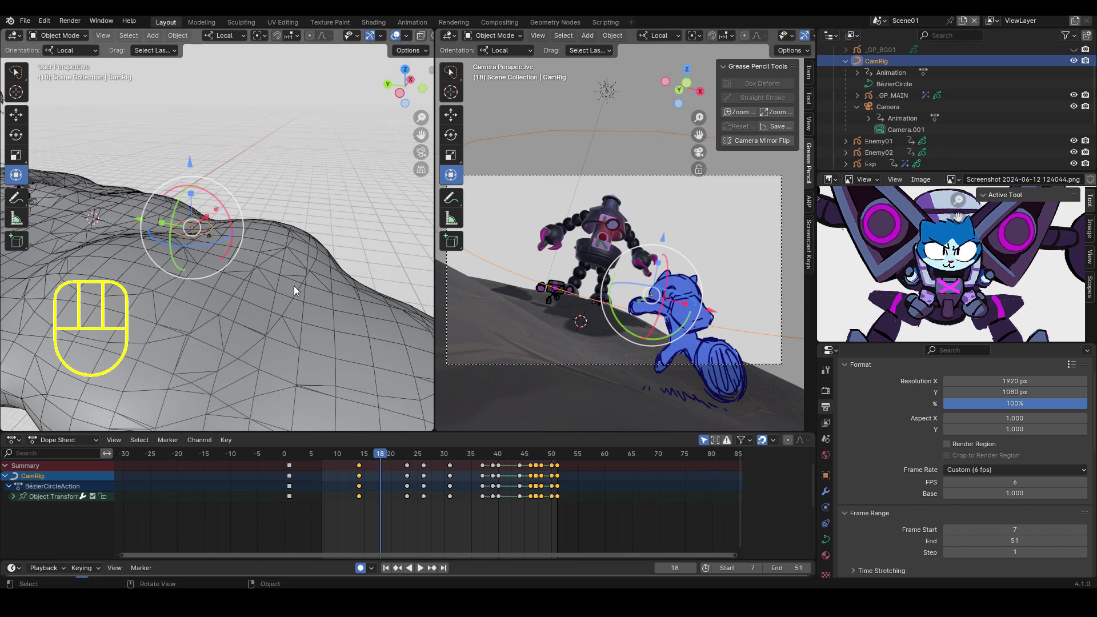
drag(294, 320, 240, 315)
drag(261, 312, 289, 315)
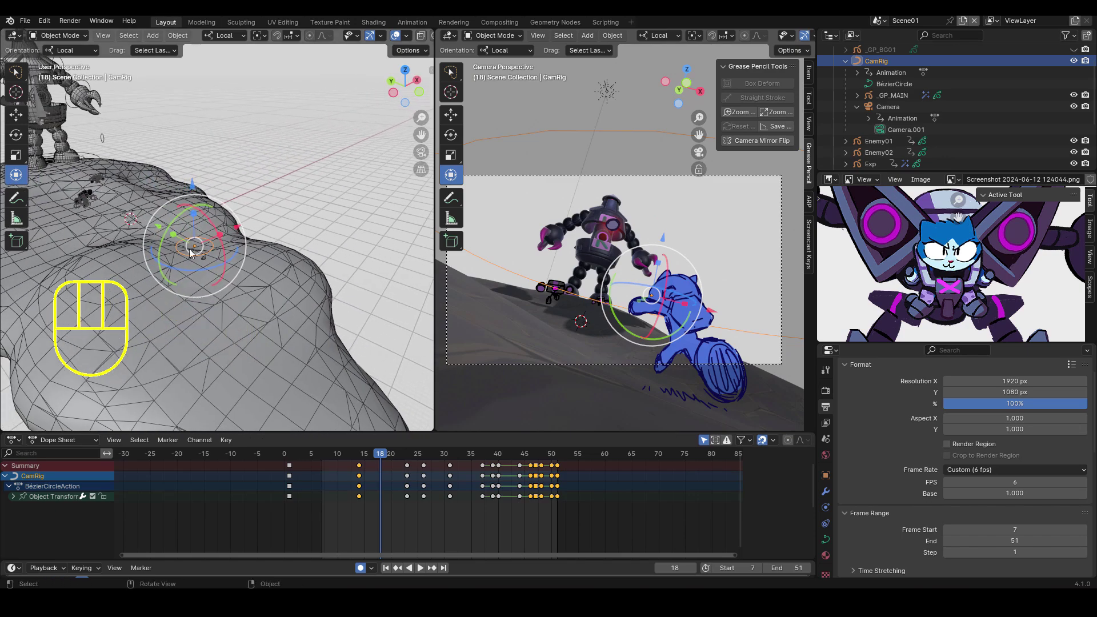
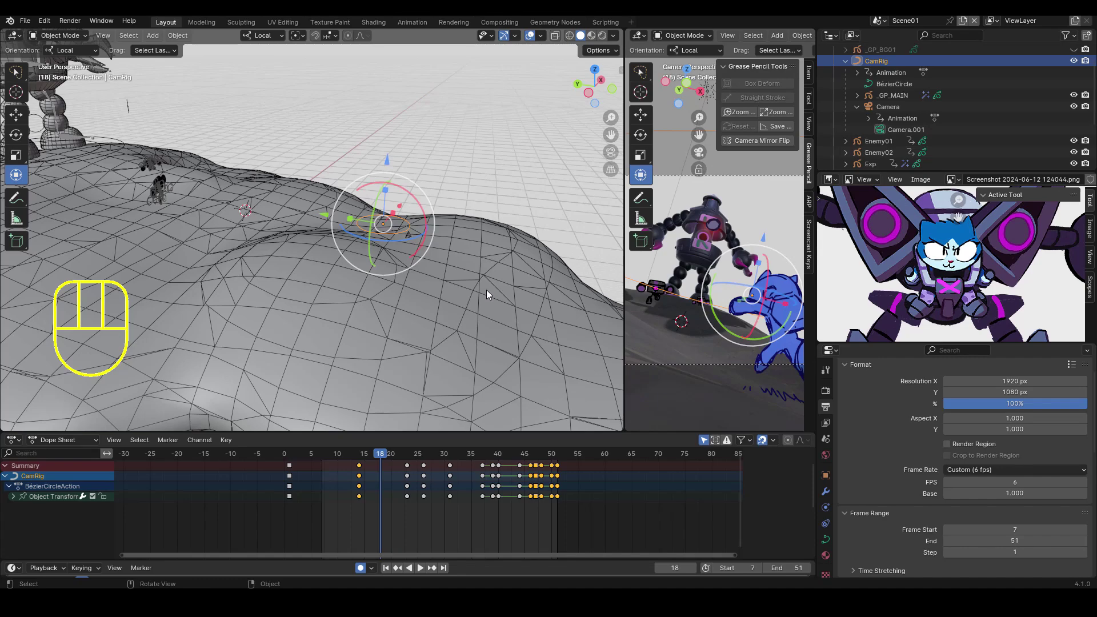
Scrub the dope sheet playhead to frame 14 while viewing the ground mesh.
middle_click(490, 290)
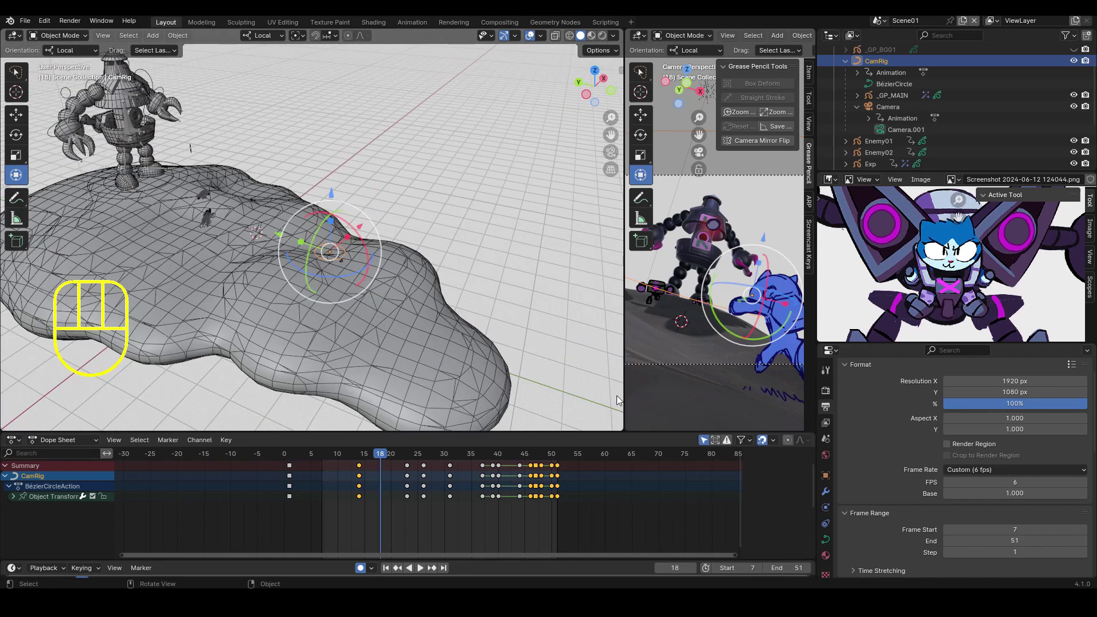
middle_click(466, 322)
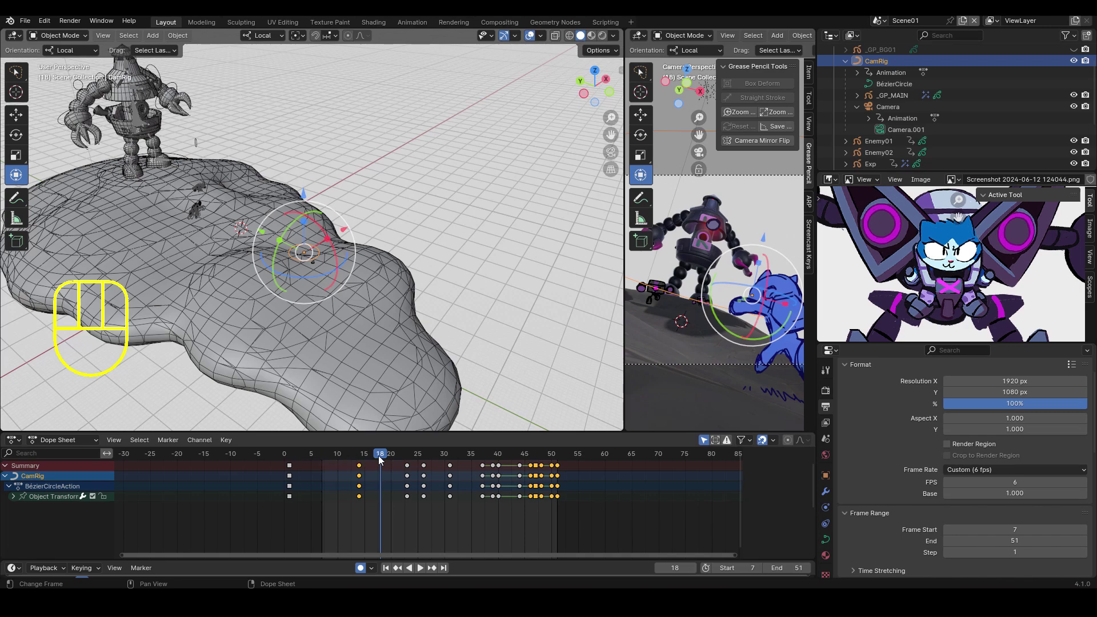
drag(371, 458, 469, 428)
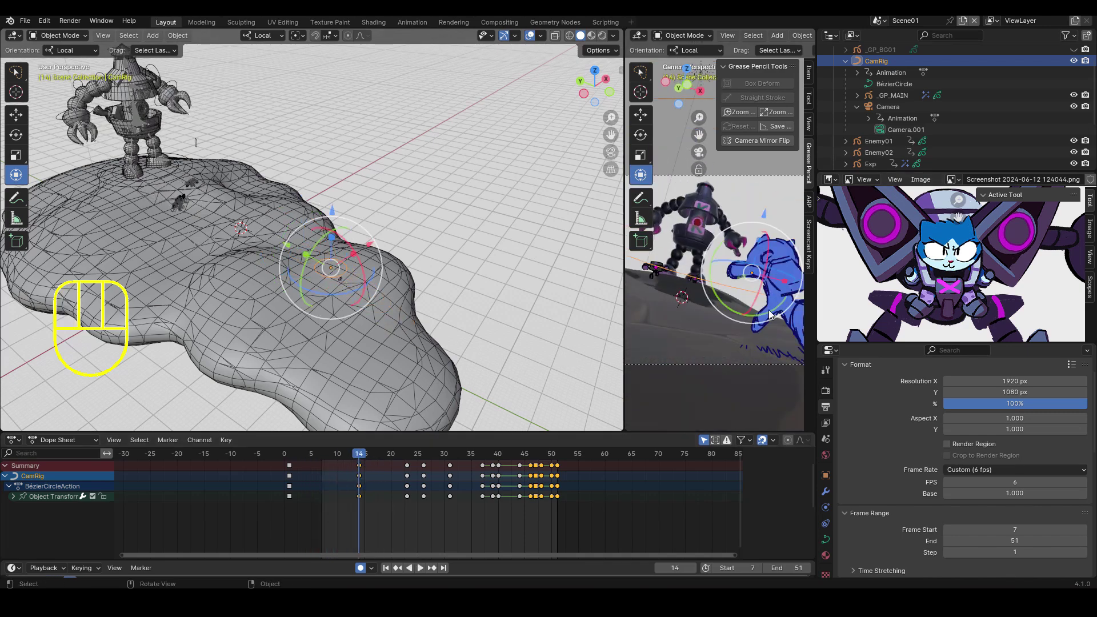
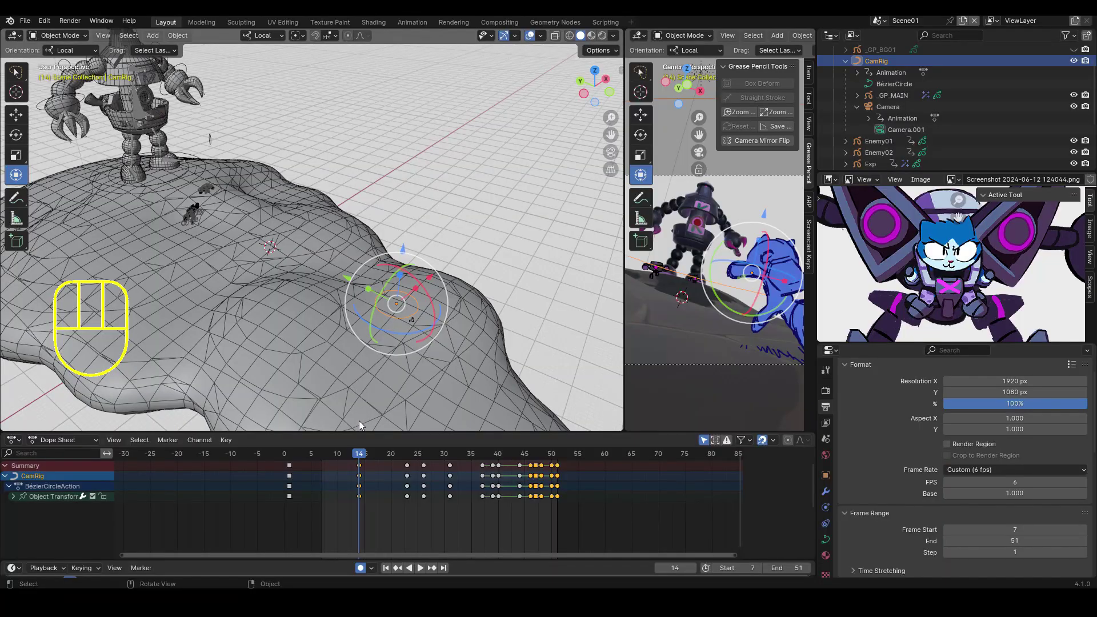
Step the playhead back to frame 10 where the cat lunges at the robot.
drag(449, 372, 388, 389)
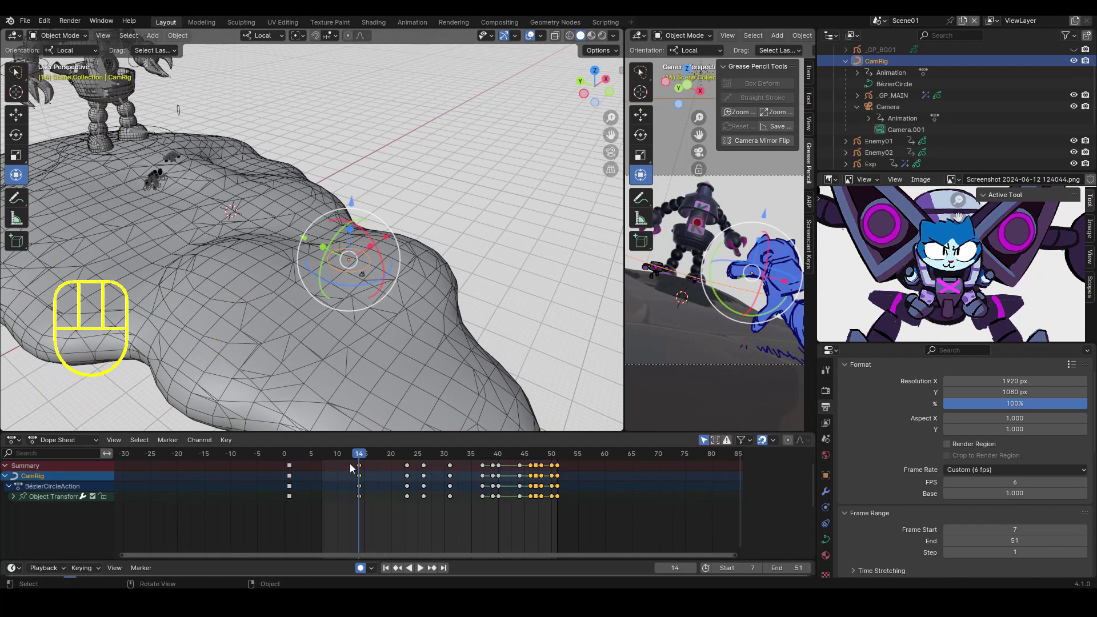
drag(351, 455, 353, 355)
middle_click(367, 347)
drag(416, 334, 402, 353)
drag(422, 347, 388, 322)
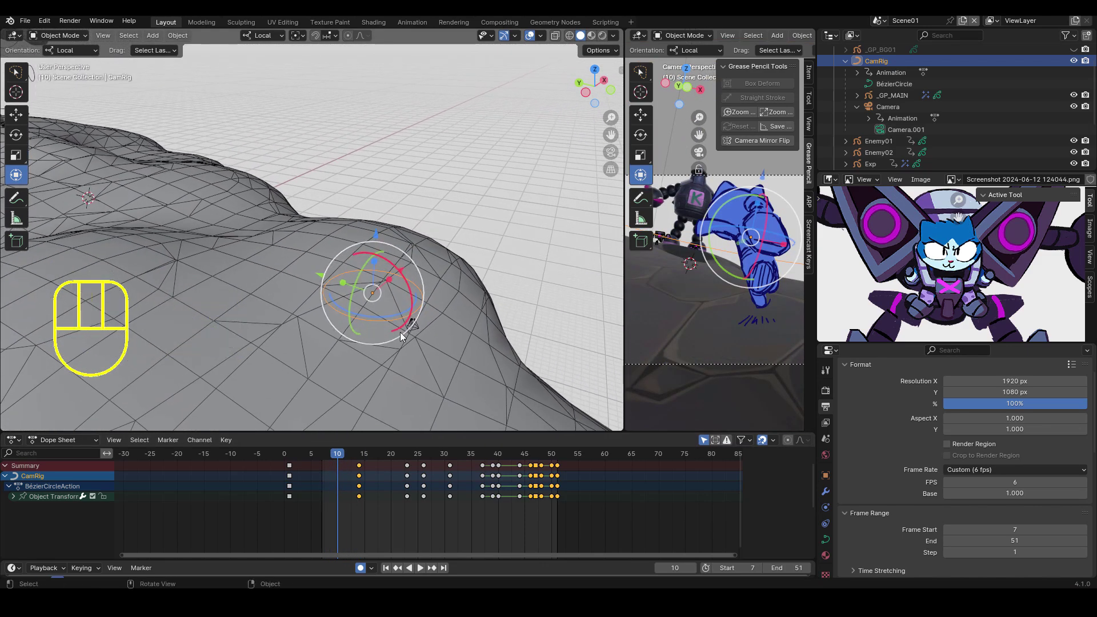
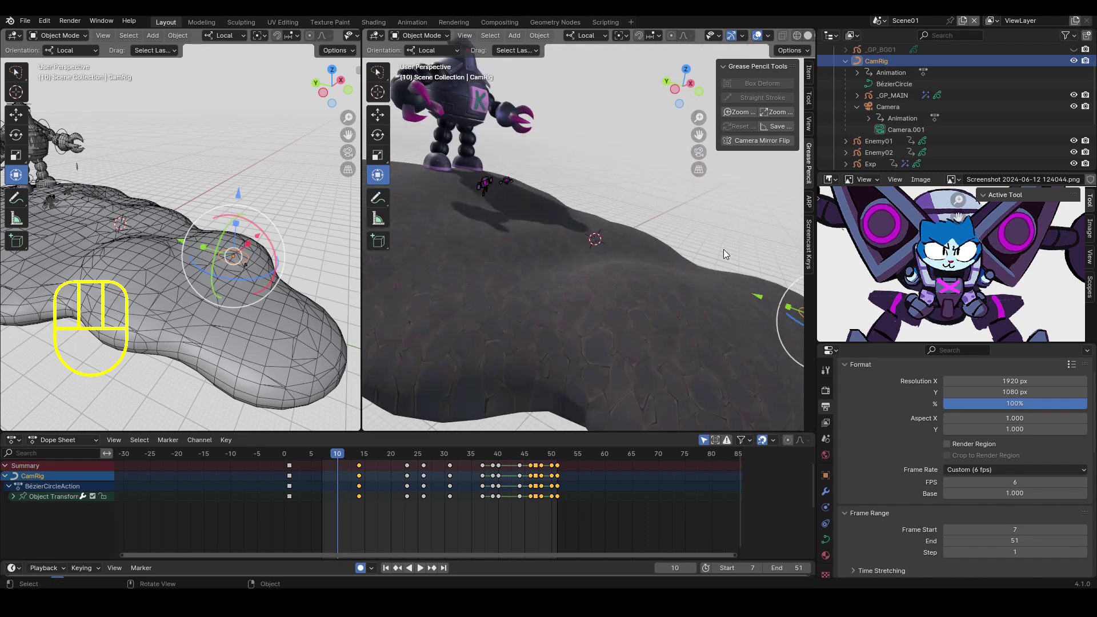
Look through the scene camera, zoom out to the full frame and jump to frame 28.
drag(725, 256, 674, 235)
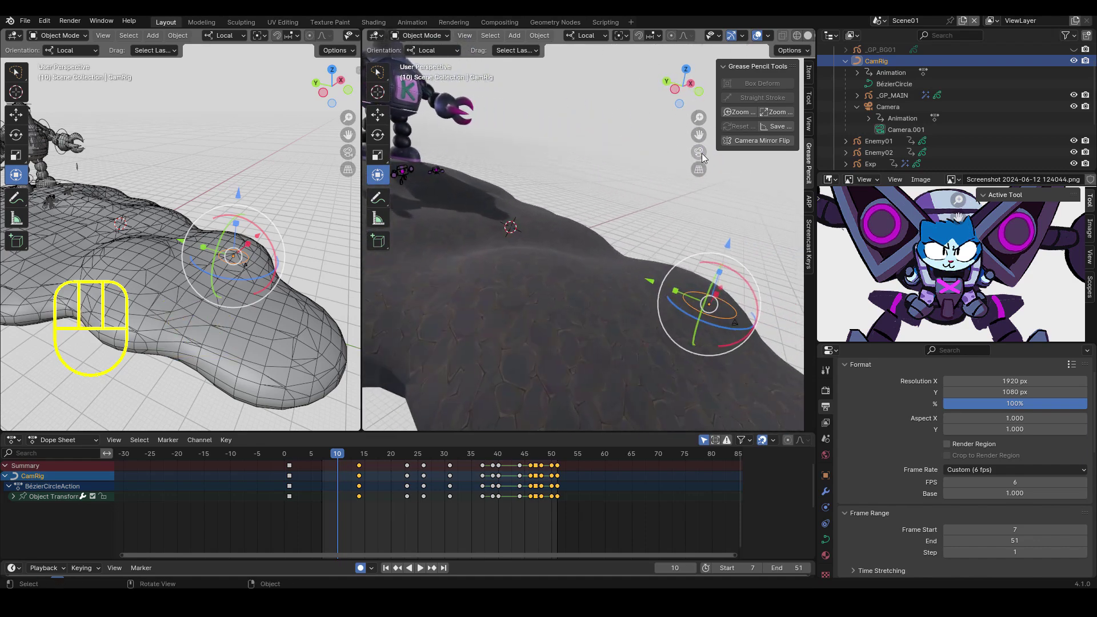
click(705, 157)
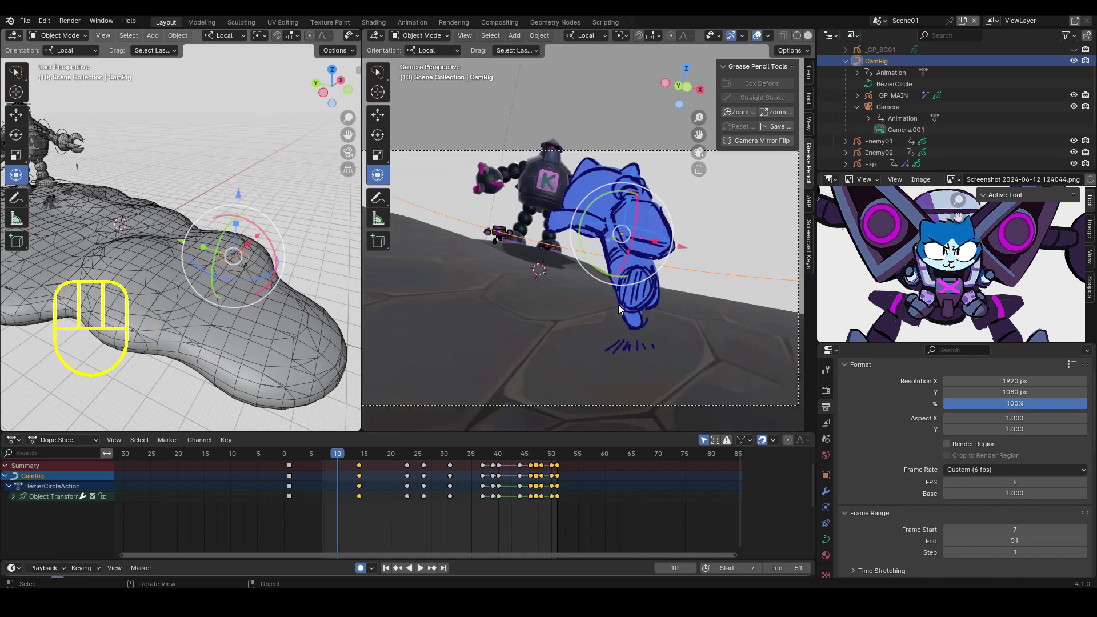
drag(561, 305, 590, 325)
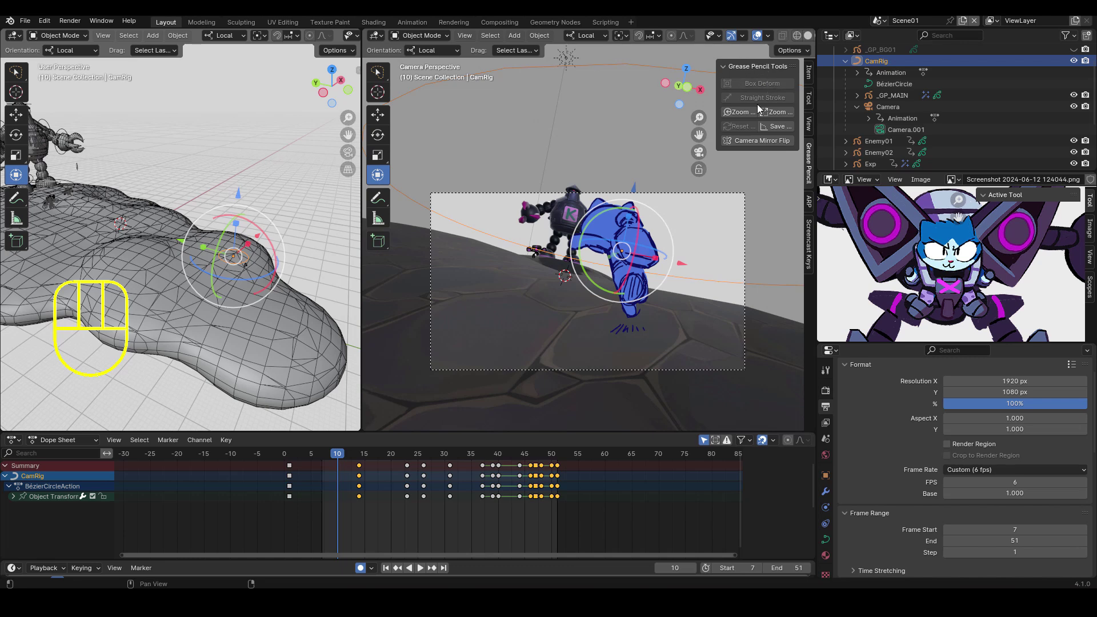
click(759, 143)
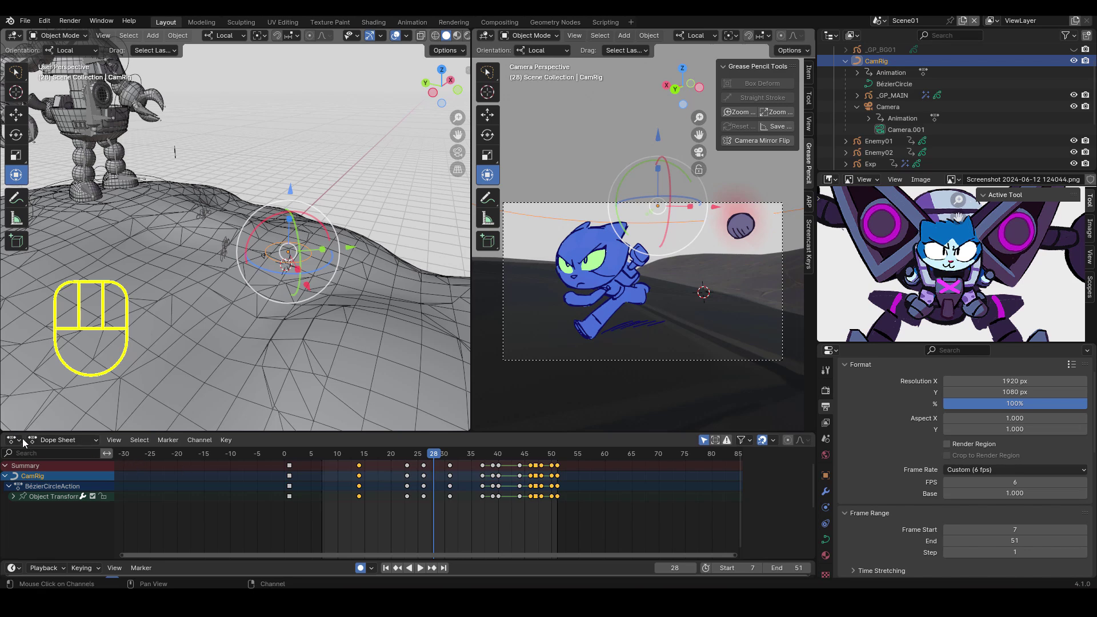
click(23, 442)
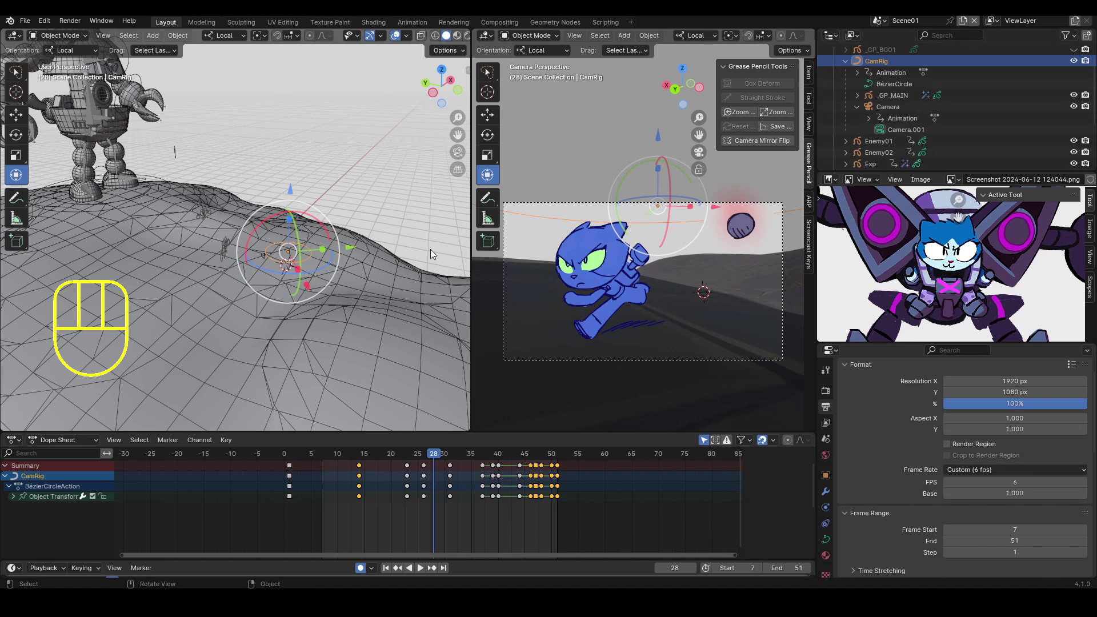
key(i)
key(ctrl+z)
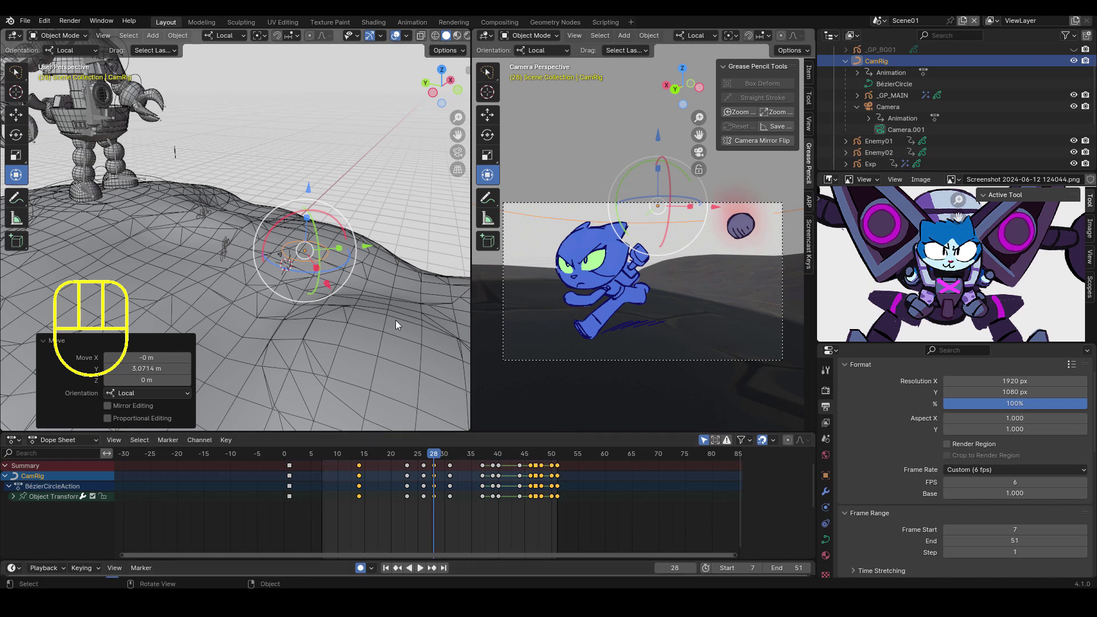
key(ctrl+z)
click(904, 97)
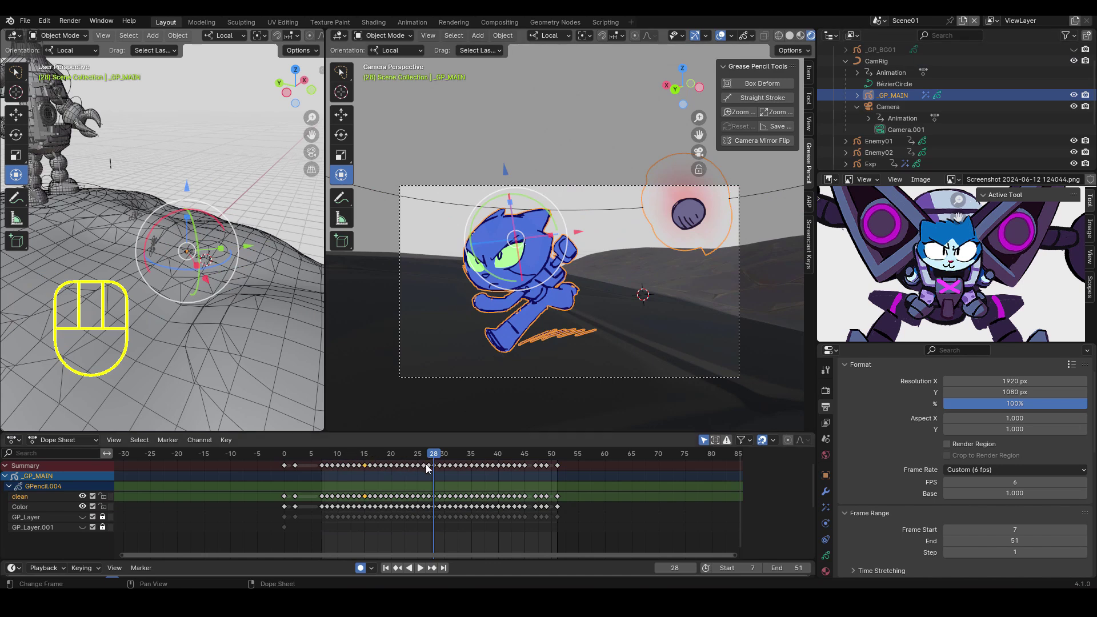
drag(431, 457, 516, 443)
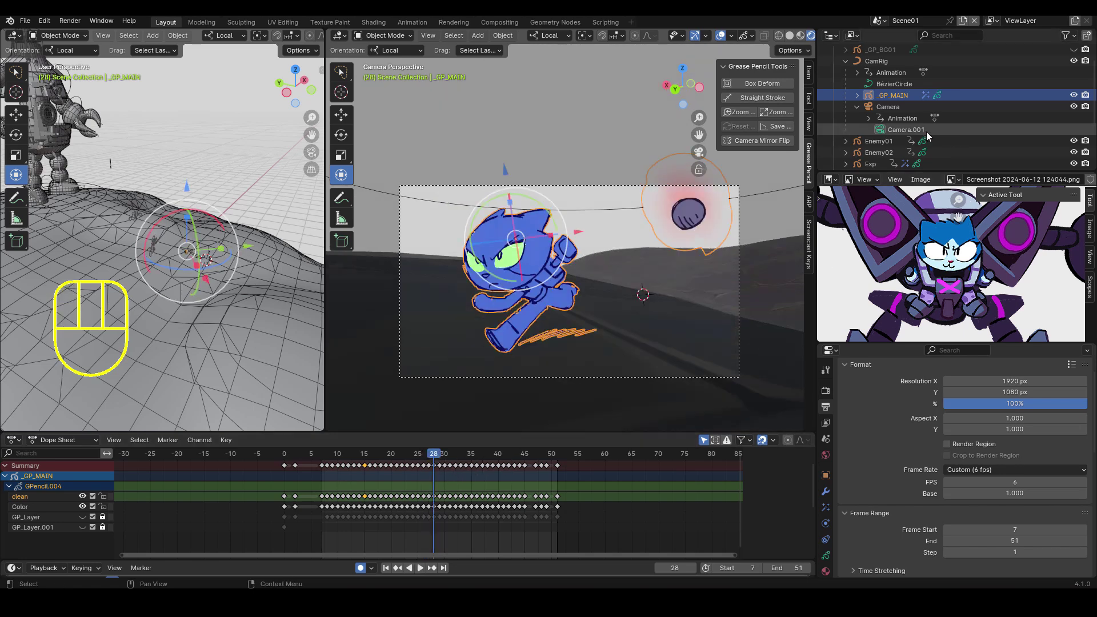
click(878, 66)
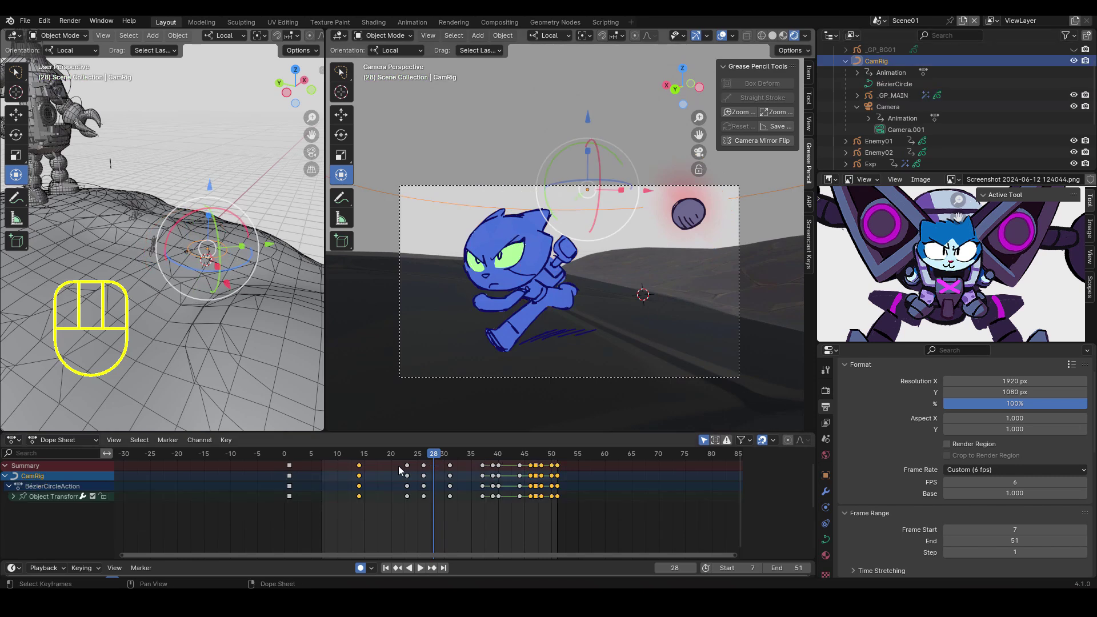
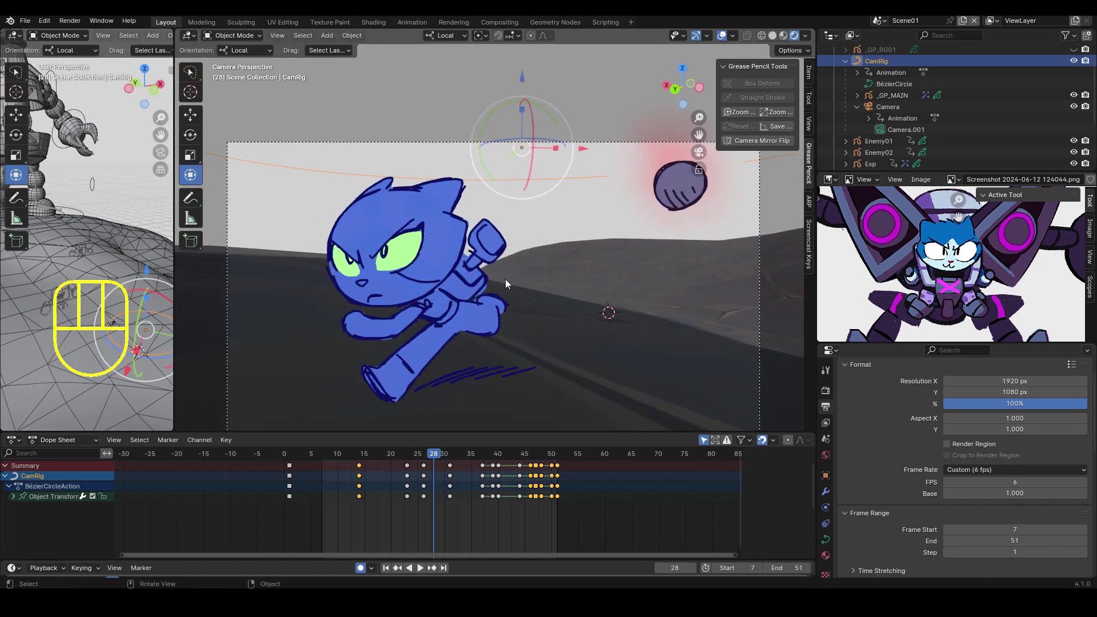
drag(527, 263, 535, 242)
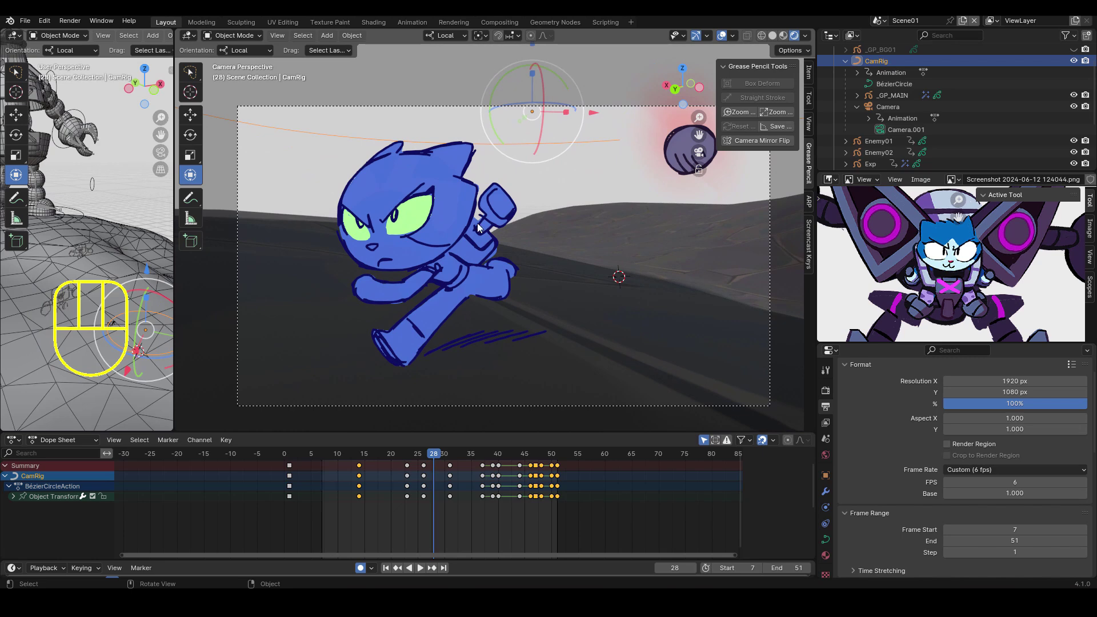
click(893, 106)
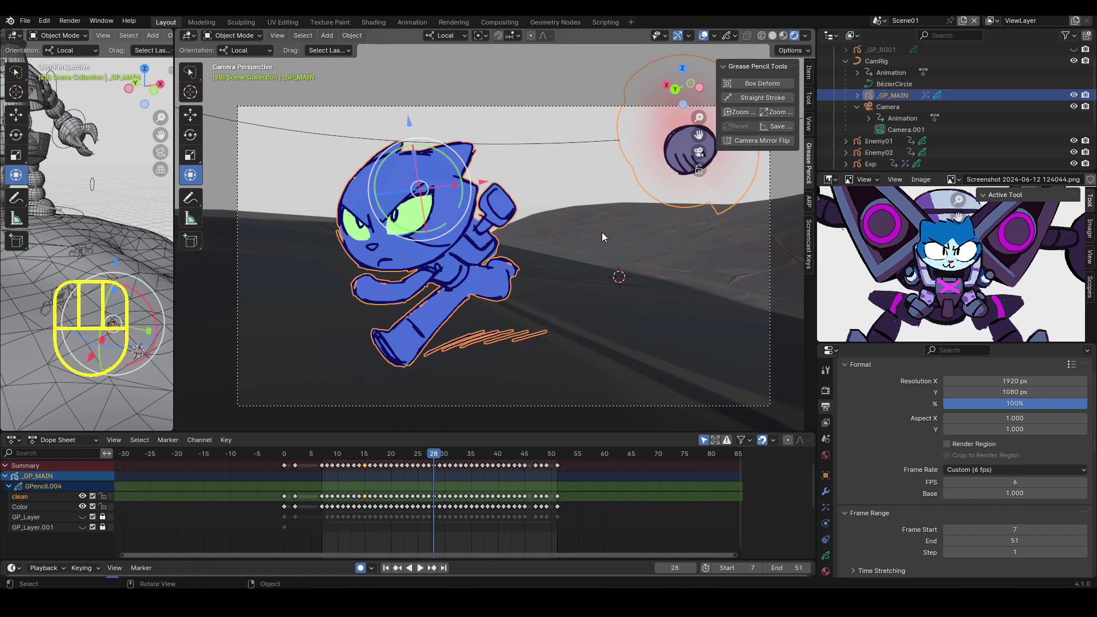
key(F2)
drag(484, 239, 419, 260)
key(s)
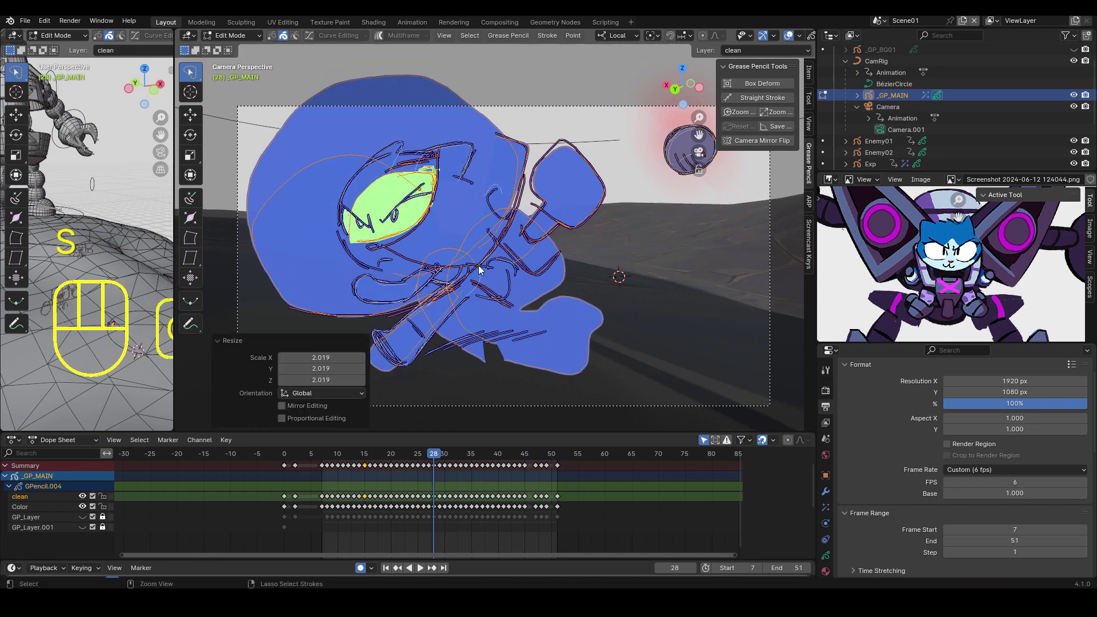
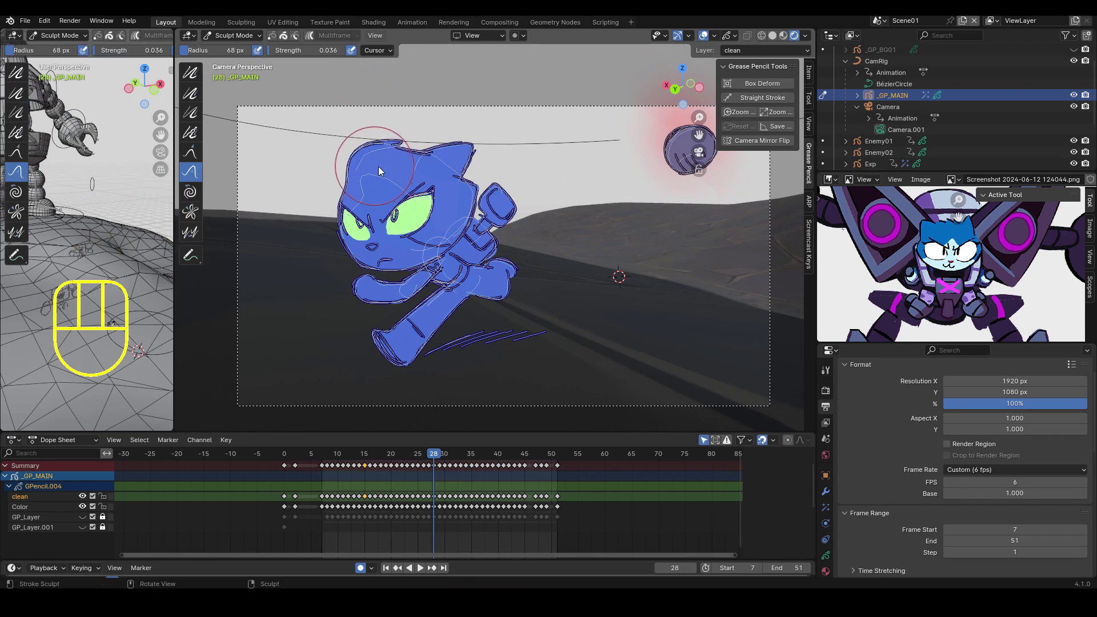
key(ctrl+z)
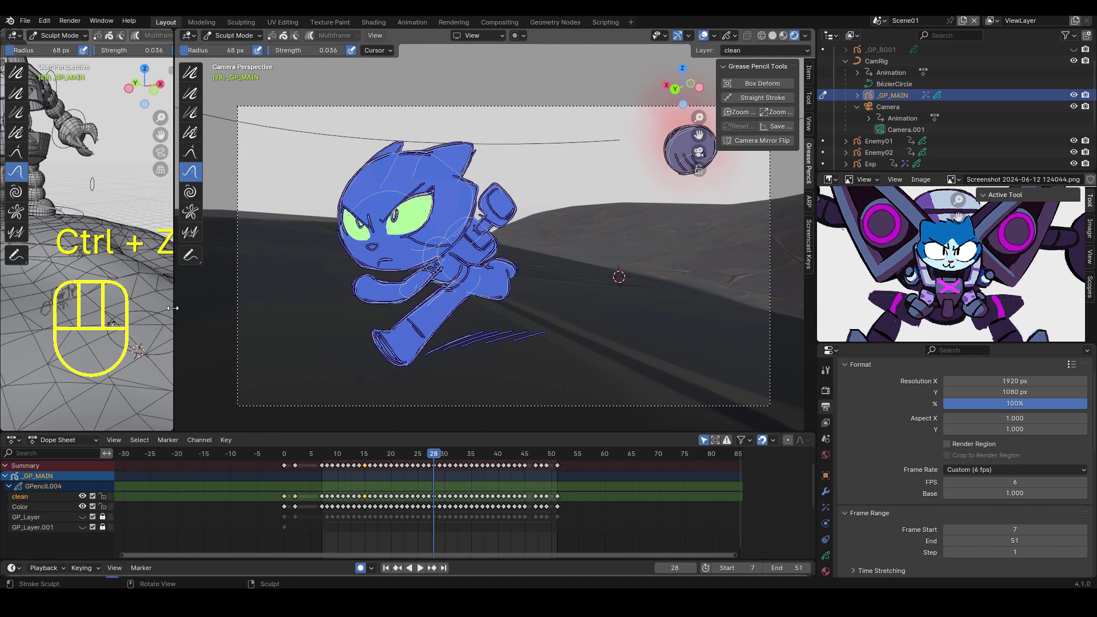
key(F1)
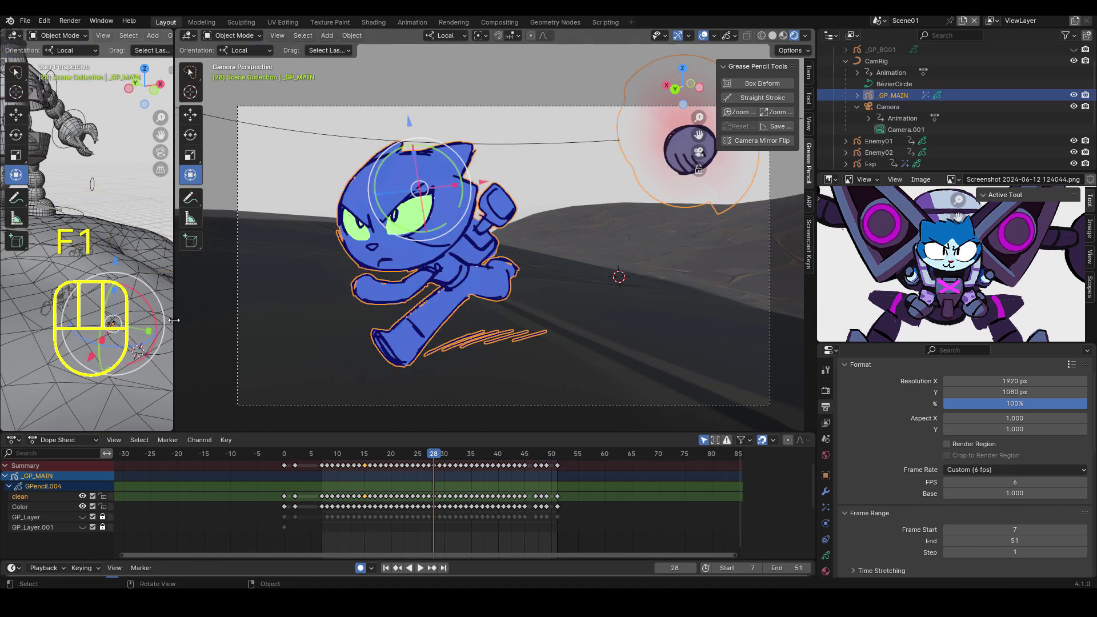
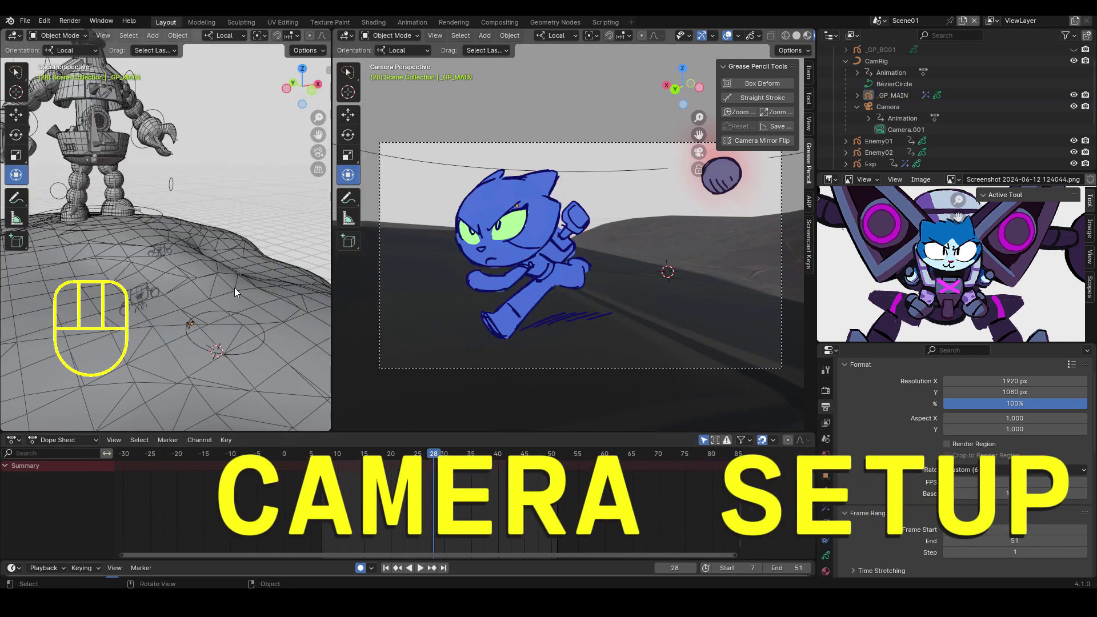
Select CamRig in the side view and frame it for repositioning.
drag(247, 288, 233, 238)
drag(219, 238, 235, 253)
middle_click(242, 261)
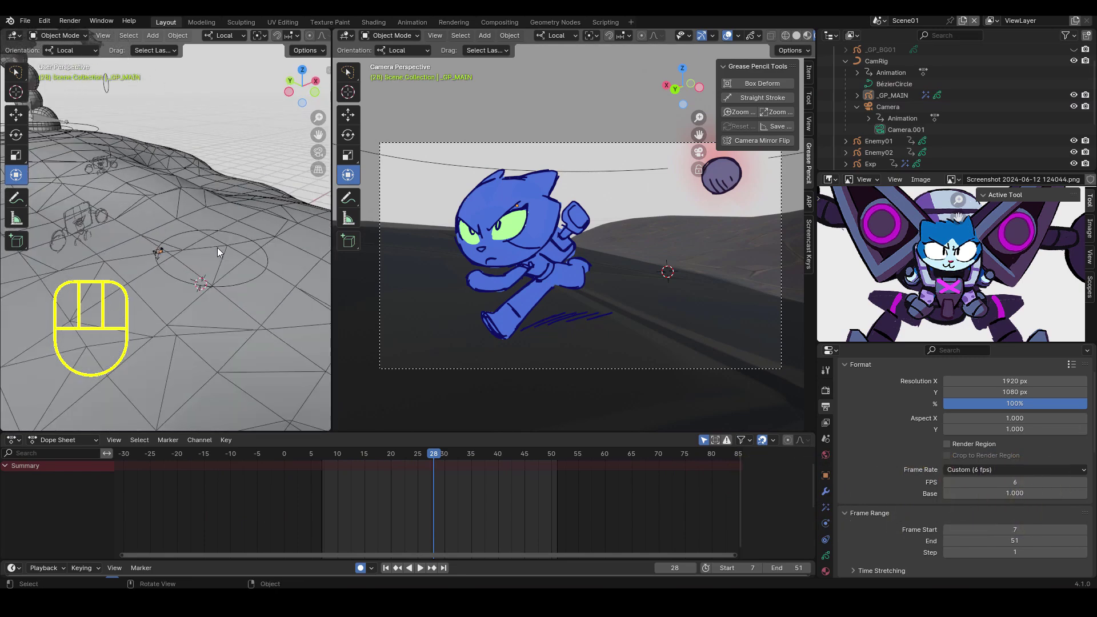
middle_click(226, 267)
click(245, 247)
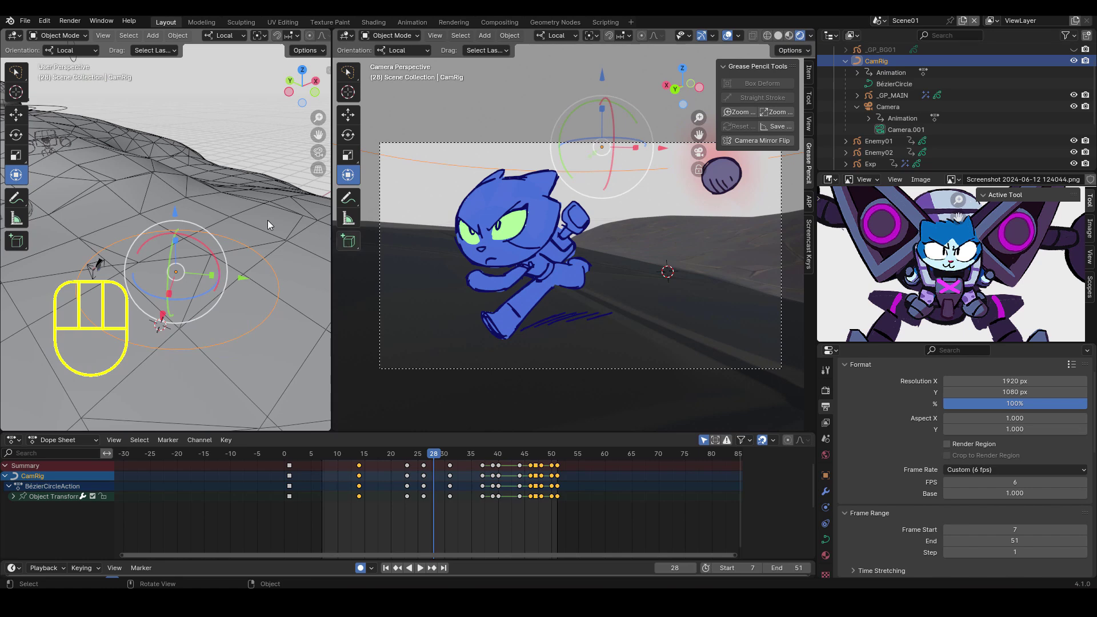
middle_click(233, 186)
drag(229, 188, 204, 170)
middle_click(154, 175)
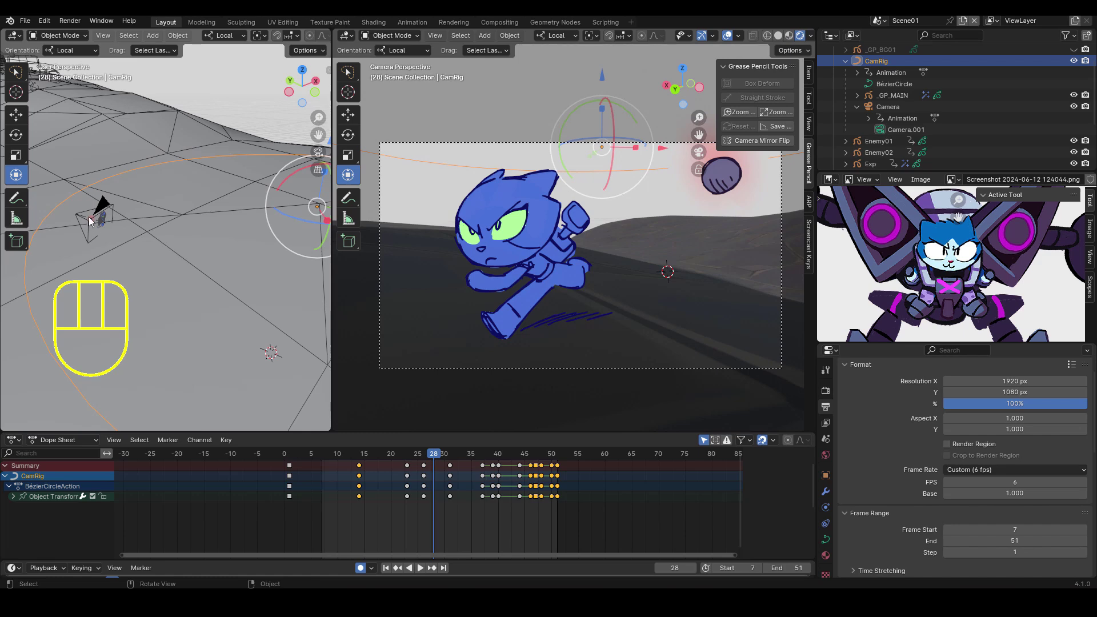
middle_click(114, 220)
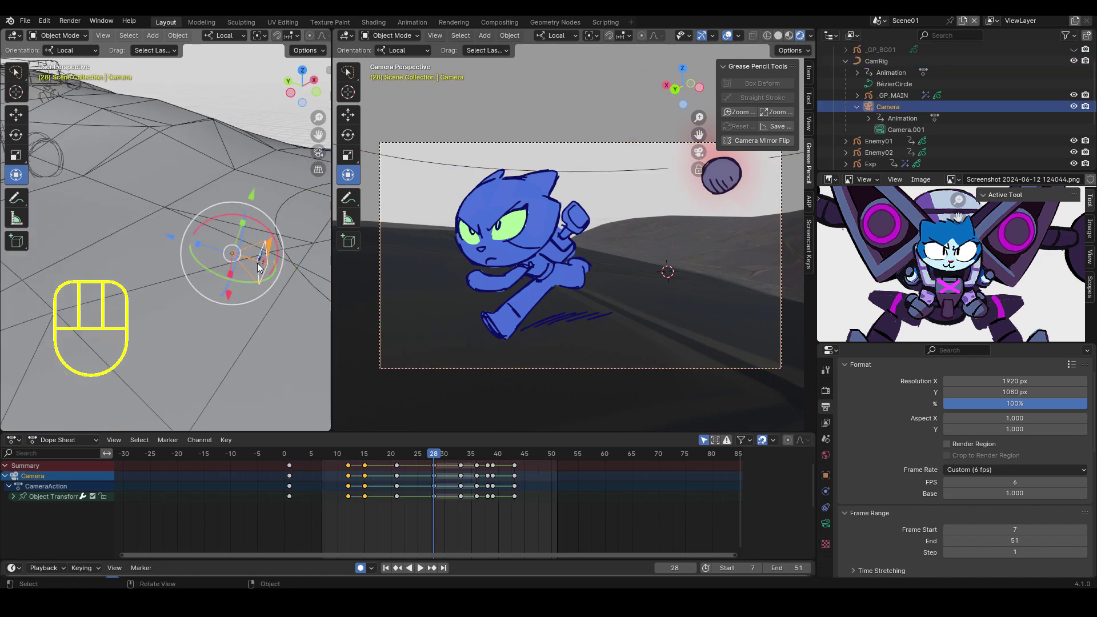
drag(260, 266, 241, 260)
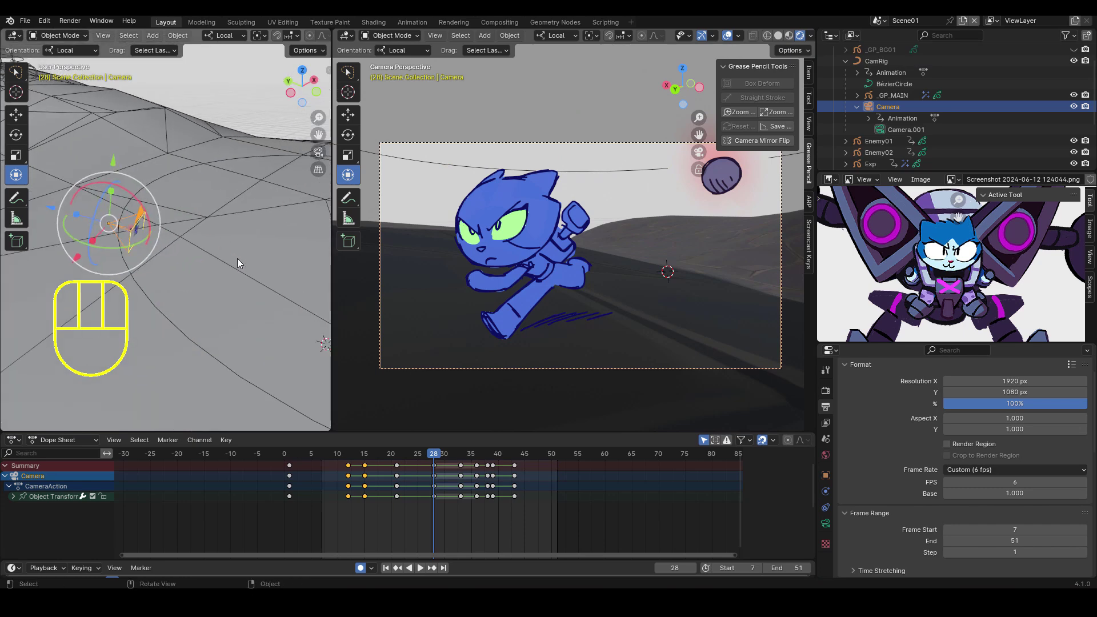
key(f)
drag(234, 258, 189, 222)
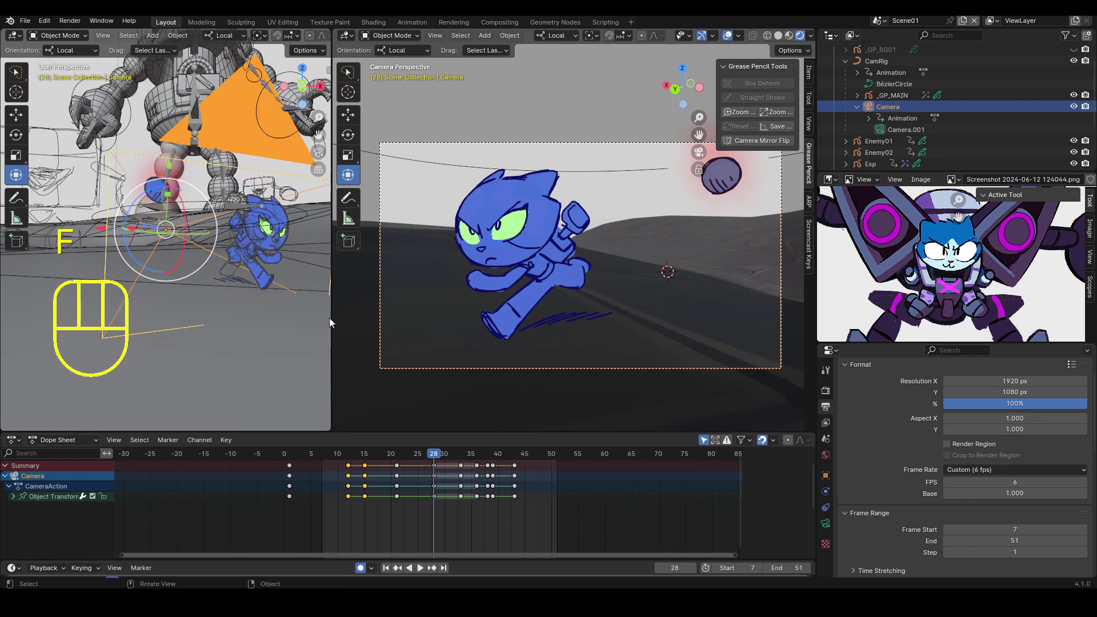
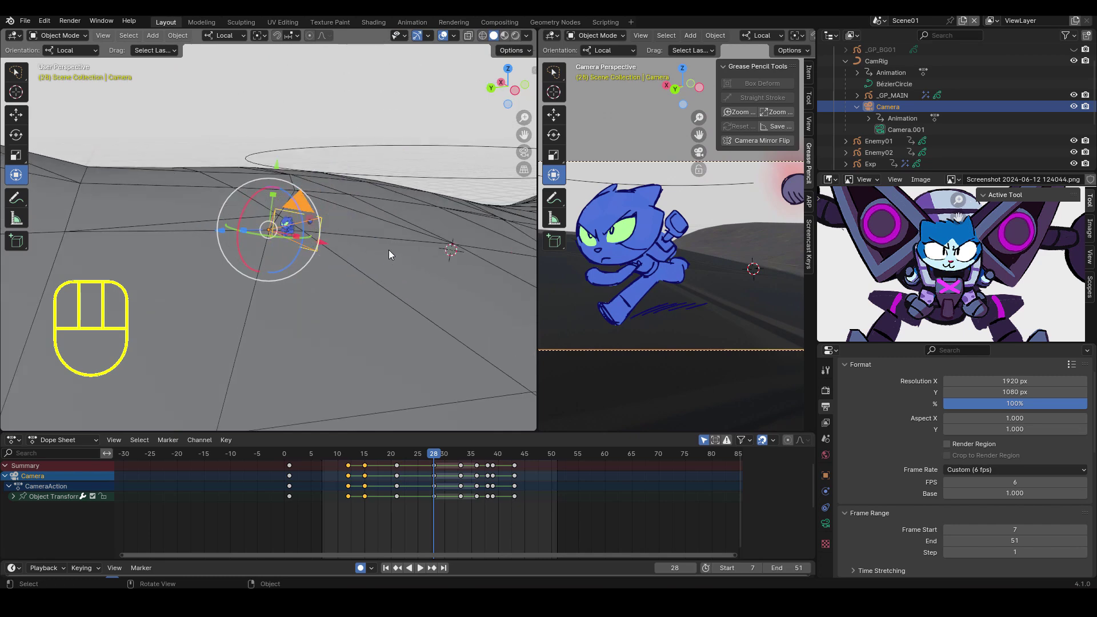
Try moving the camera rig to reframe the cat, undo it, and view the rig from above.
click(386, 180)
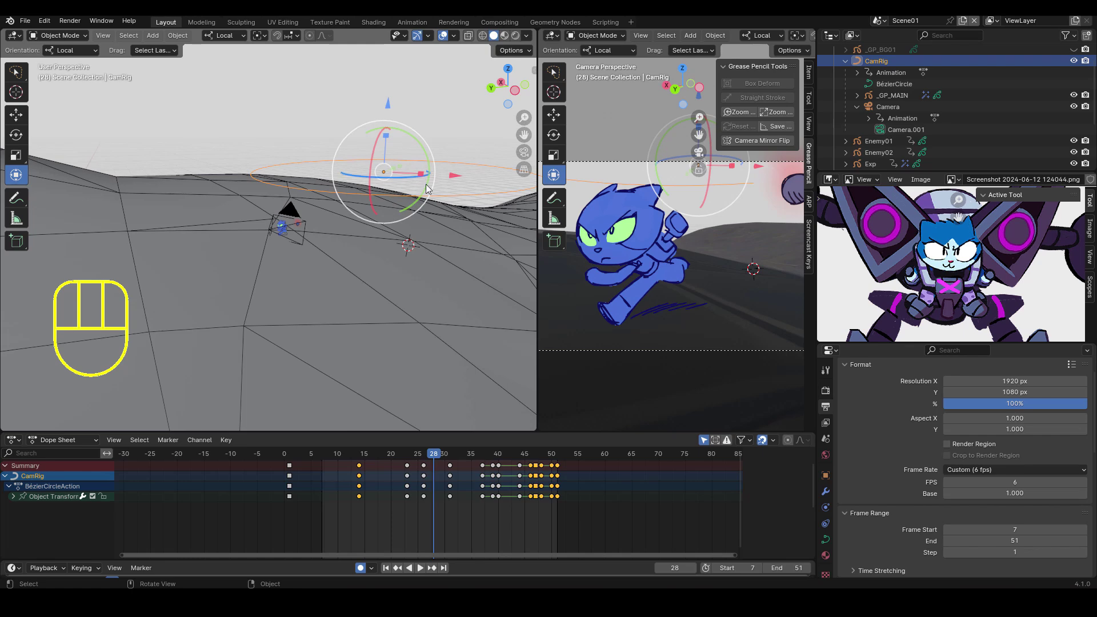
drag(439, 175, 360, 168)
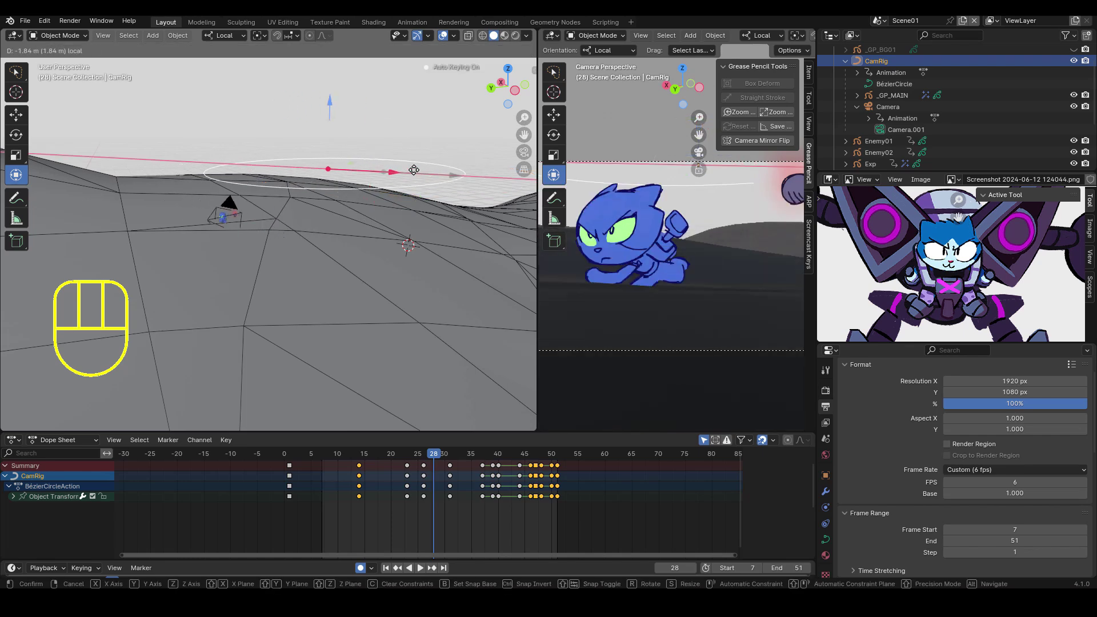
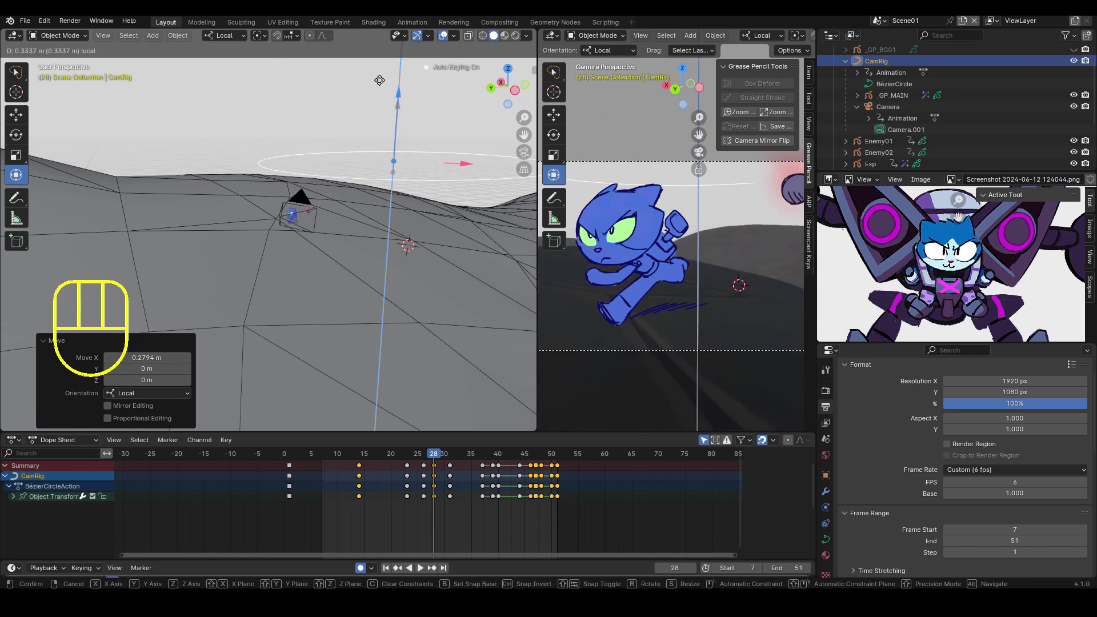
key(ctrl+z)
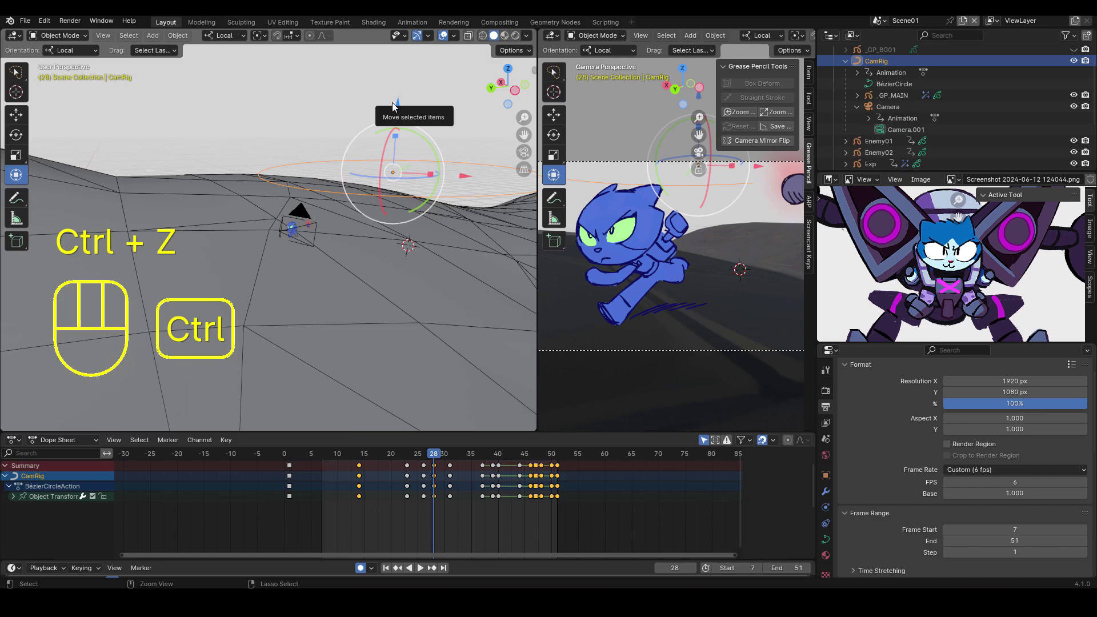
key(ctrl+z)
drag(362, 214, 377, 250)
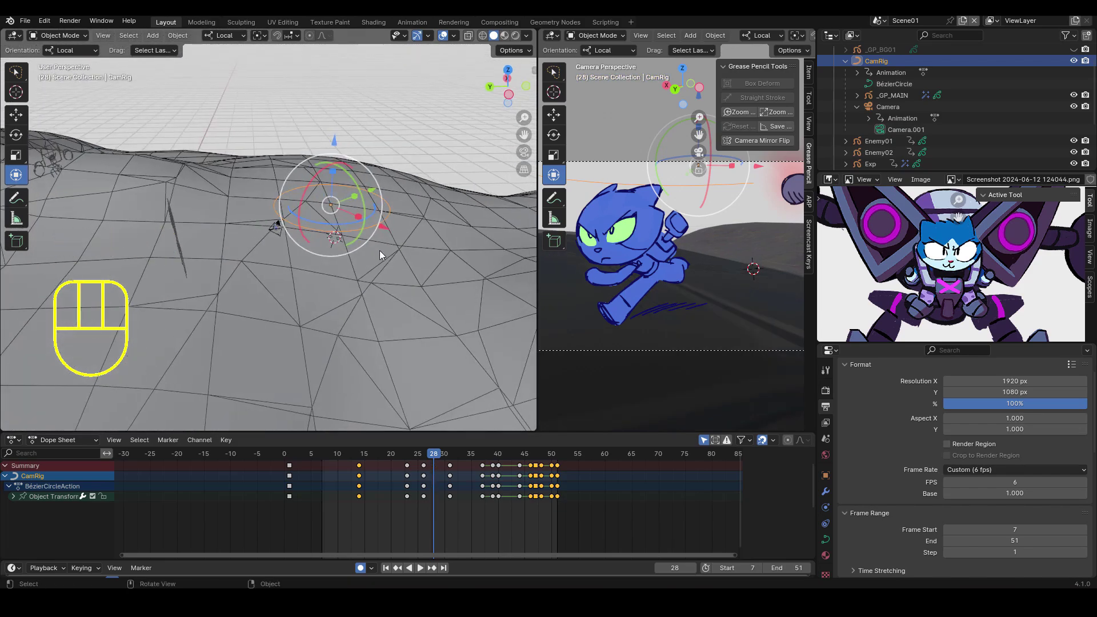
drag(405, 279, 342, 267)
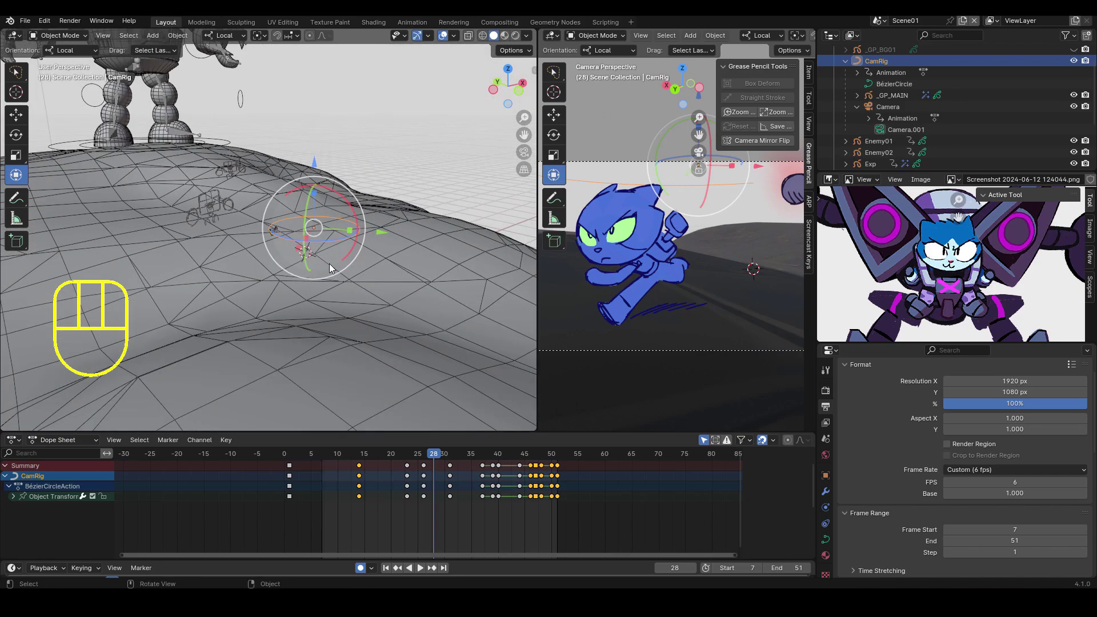
drag(289, 258, 314, 262)
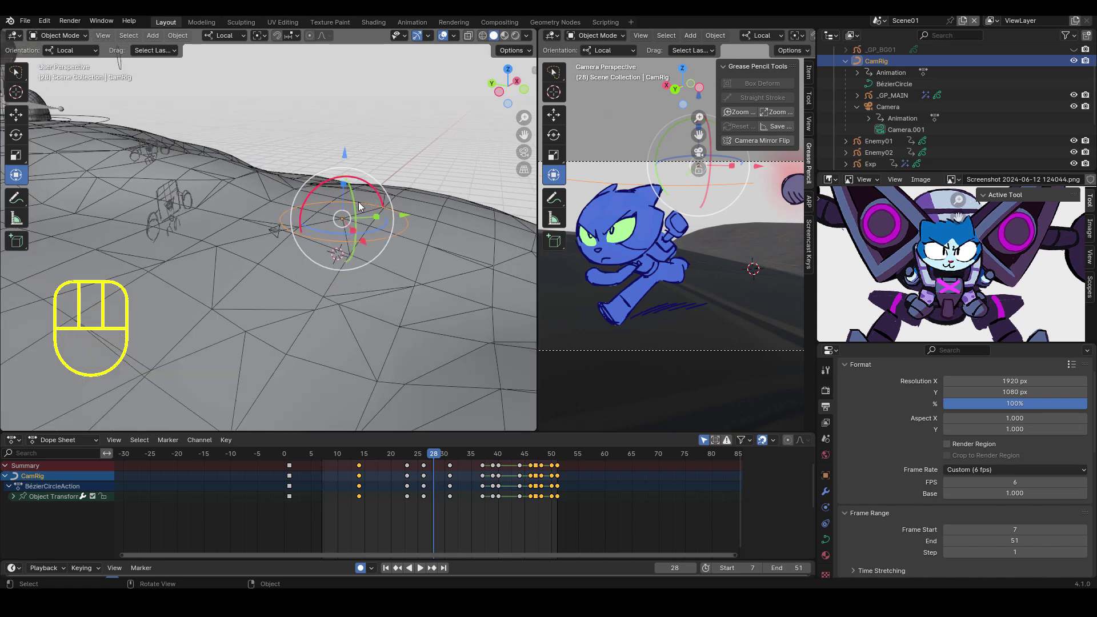
drag(274, 200, 322, 242)
Move the camera rig with G and switch the viewport to Material Preview shading.
key(g)
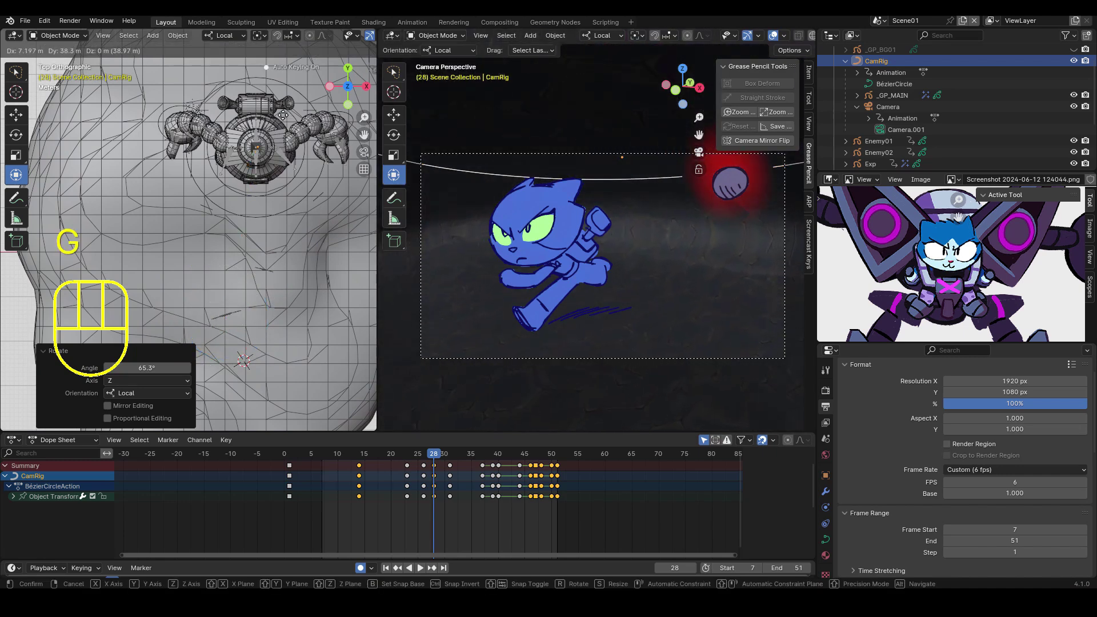
drag(287, 126, 280, 188)
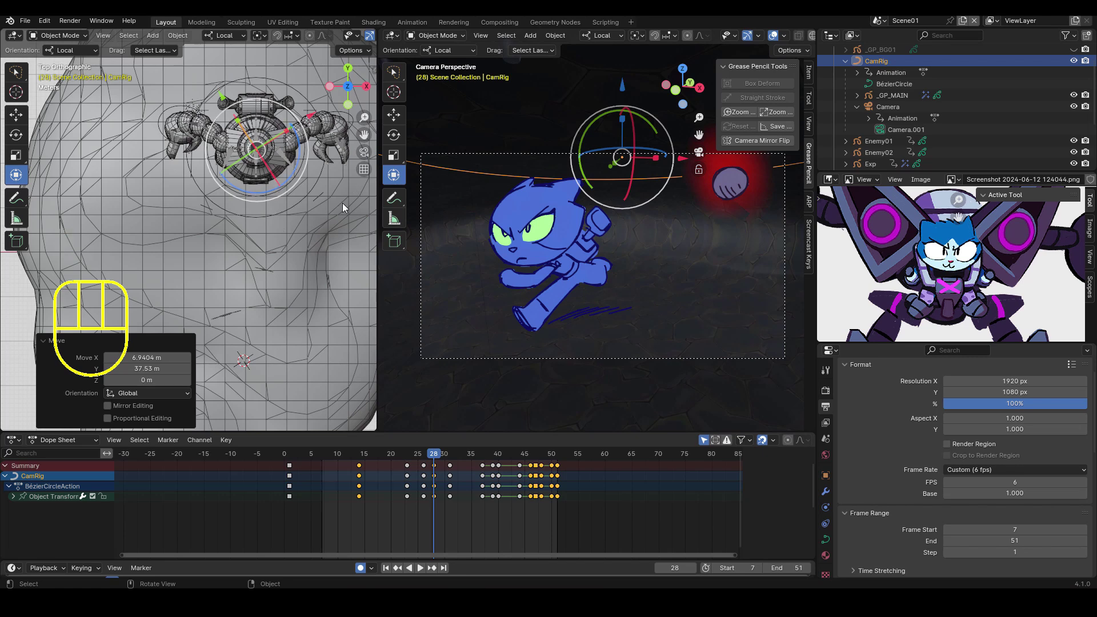
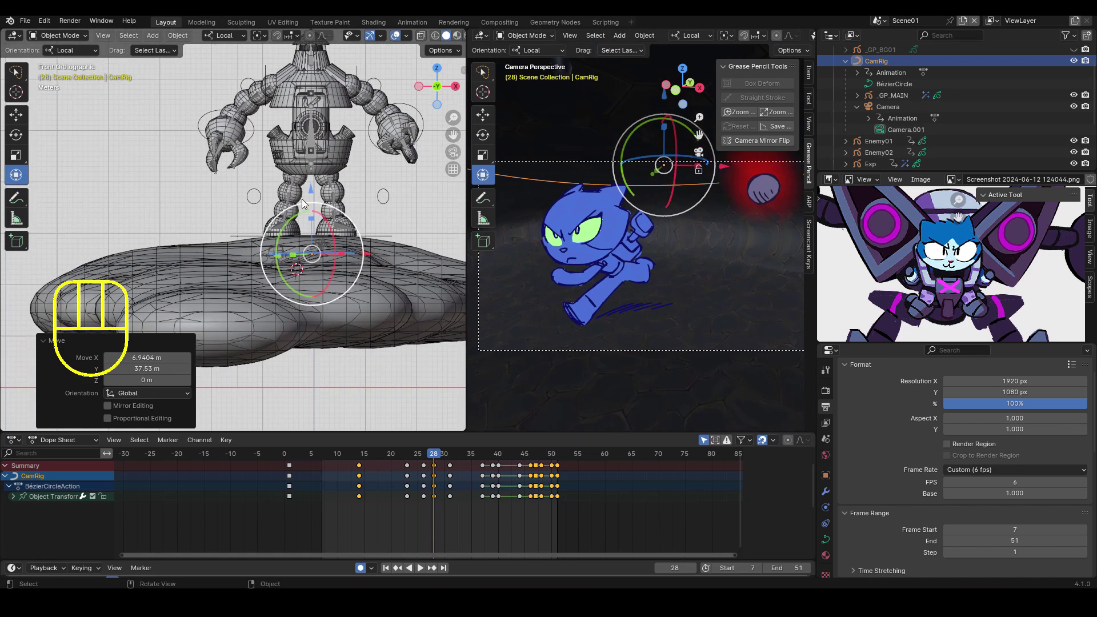
click(315, 190)
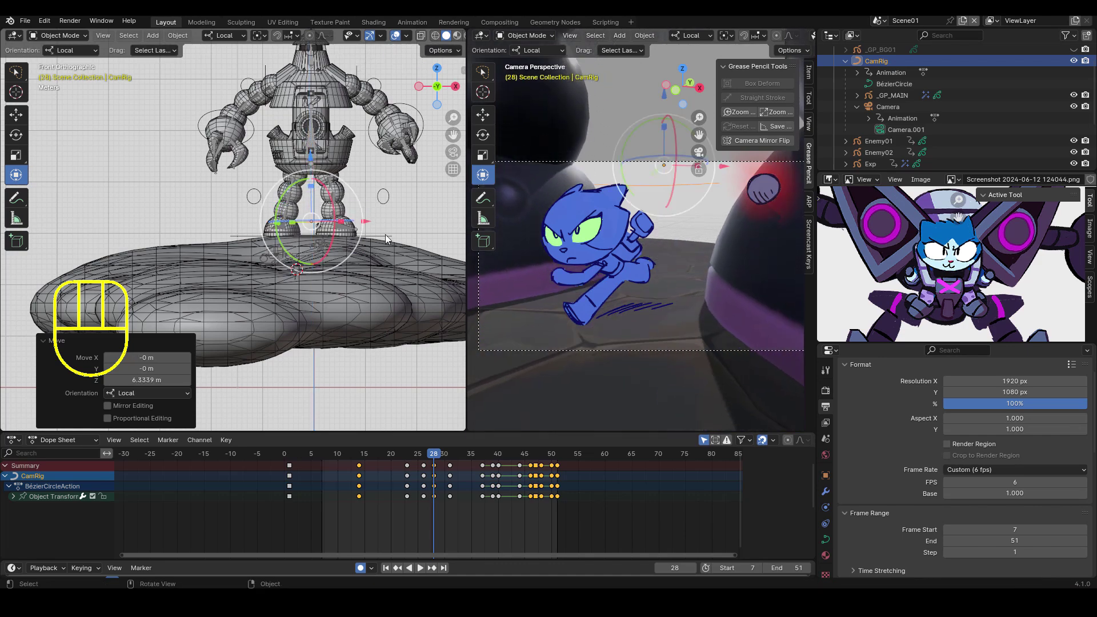
drag(268, 196, 347, 224)
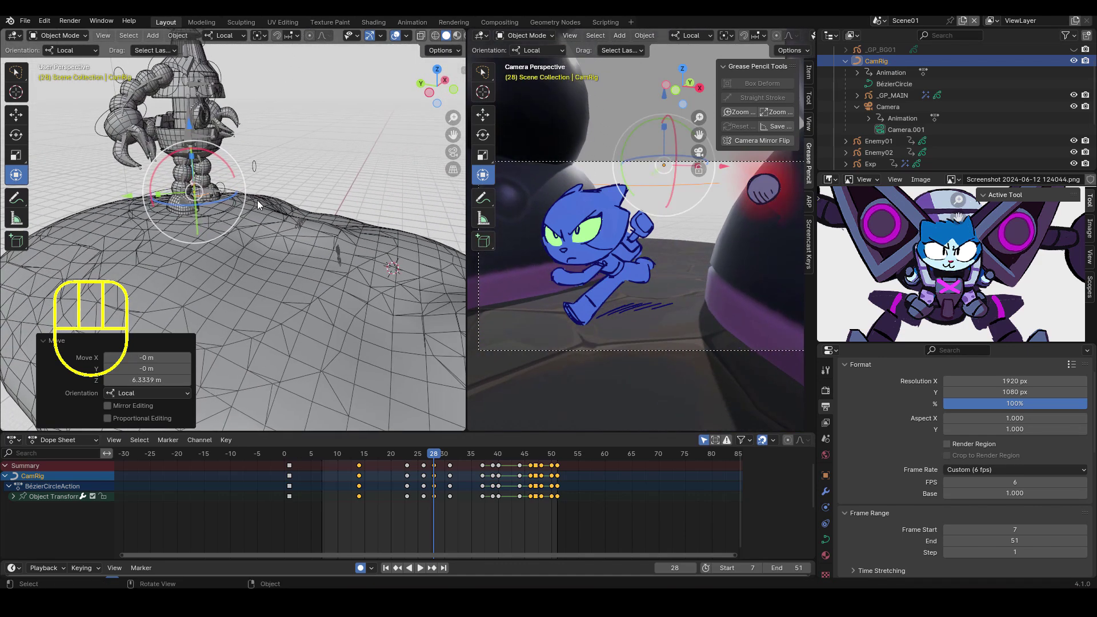
Rotate the rig to frame the robot from behind, then pull the Camera far back from the cat.
key(f)
click(294, 249)
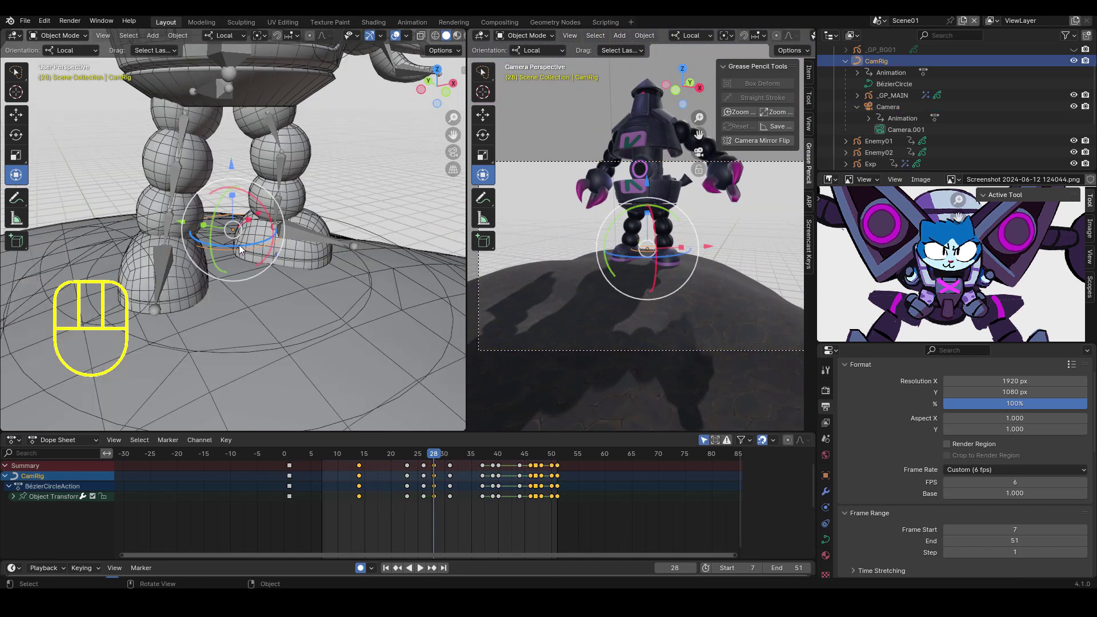
click(249, 249)
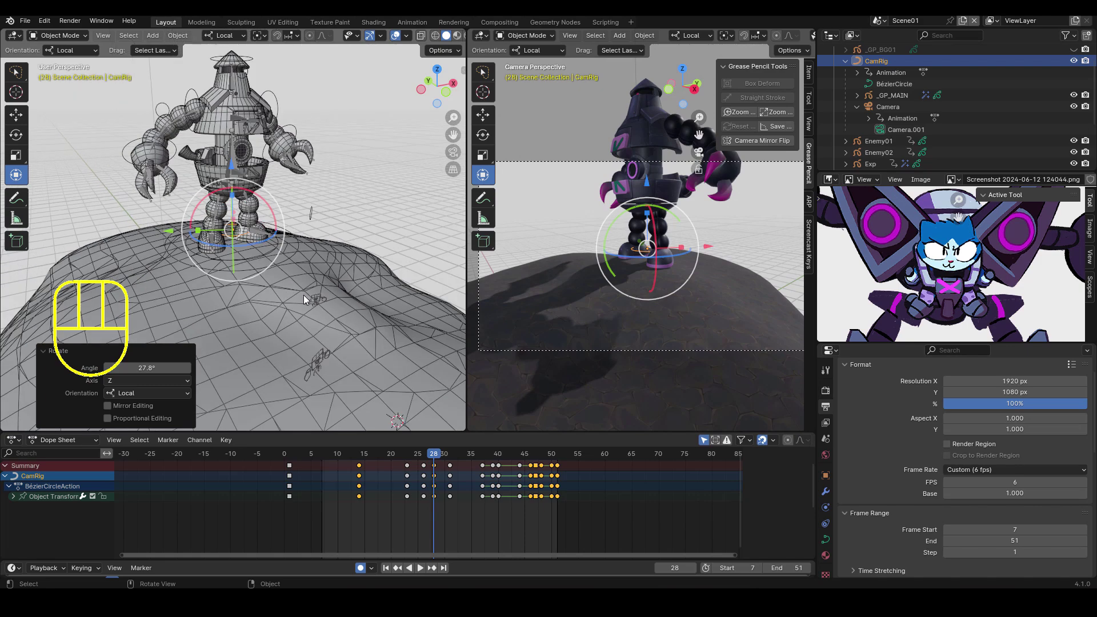
drag(333, 302, 340, 300)
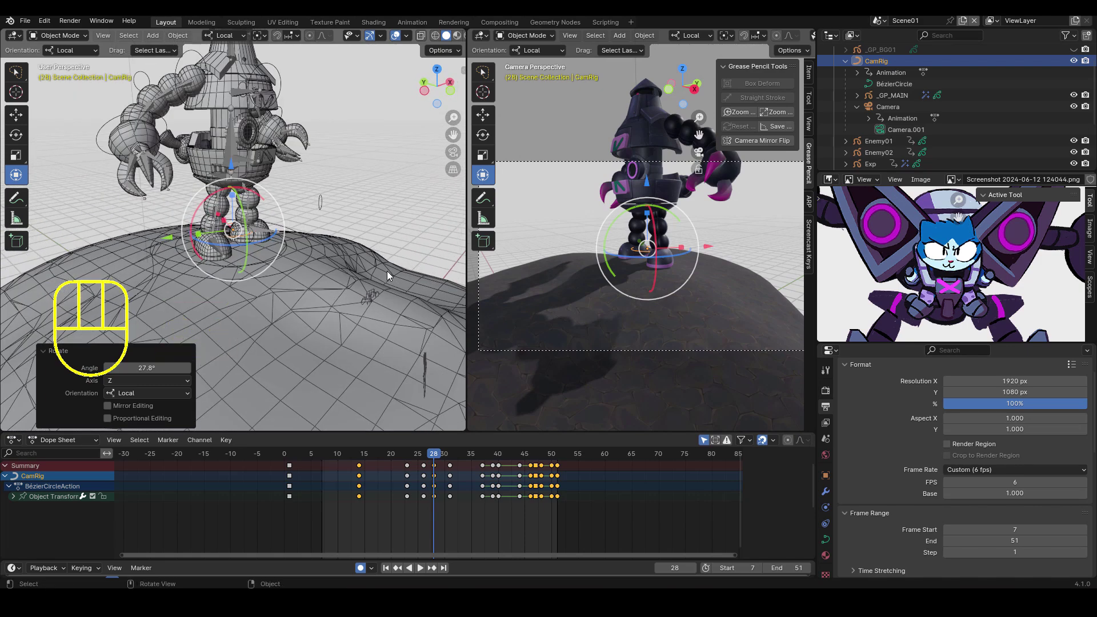
drag(361, 302, 275, 333)
Move the camera rig closer to the robot in the side view.
click(389, 245)
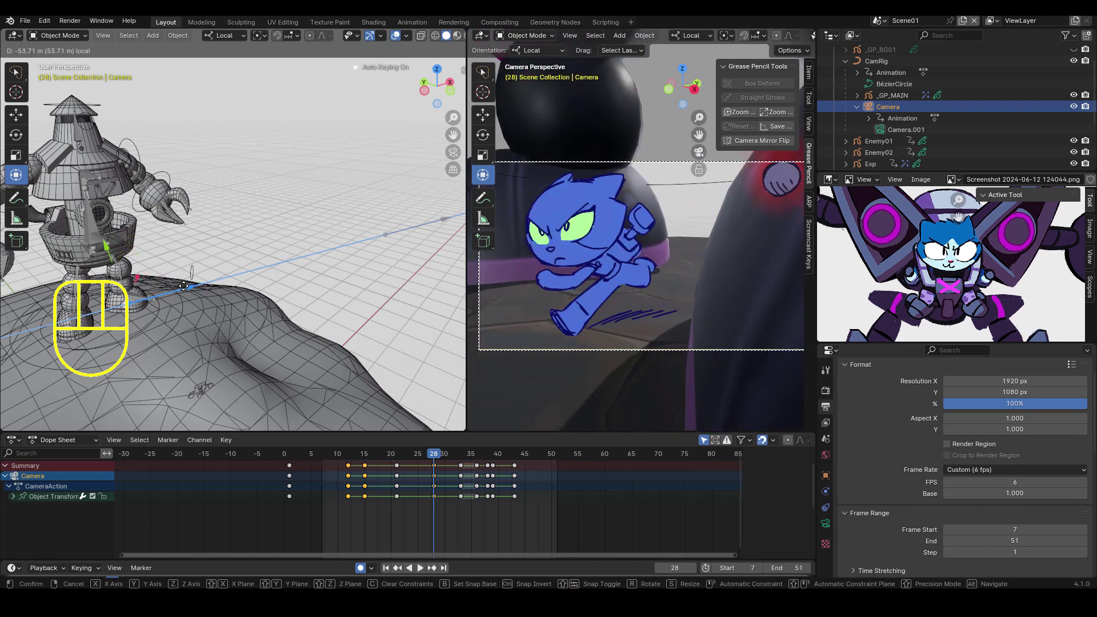
drag(258, 332, 406, 323)
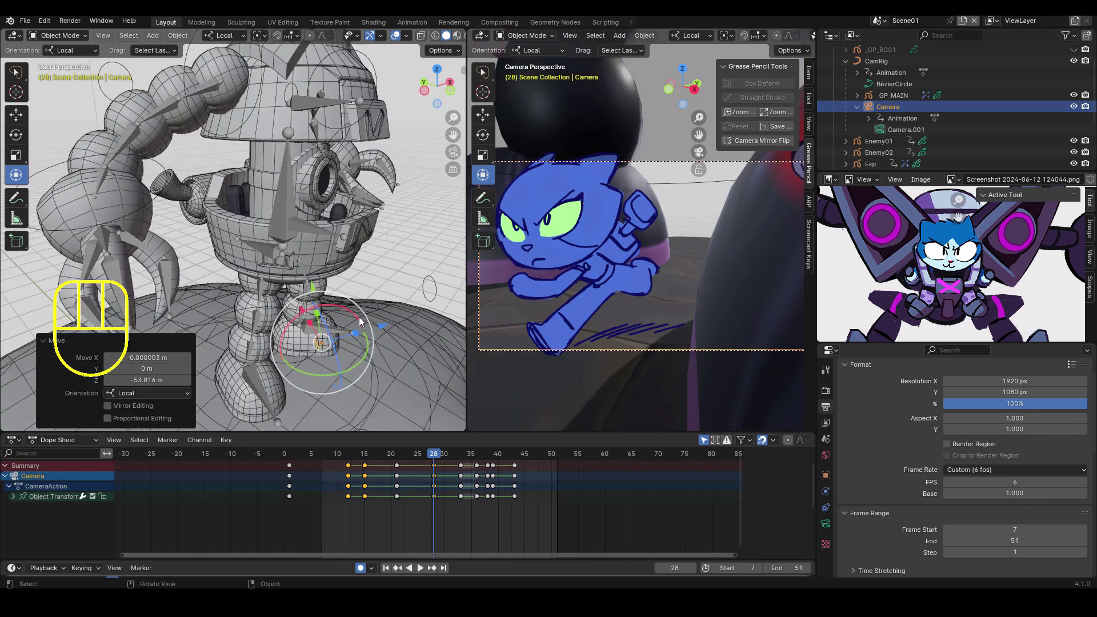
drag(365, 328, 323, 247)
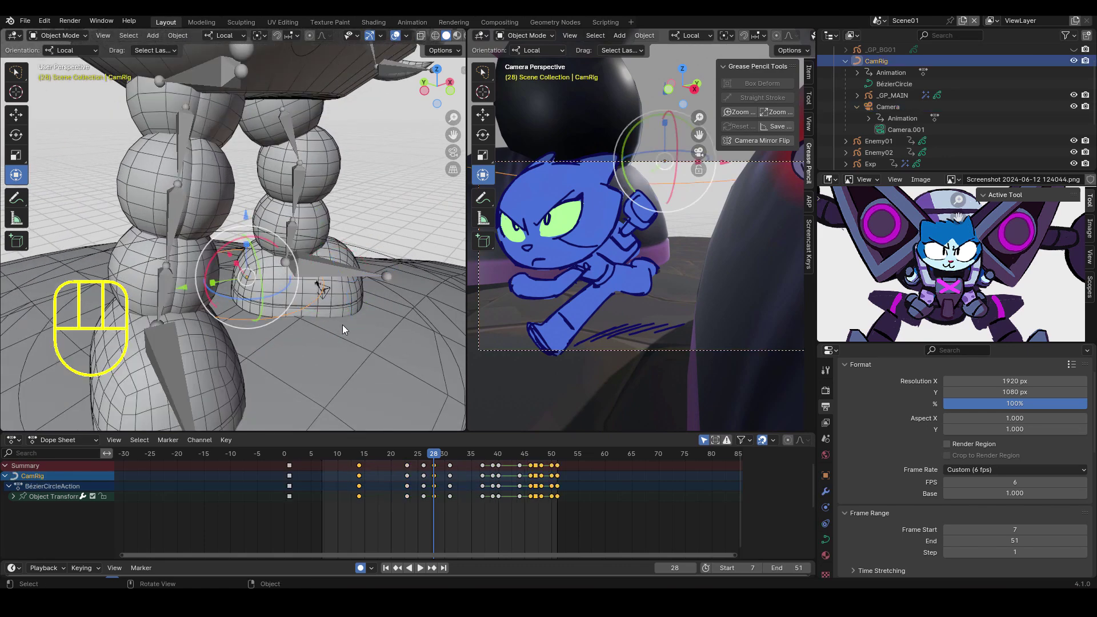
drag(286, 316, 309, 313)
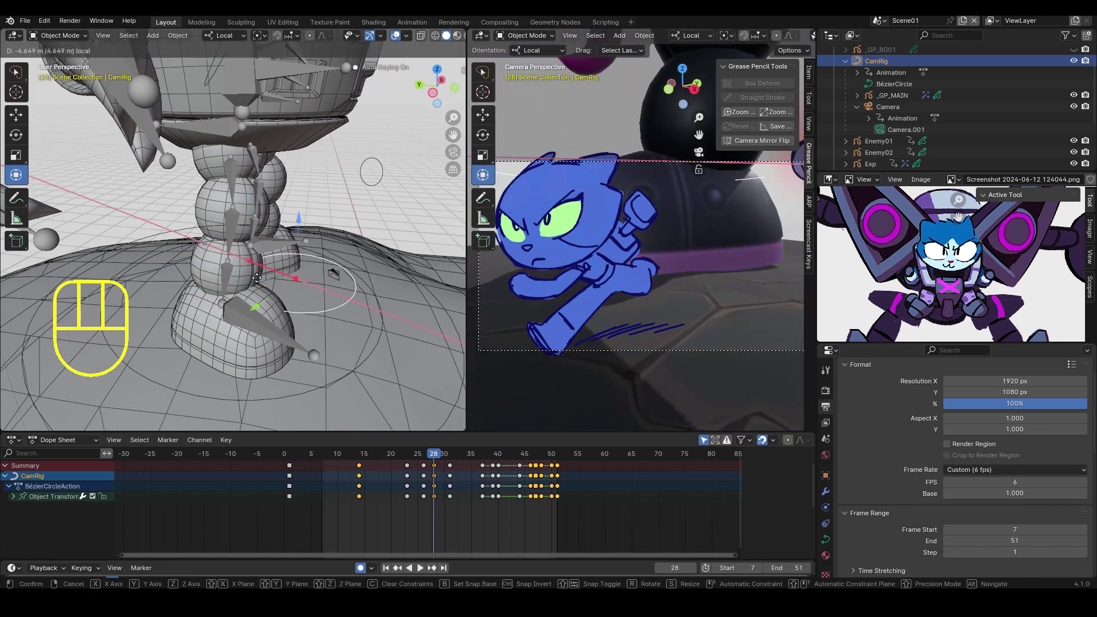
drag(360, 338, 232, 304)
middle_click(360, 266)
Select the robot's armature, then the camera rig and Camera, adjusting their transforms back toward the original framing.
click(337, 251)
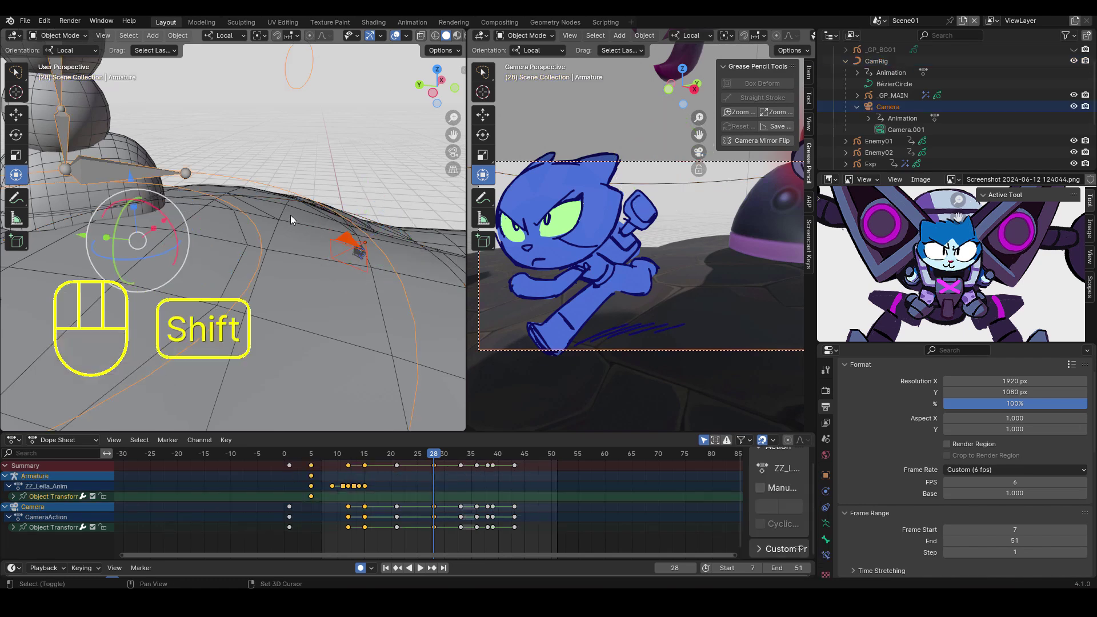
middle_click(359, 225)
click(349, 251)
middle_click(324, 270)
drag(263, 267, 277, 240)
click(305, 163)
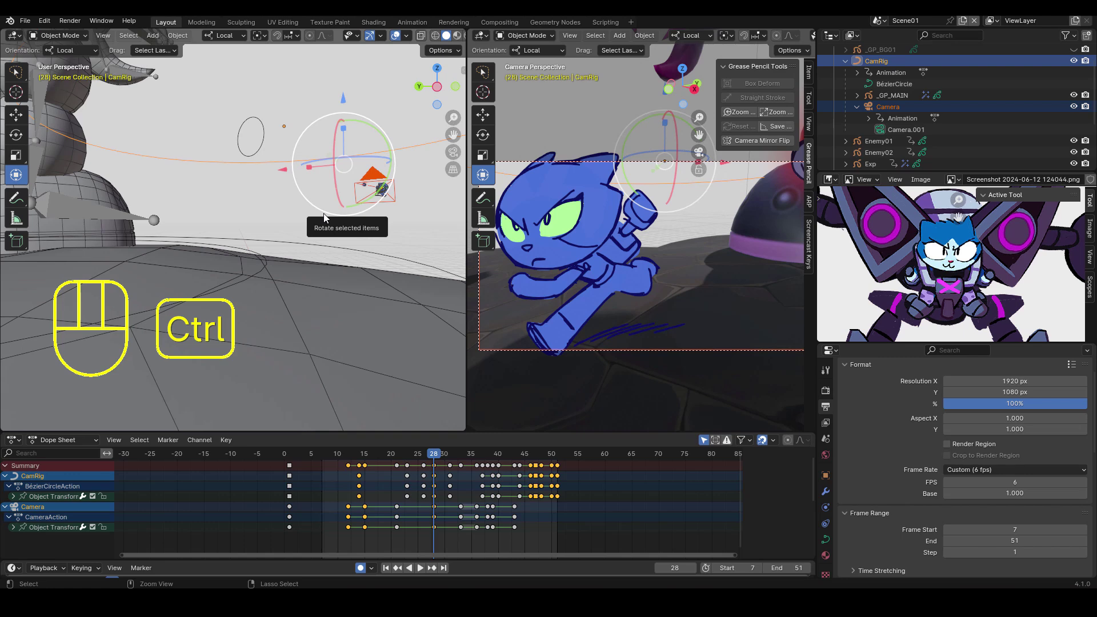
key(ctrl+p)
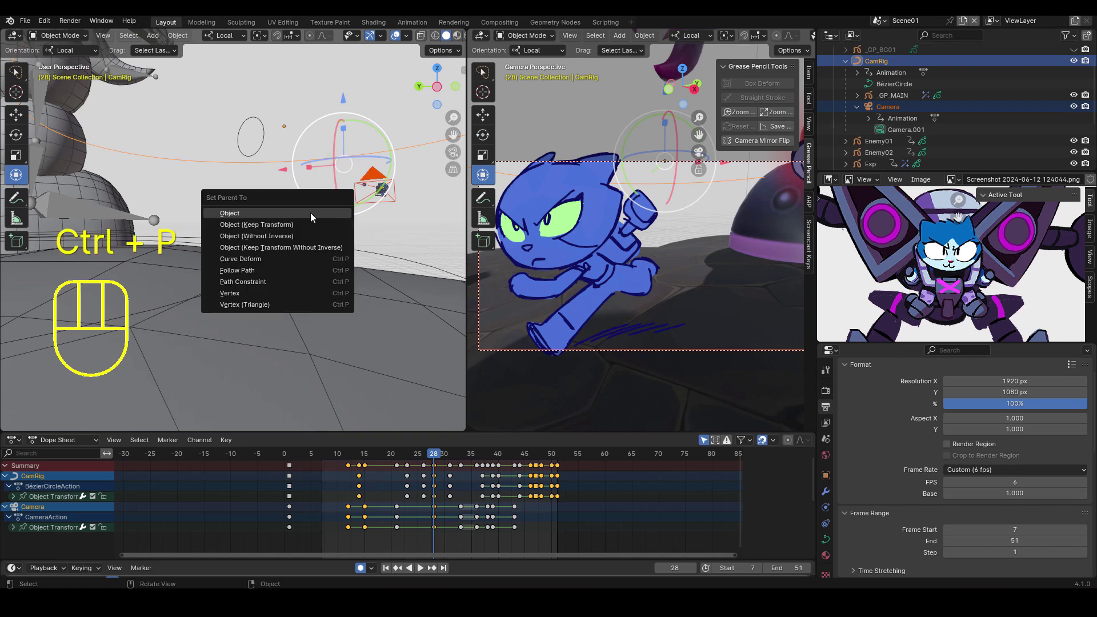
drag(439, 244, 247, 228)
drag(267, 234, 390, 249)
click(393, 252)
drag(383, 269, 348, 278)
click(324, 280)
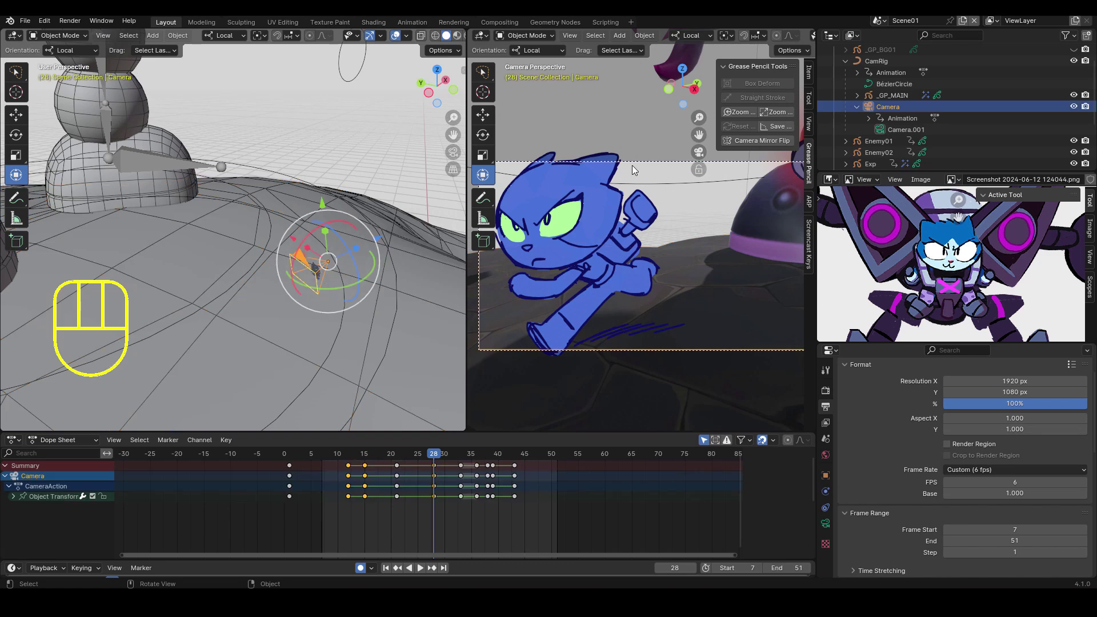
Select the _GP_MAIN cat character and reveal its layer tracks in the Dope Sheet.
click(900, 98)
drag(325, 205, 340, 188)
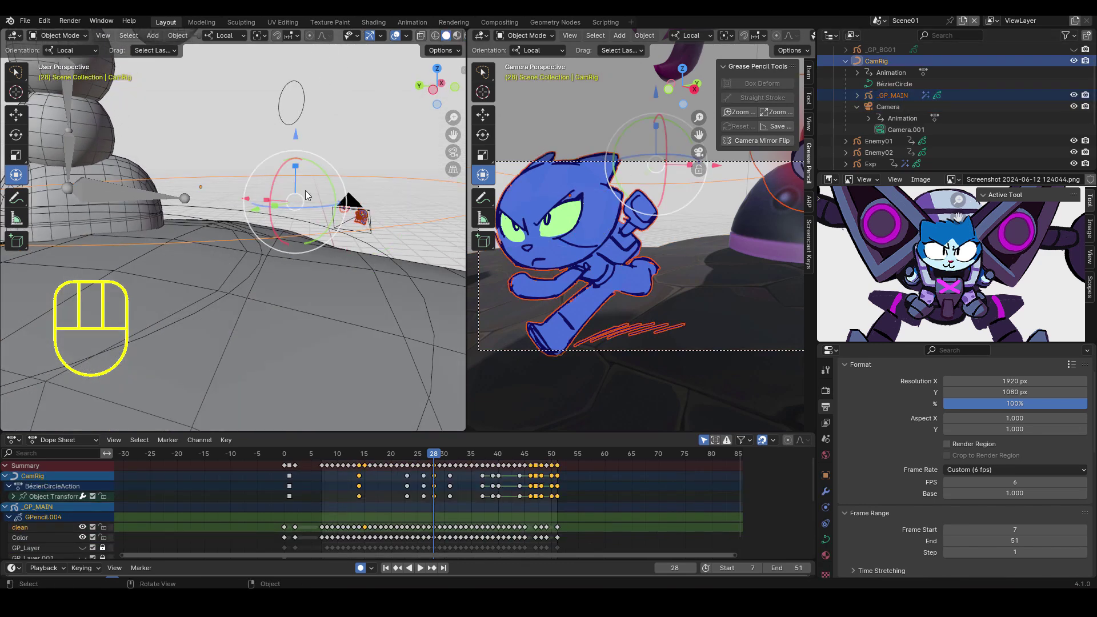
key(ctrl+p)
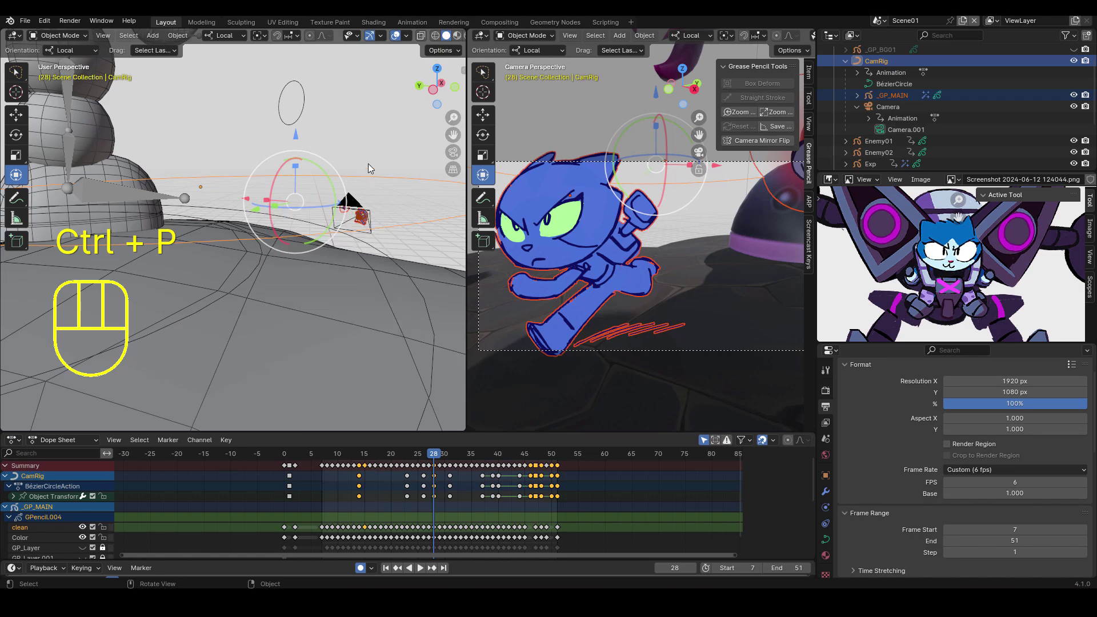
click(375, 122)
middle_click(305, 285)
drag(335, 280, 275, 252)
drag(284, 254, 217, 262)
Select Enemy02 and scrub the playhead forward to the explosion frame.
click(176, 259)
drag(212, 267, 251, 264)
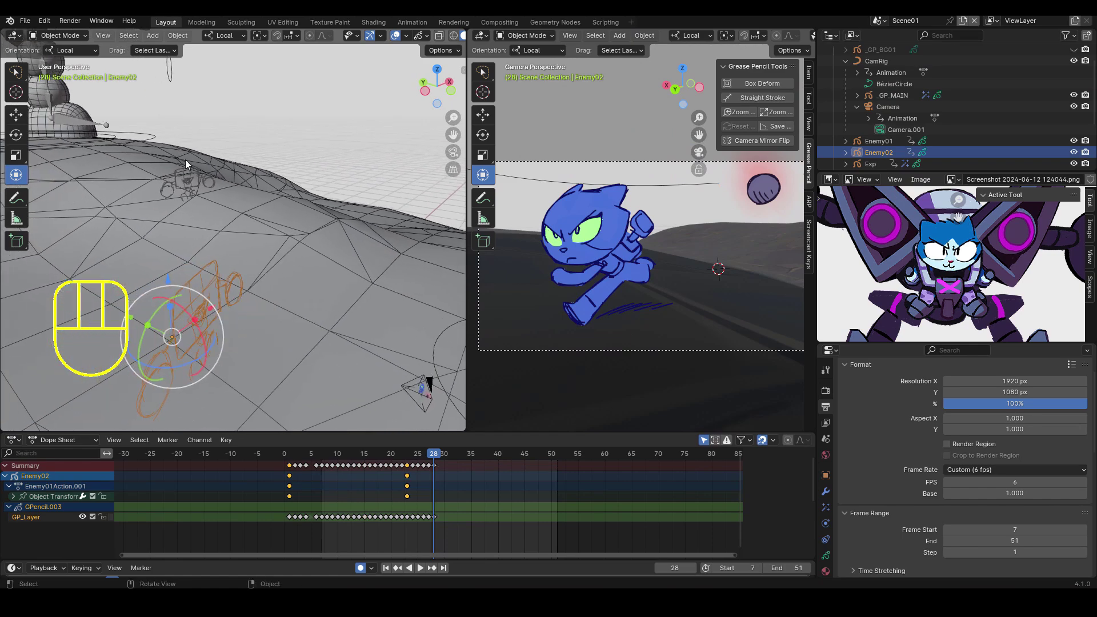
drag(299, 225, 330, 232)
drag(355, 228, 299, 237)
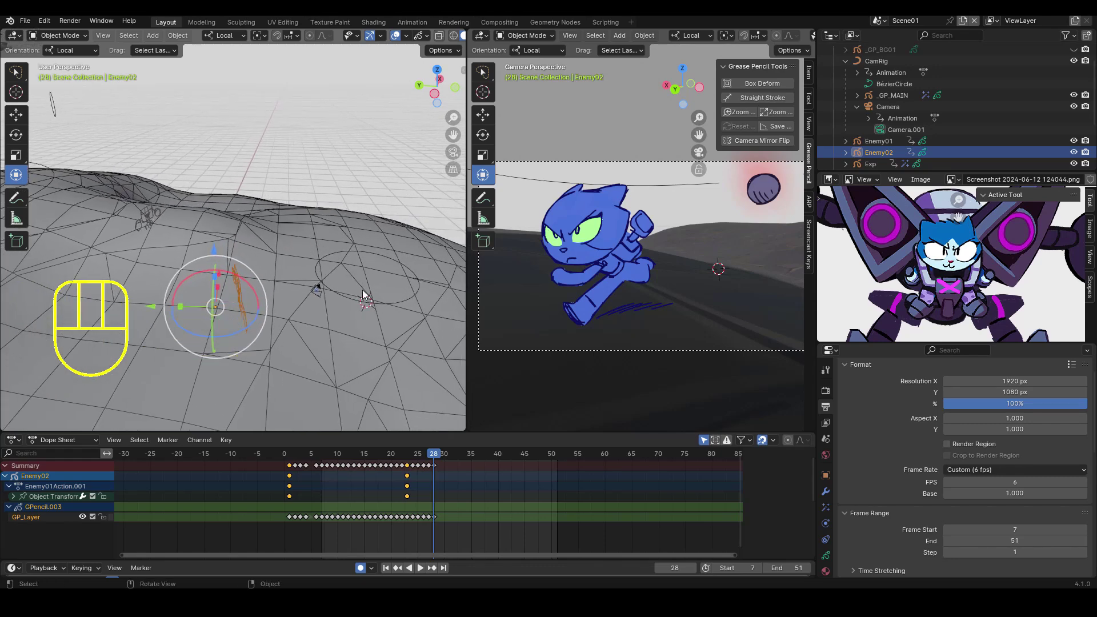
drag(311, 277, 360, 279)
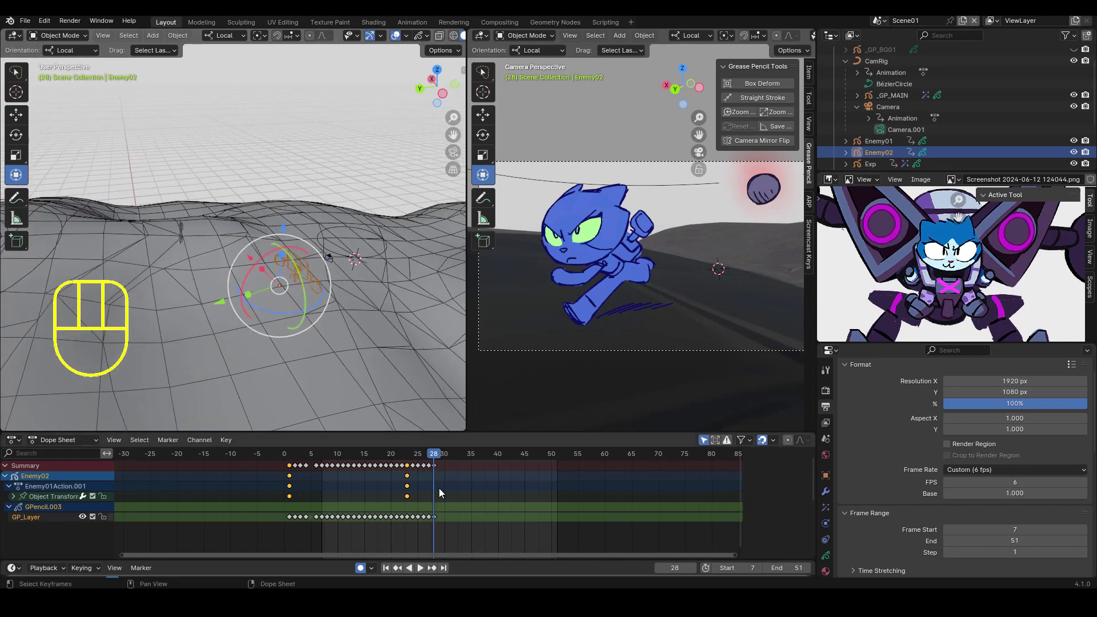
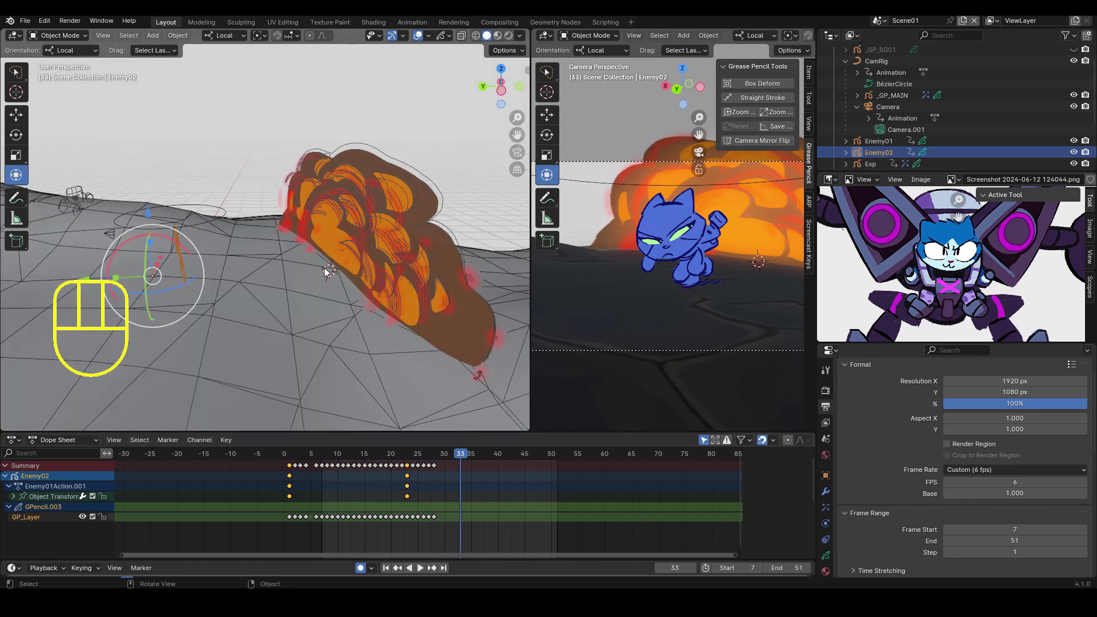
Inspect the explosion in the side view and advance to frame 40 where the cat kicks.
drag(267, 250, 324, 265)
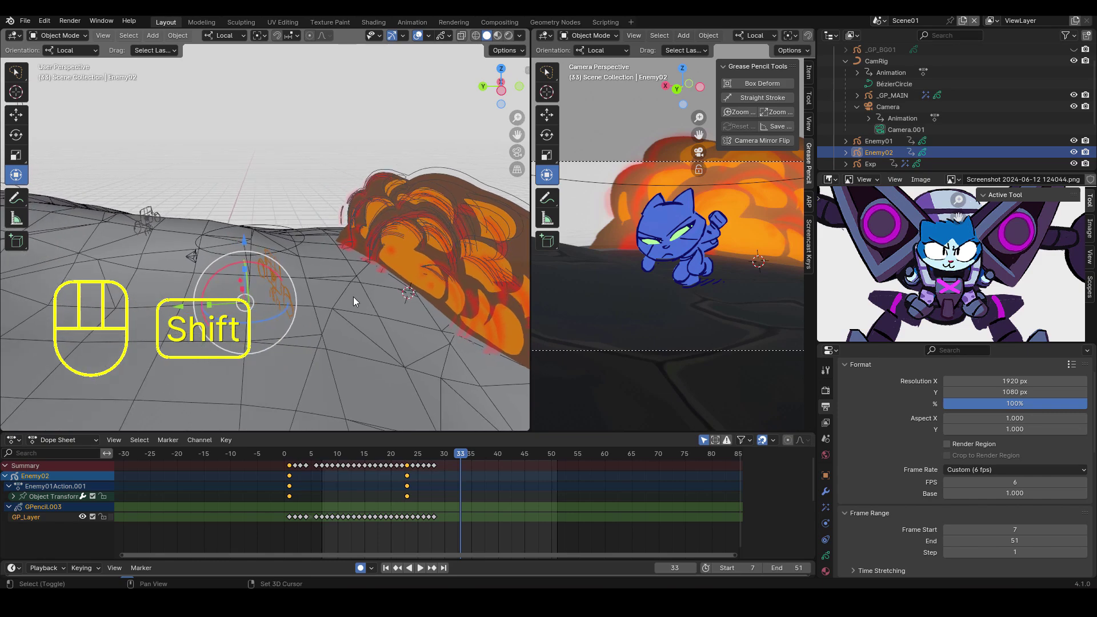
drag(468, 455, 368, 302)
drag(379, 287, 334, 286)
drag(305, 279, 415, 269)
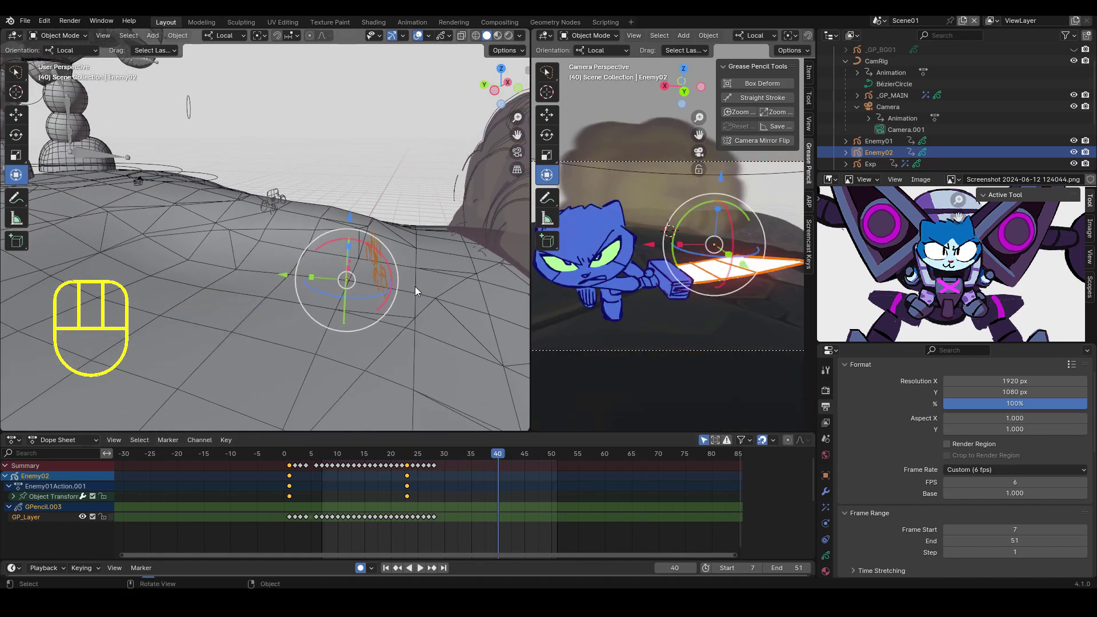
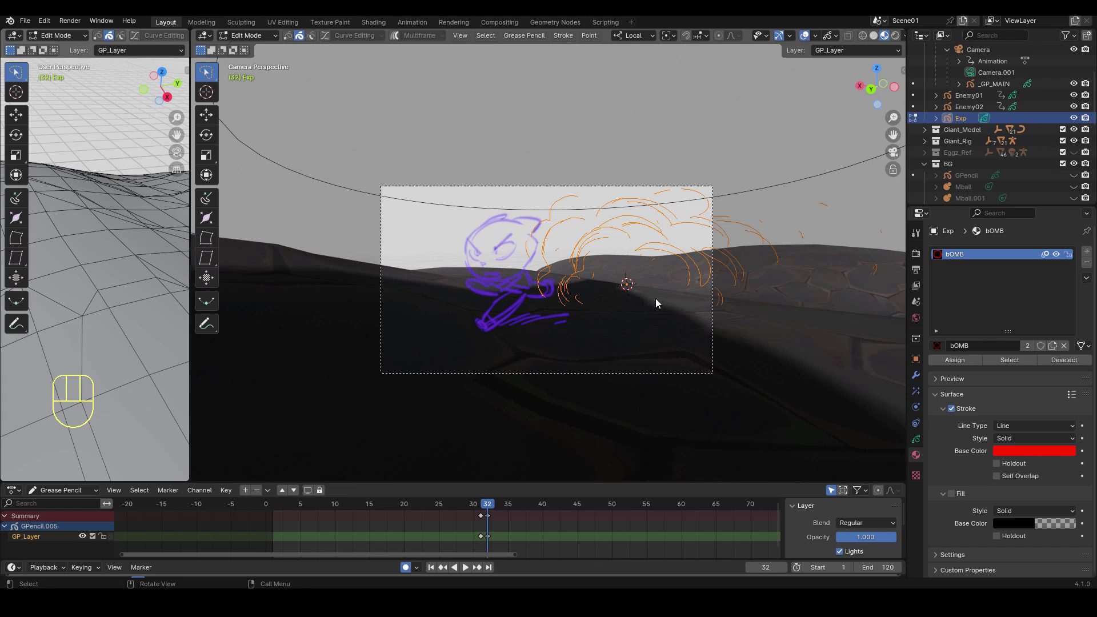
Orbit away from the shot, then return to the camera's view of the explosion.
drag(677, 321, 632, 340)
middle_click(669, 328)
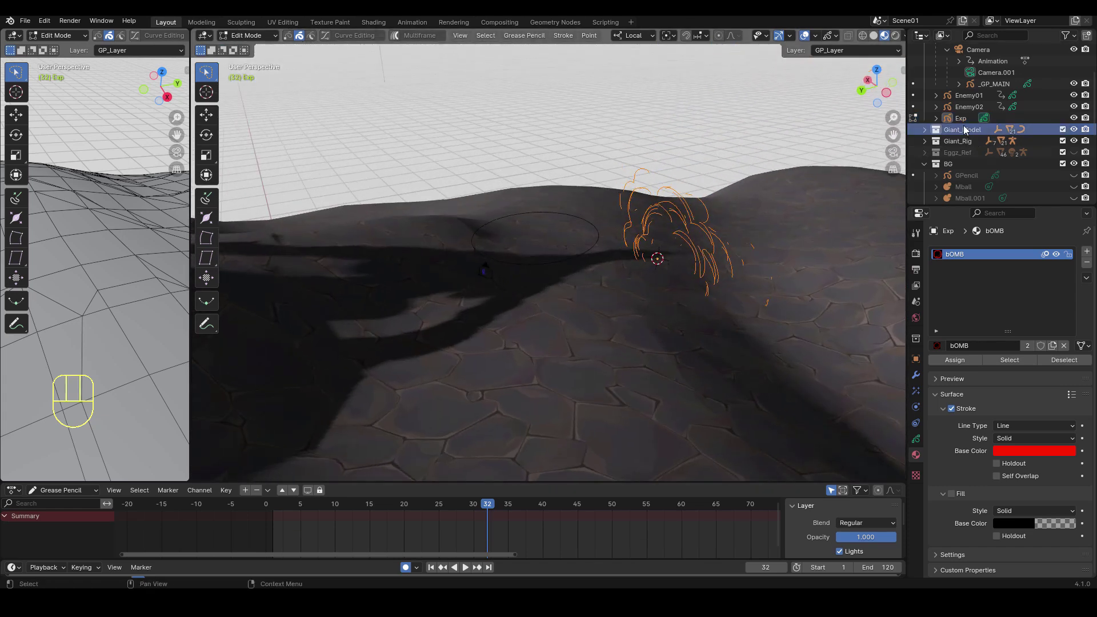
click(967, 124)
drag(636, 298, 715, 266)
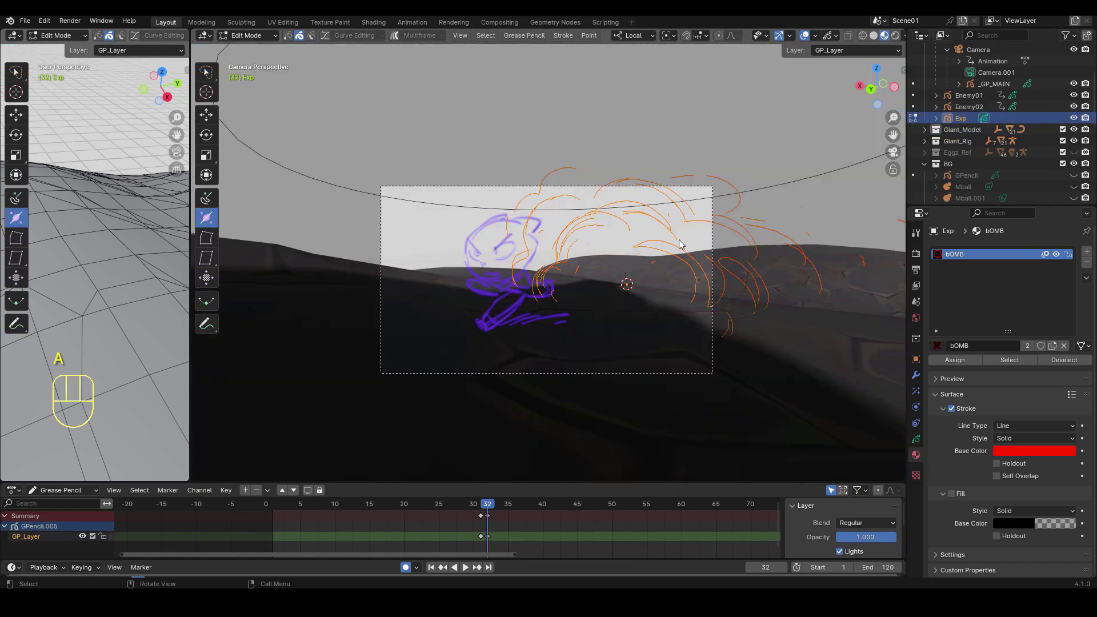